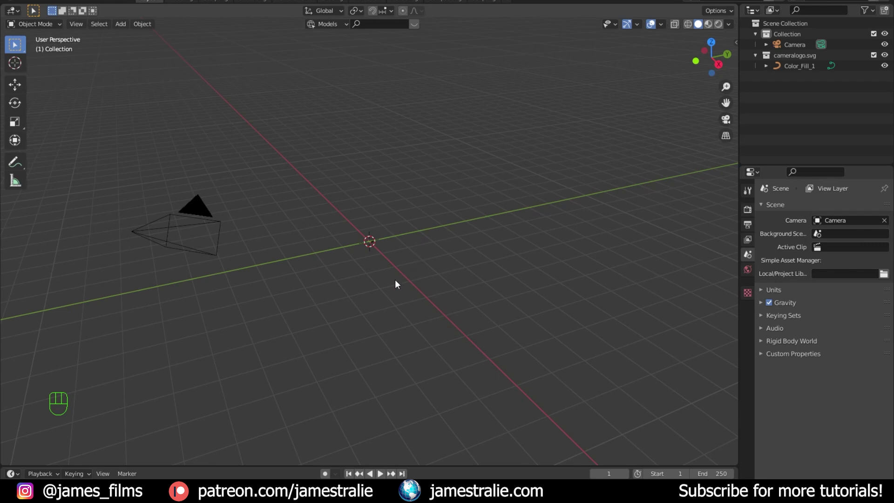
# Select the imported logo Color_Fill_1 and scale it up larger
pyautogui.scroll(3)
pyautogui.click(436, 262)
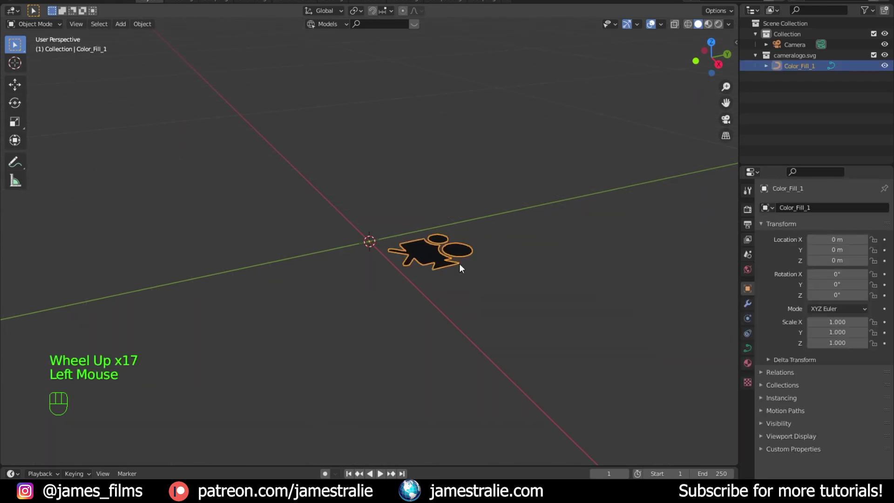
pyautogui.press('s')
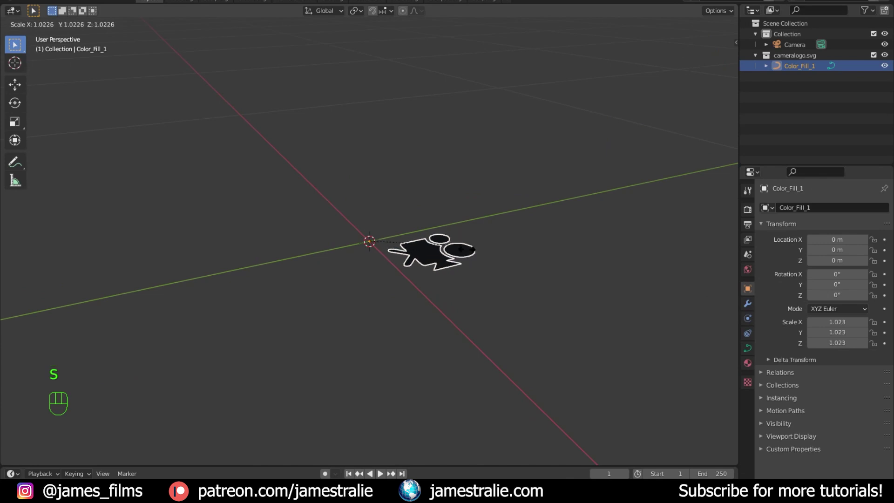
pyautogui.scroll(-3)
pyautogui.press('s')
# Rotate the logo upright (X 90, Z 90) and move it back along Y above the grid
pyautogui.press('r')
pyautogui.press('r')
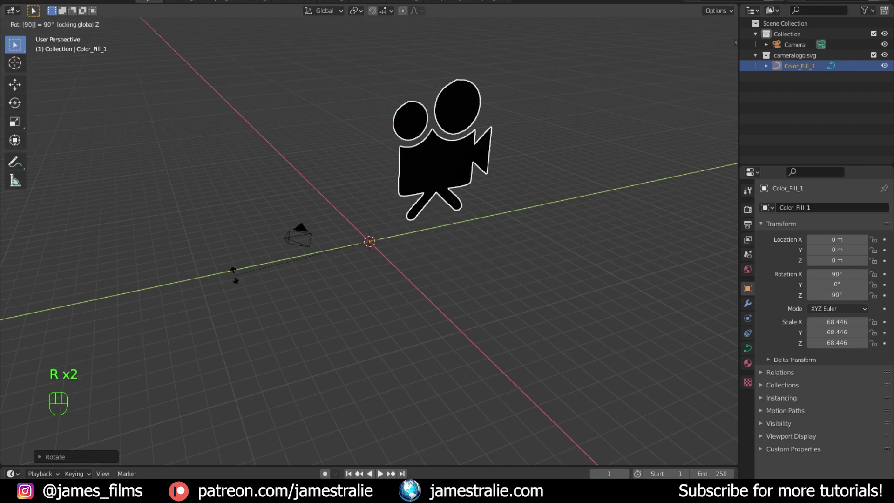
pyautogui.moveTo(365, 230); pyautogui.dragTo(356, 242)
pyautogui.scroll(3)
pyautogui.moveTo(475, 223); pyautogui.dragTo(470, 242)
pyautogui.scroll(-3)
pyautogui.press('g')
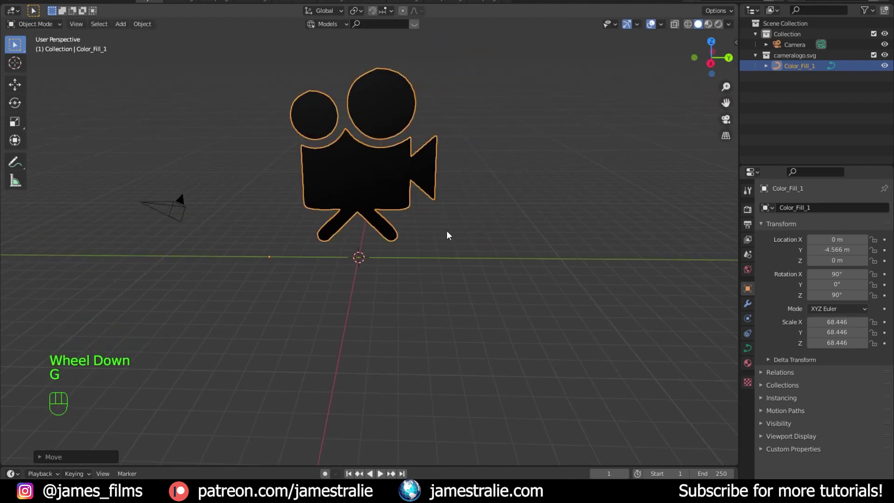
pyautogui.moveTo(428, 232); pyautogui.dragTo(435, 240)
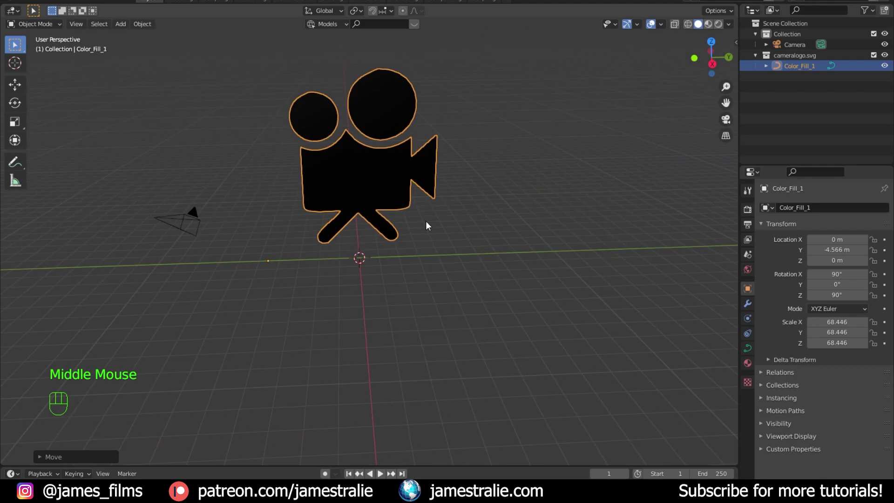
pyautogui.moveTo(430, 227); pyautogui.dragTo(398, 216)
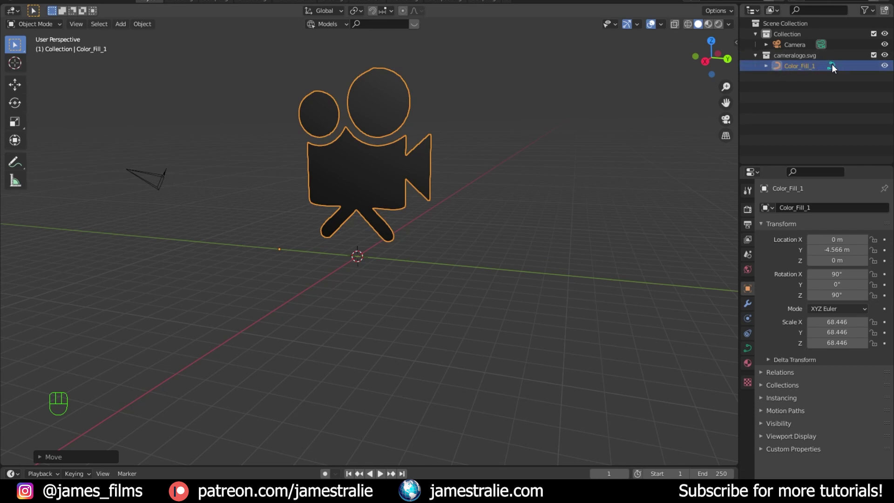
# Duplicate the logo curve with Shift+D, leaving the copy in place
pyautogui.click(808, 70)
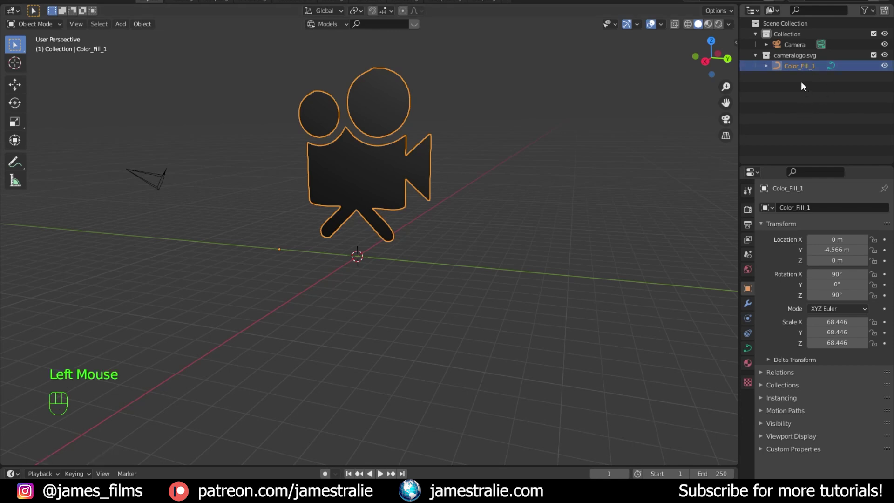
pyautogui.click(755, 350)
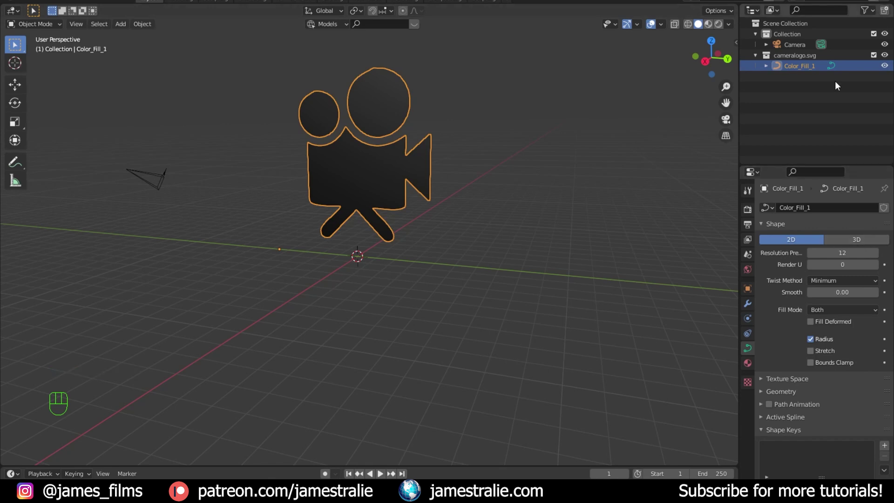
pyautogui.moveTo(322, 209); pyautogui.dragTo(337, 204)
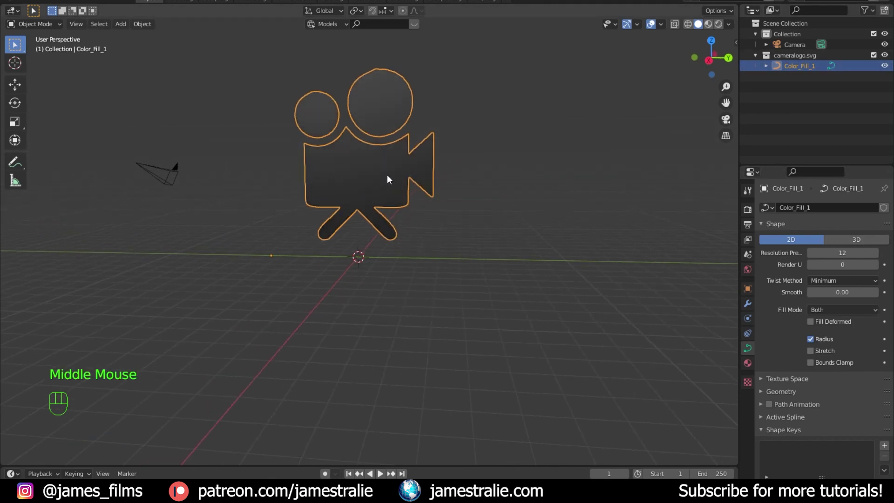
pyautogui.press('shift+a')
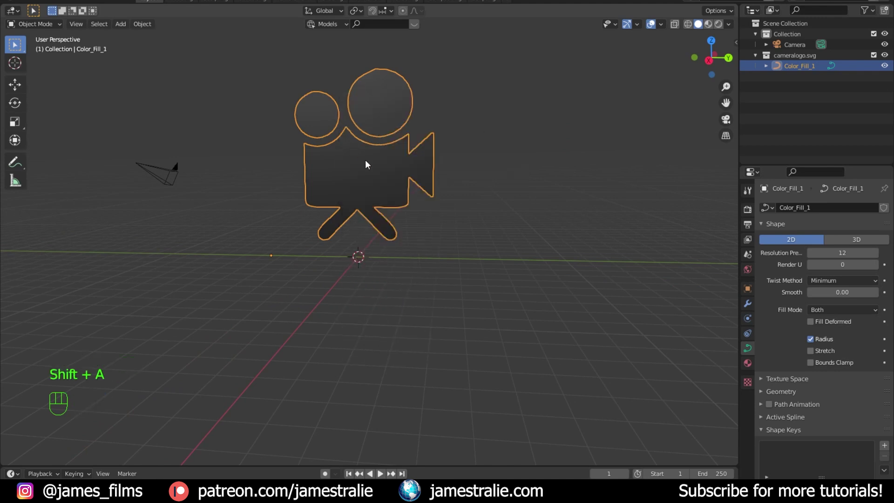
pyautogui.click(369, 164)
pyautogui.press('shift+d')
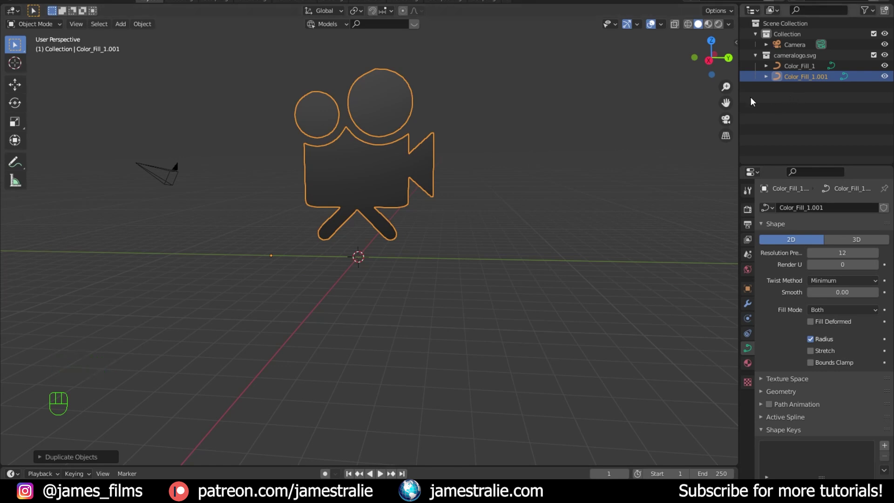
# Move the copy into a new collection 'backup', exclude it, and reselect Color_Fill_1
pyautogui.press('m')
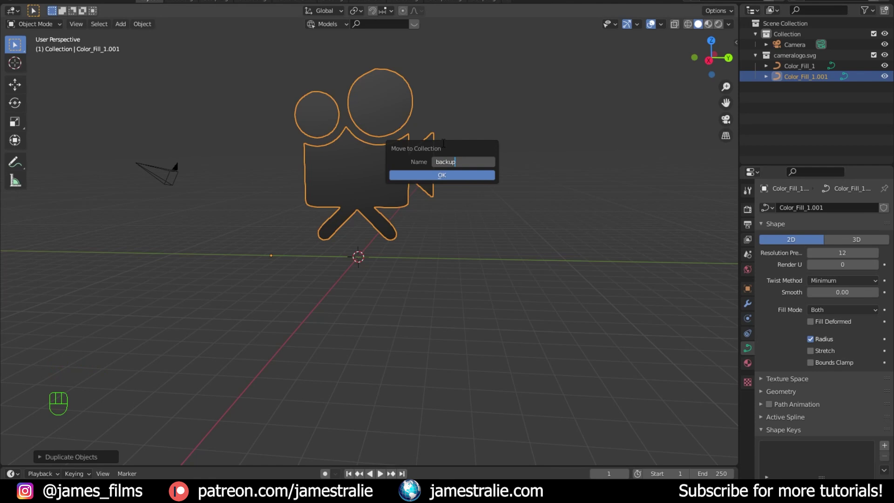
pyautogui.press('Return')
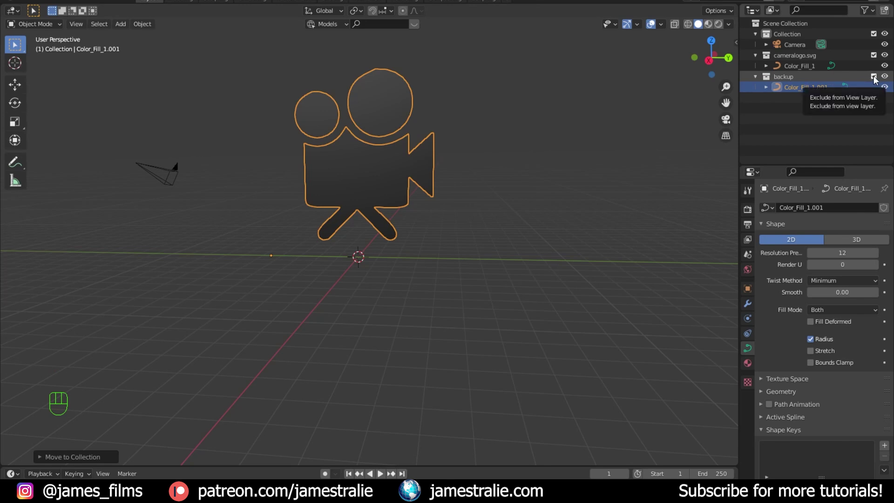
pyautogui.click(879, 81)
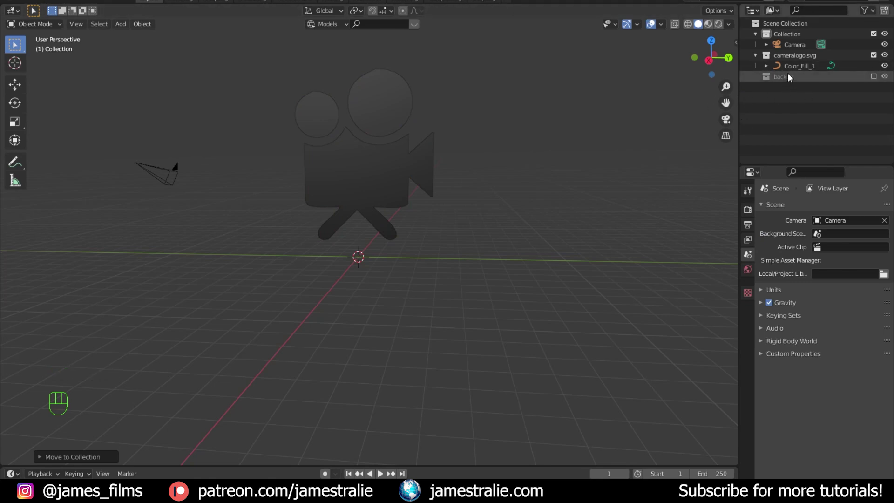
pyautogui.click(794, 69)
pyautogui.scroll(3)
pyautogui.moveTo(406, 167); pyautogui.dragTo(428, 257)
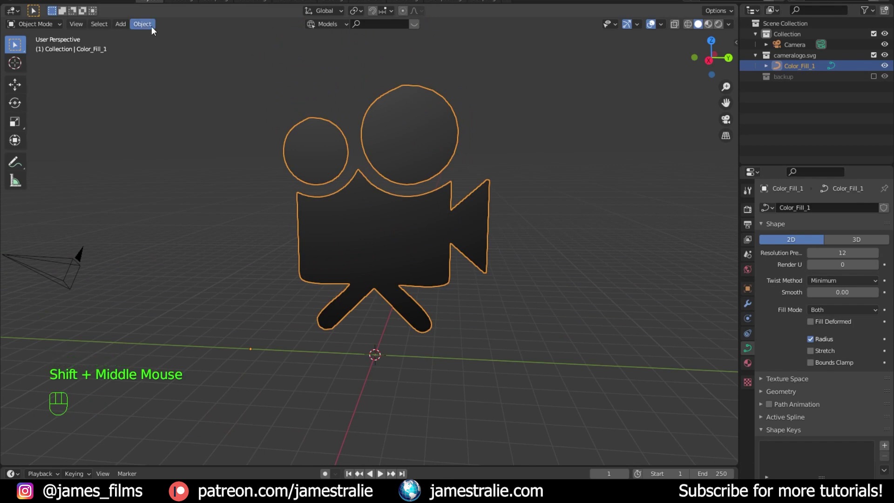
# Convert the logo curve to a mesh and separate it by loose parts into three objects
pyautogui.moveTo(155, 30); pyautogui.dragTo(284, 318)
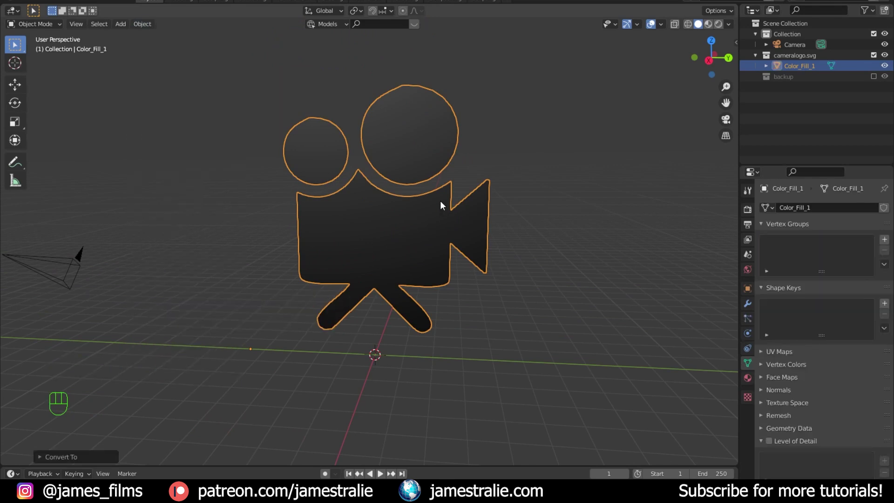
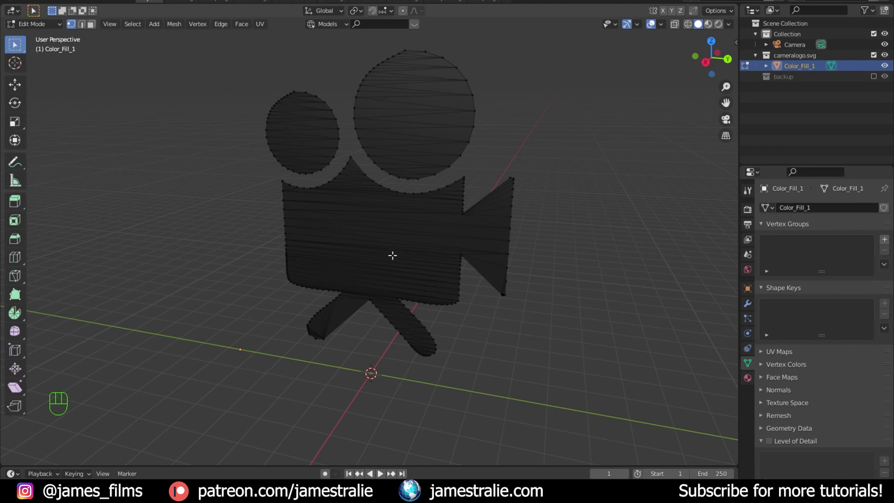
pyautogui.press('Tab')
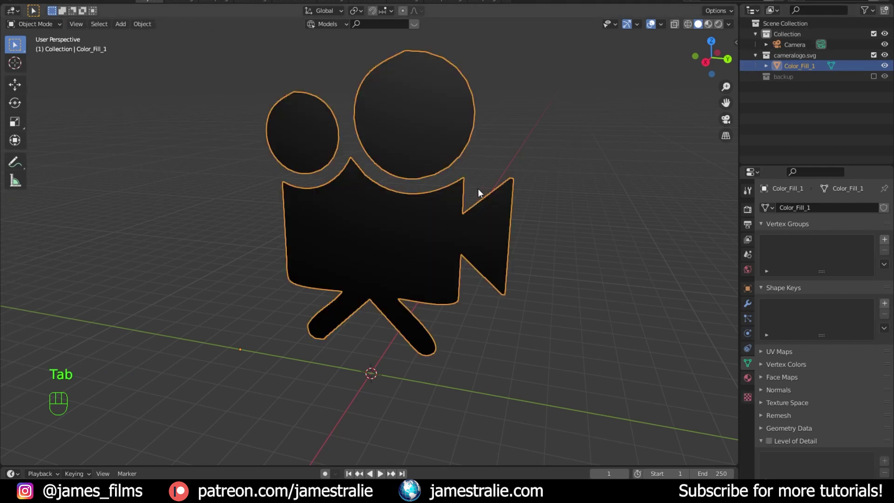
pyautogui.press('Tab')
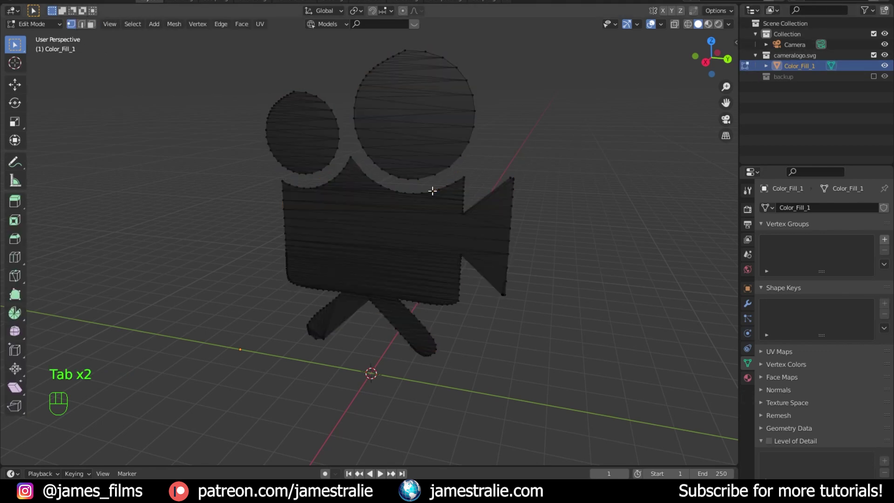
pyautogui.press('p')
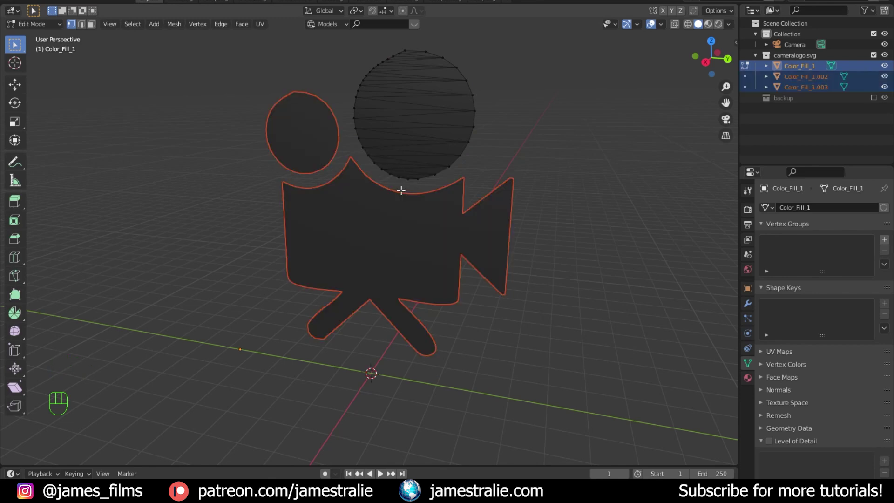
pyautogui.press('Tab')
# Return to Object Mode and check the three split logo pieces in the viewport
pyautogui.click(601, 232)
pyautogui.click(418, 248)
pyautogui.click(426, 145)
pyautogui.click(317, 135)
pyautogui.click(385, 258)
pyautogui.click(450, 108)
pyautogui.click(335, 122)
pyautogui.click(381, 247)
pyautogui.click(414, 146)
pyautogui.click(333, 149)
pyautogui.click(381, 246)
pyautogui.click(413, 135)
pyautogui.click(313, 129)
pyautogui.click(403, 249)
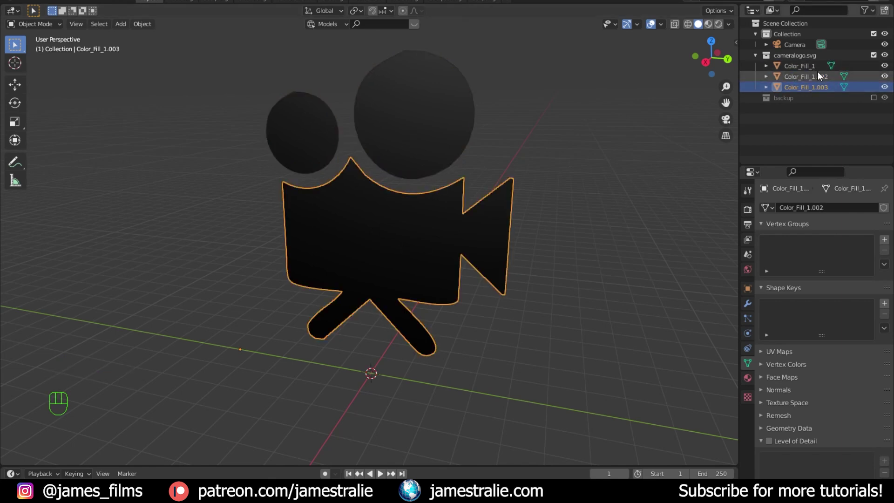
# Rename the pieces in the Outliner to main body, film reel left and film reel right
pyautogui.click(799, 88)
pyautogui.moveTo(800, 88); pyautogui.dragTo(792, 78)
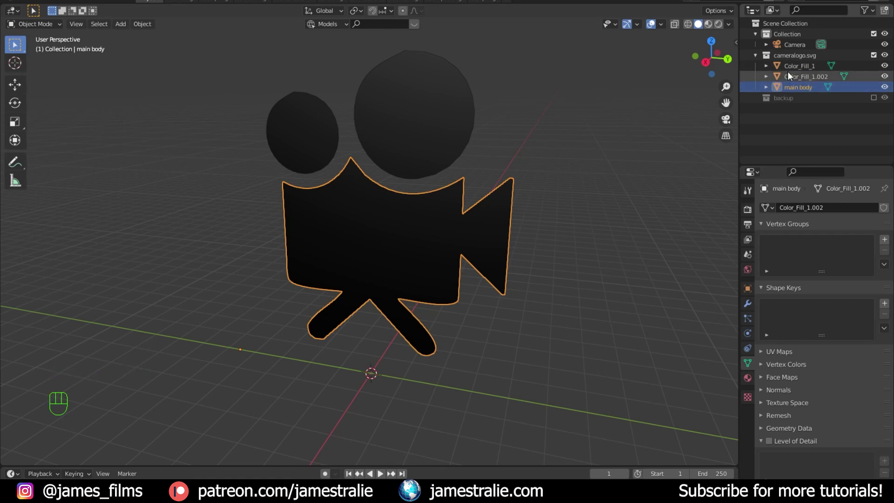
pyautogui.click(793, 77)
pyautogui.click(793, 78)
pyautogui.moveTo(793, 78); pyautogui.dragTo(800, 65)
pyautogui.press('e')
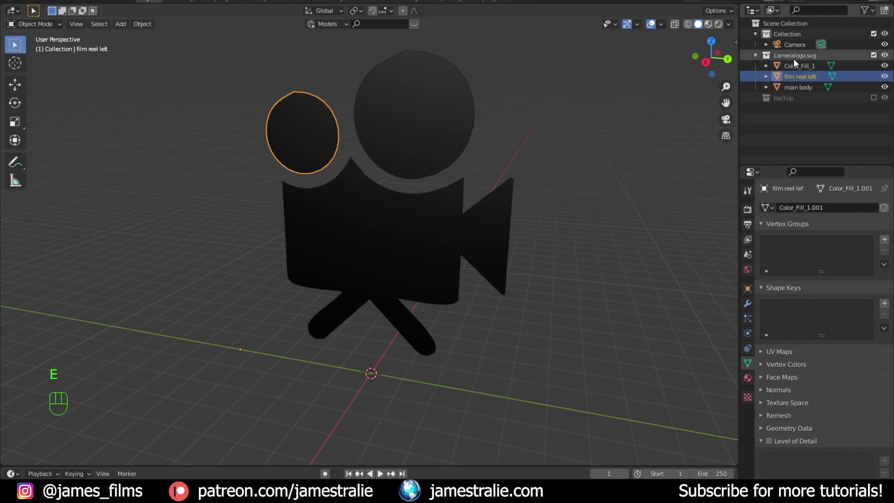
pyautogui.click(793, 67)
pyautogui.moveTo(792, 67); pyautogui.dragTo(797, 67)
pyautogui.press('e')
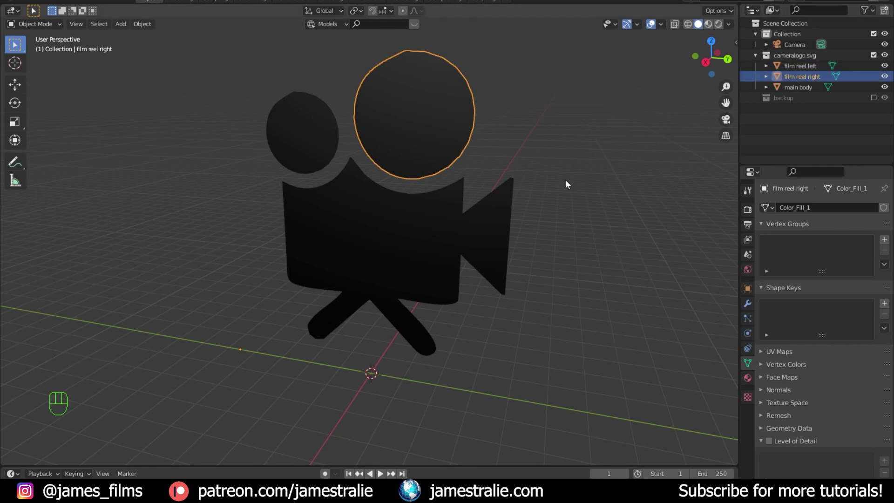
# Give film reel right a Solidify modifier with 0.025 m thickness
pyautogui.moveTo(492, 190); pyautogui.dragTo(412, 185)
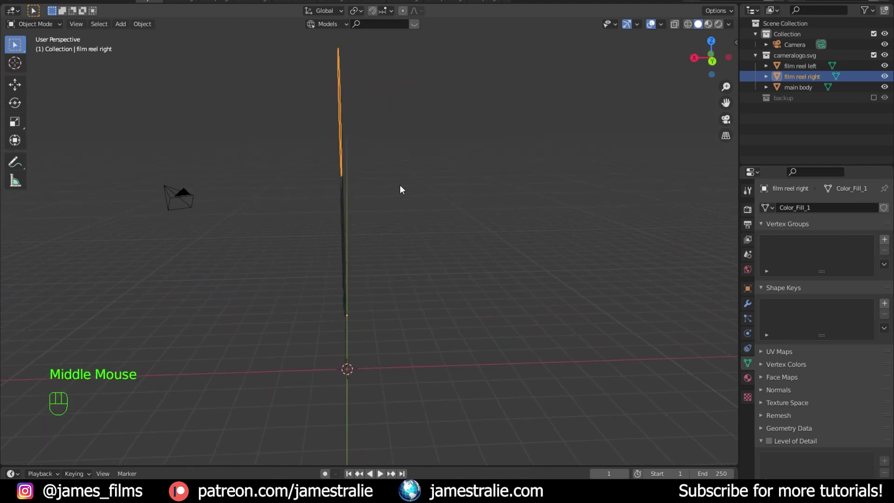
pyautogui.moveTo(368, 202); pyautogui.dragTo(462, 209)
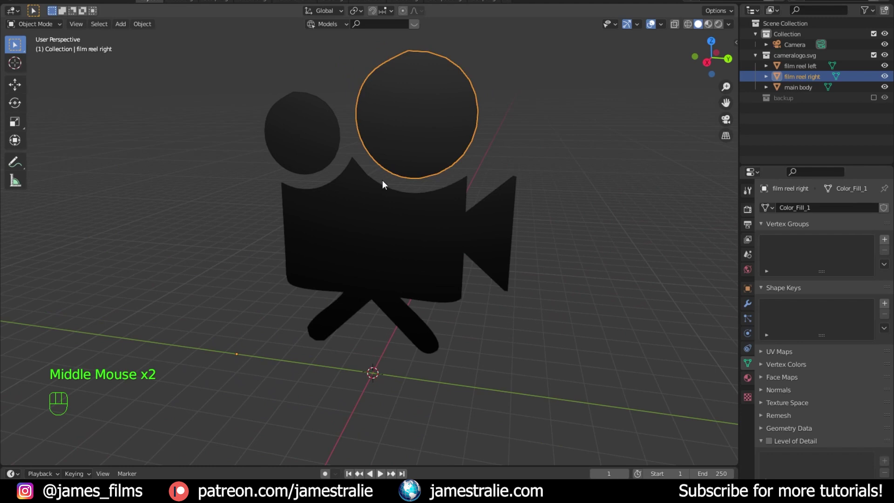
pyautogui.press('Tab')
pyautogui.press('Tab')
pyautogui.moveTo(476, 181); pyautogui.dragTo(478, 199)
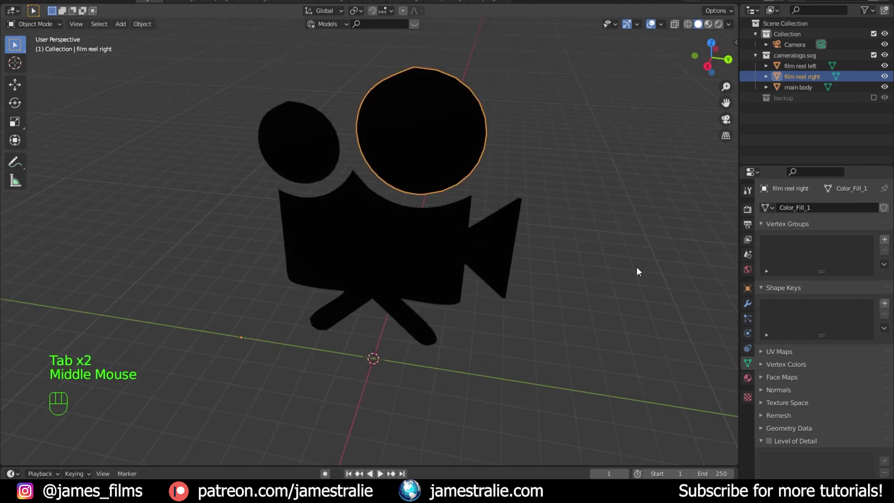
pyautogui.click(752, 305)
pyautogui.moveTo(803, 209); pyautogui.dragTo(703, 383)
# Add a Remesh modifier to film reel right after the Solidify
pyautogui.moveTo(537, 246); pyautogui.dragTo(461, 249)
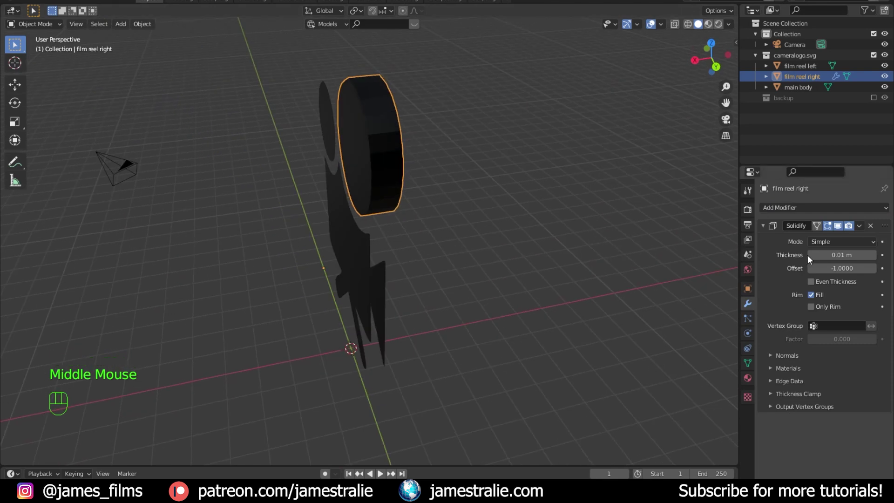
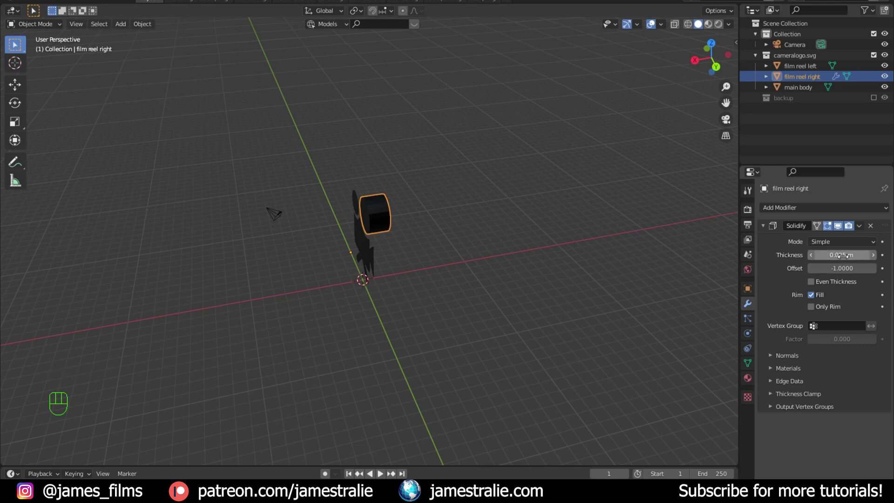
pyautogui.scroll(3)
pyautogui.moveTo(425, 243); pyautogui.dragTo(484, 228)
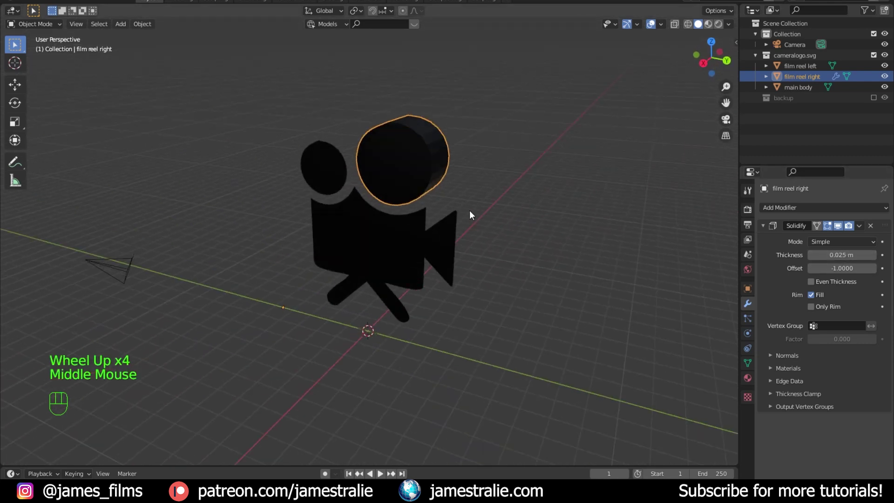
pyautogui.scroll(3)
pyautogui.moveTo(477, 204); pyautogui.dragTo(424, 247)
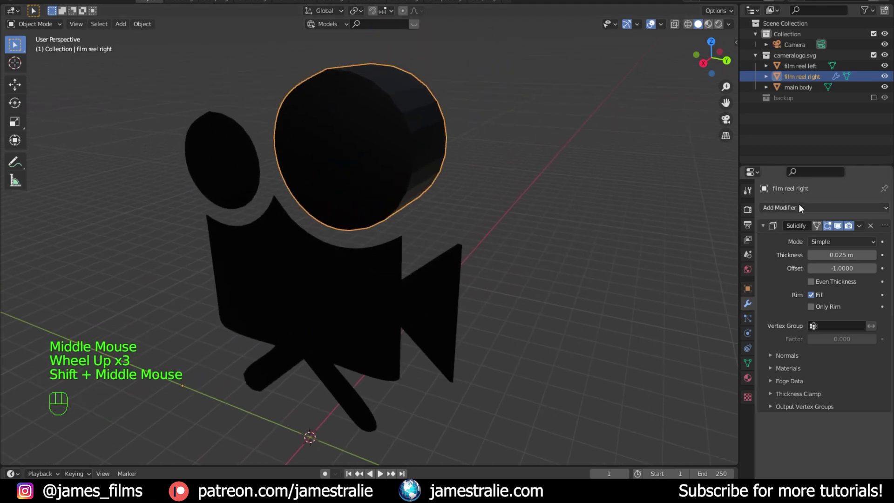
pyautogui.moveTo(803, 212); pyautogui.dragTo(694, 345)
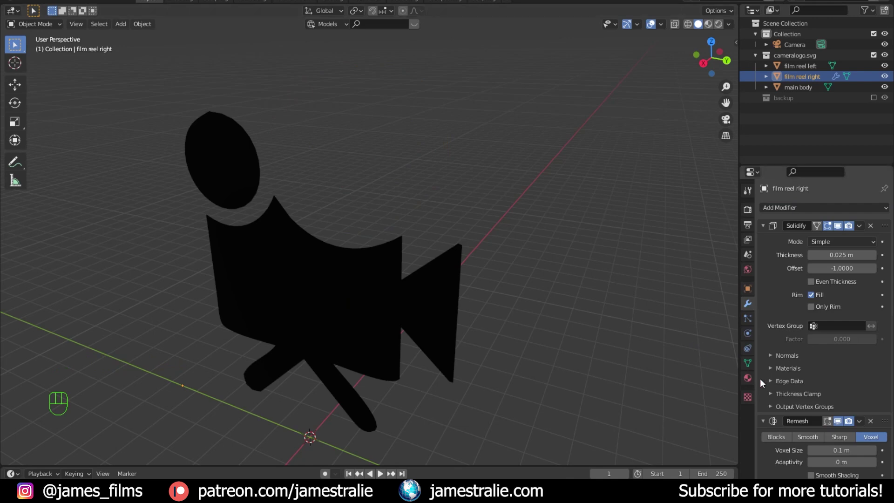
# Set the Remesh to Smooth mode with octree depth 8 and inspect the rounded reel
pyautogui.click(765, 227)
pyautogui.click(807, 260)
pyautogui.moveTo(414, 204); pyautogui.dragTo(390, 246)
pyautogui.moveTo(340, 194); pyautogui.dragTo(380, 152)
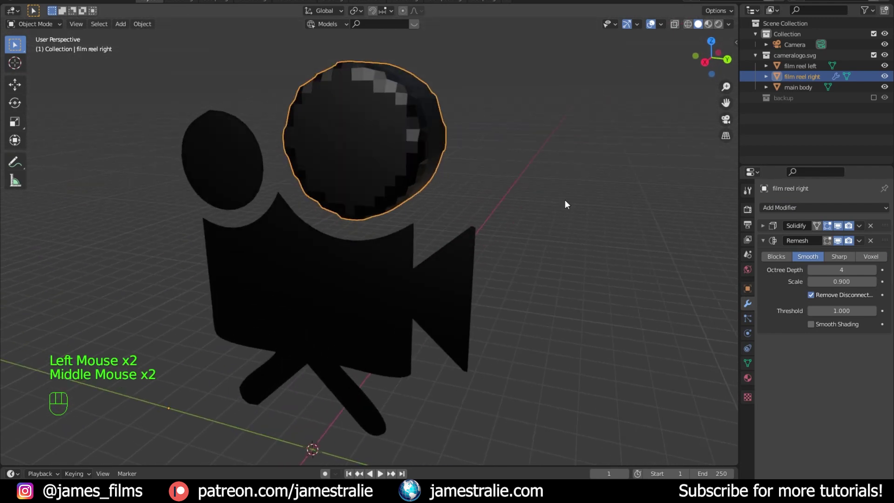
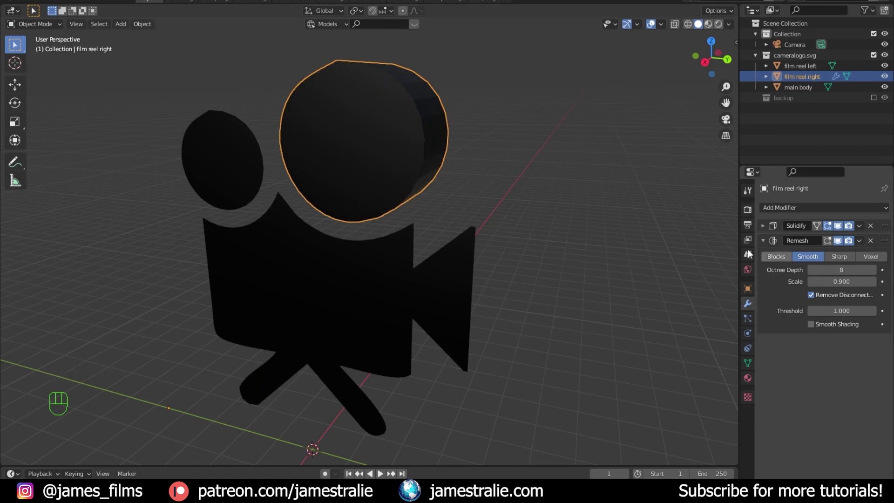
pyautogui.moveTo(462, 184); pyautogui.dragTo(452, 219)
pyautogui.moveTo(399, 143); pyautogui.dragTo(387, 162)
pyautogui.scroll(3)
pyautogui.moveTo(436, 218); pyautogui.dragTo(441, 199)
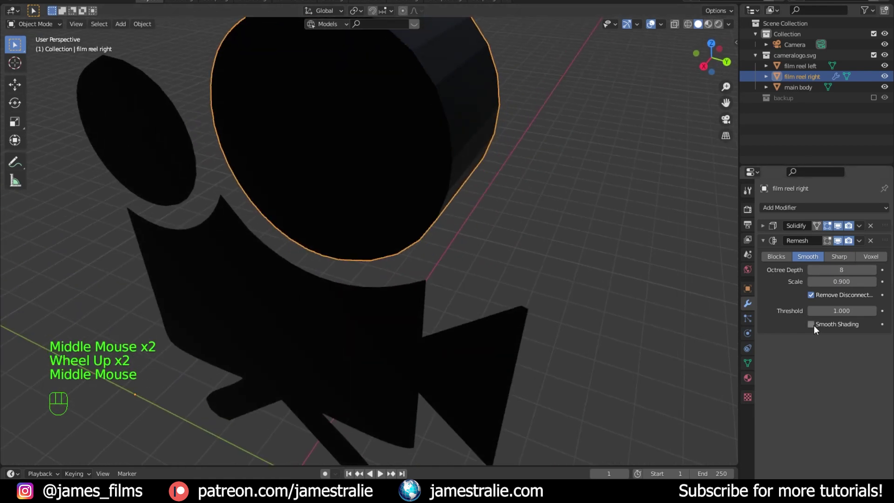
# Turn on Smooth Shading for the remesh and collapse the modifier panels
pyautogui.click(816, 329)
pyautogui.scroll(-3)
pyautogui.moveTo(515, 191); pyautogui.dragTo(515, 233)
pyautogui.moveTo(462, 215); pyautogui.dragTo(442, 181)
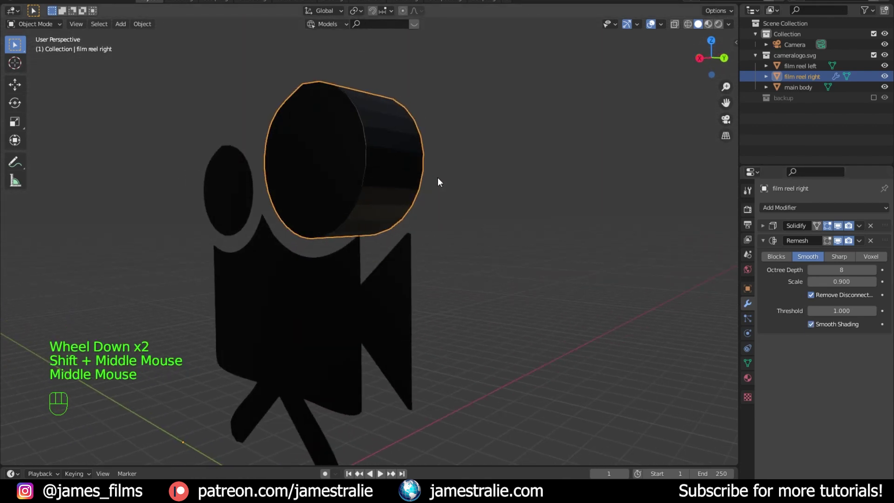
pyautogui.moveTo(381, 164); pyautogui.dragTo(377, 190)
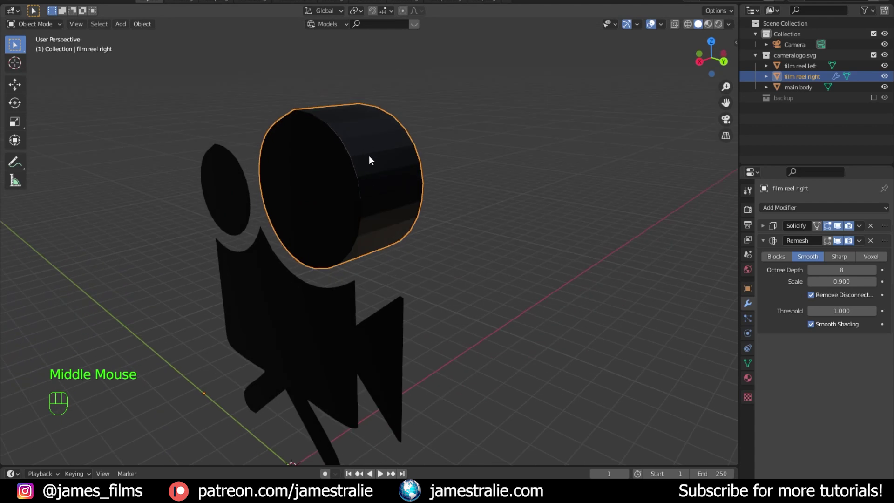
pyautogui.click(769, 245)
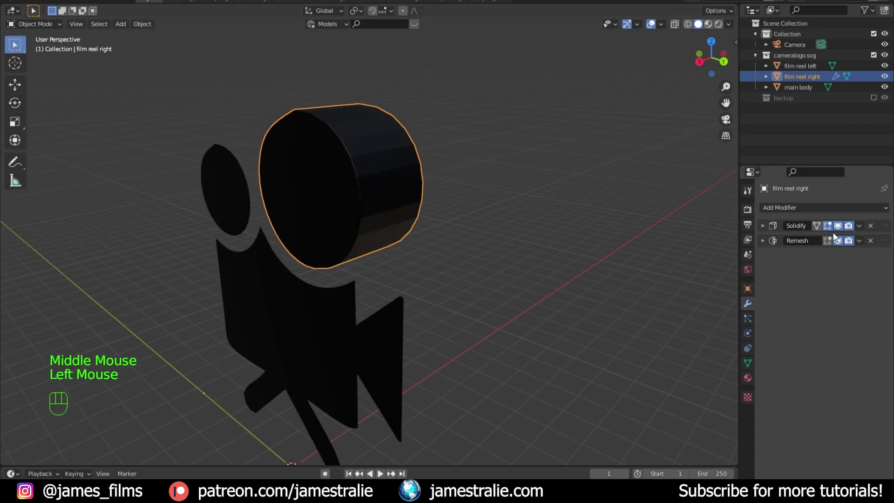
# Apply the Solidify and Remesh modifiers on film reel right
pyautogui.moveTo(862, 230); pyautogui.dragTo(867, 230)
pyautogui.moveTo(867, 230); pyautogui.dragTo(495, 199)
pyautogui.rightClick(377, 201)
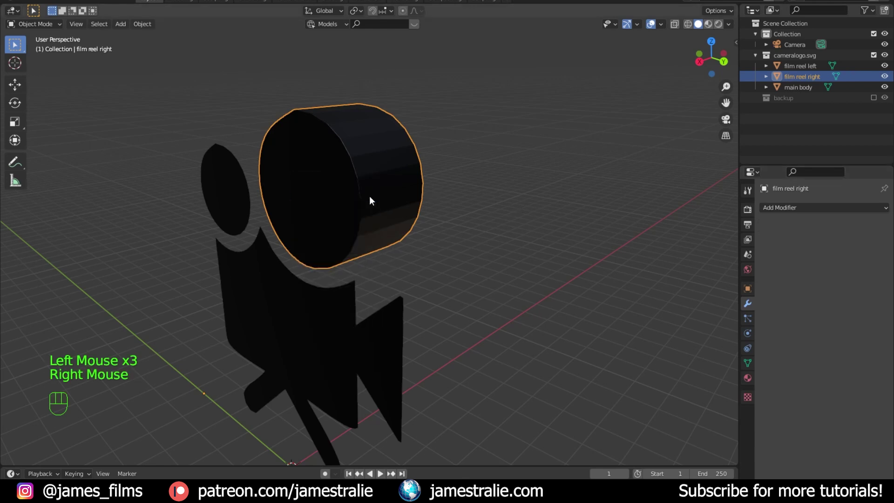
pyautogui.moveTo(395, 205); pyautogui.dragTo(414, 216)
pyautogui.moveTo(426, 183); pyautogui.dragTo(421, 161)
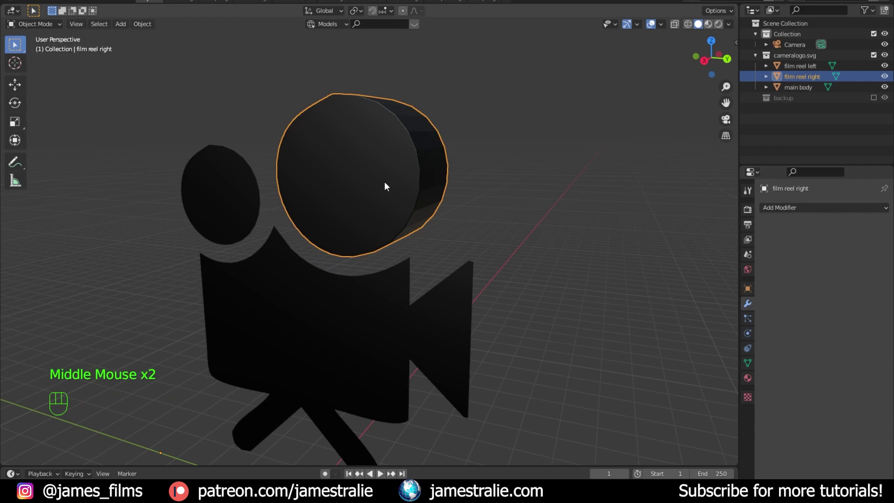
# Hide film reel left and main body so the right reel shows alone
pyautogui.click(891, 71)
pyautogui.click(888, 88)
pyautogui.moveTo(420, 176); pyautogui.dragTo(423, 198)
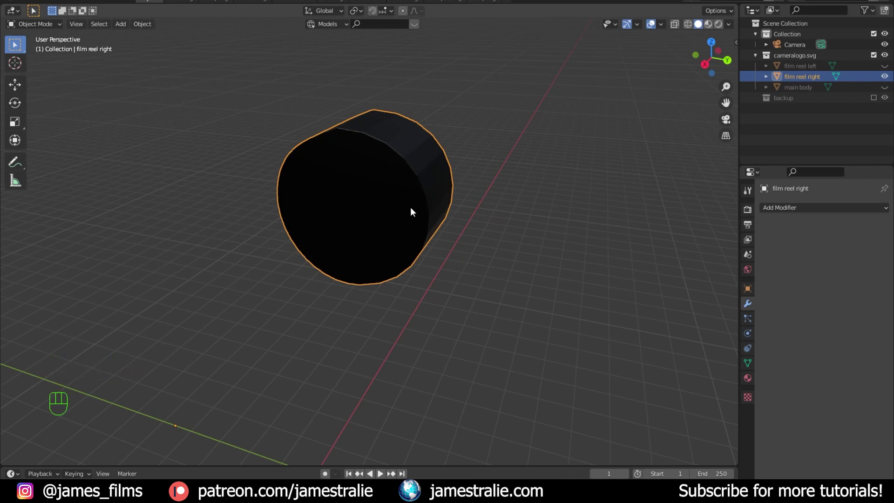
pyautogui.middleClick(462, 228)
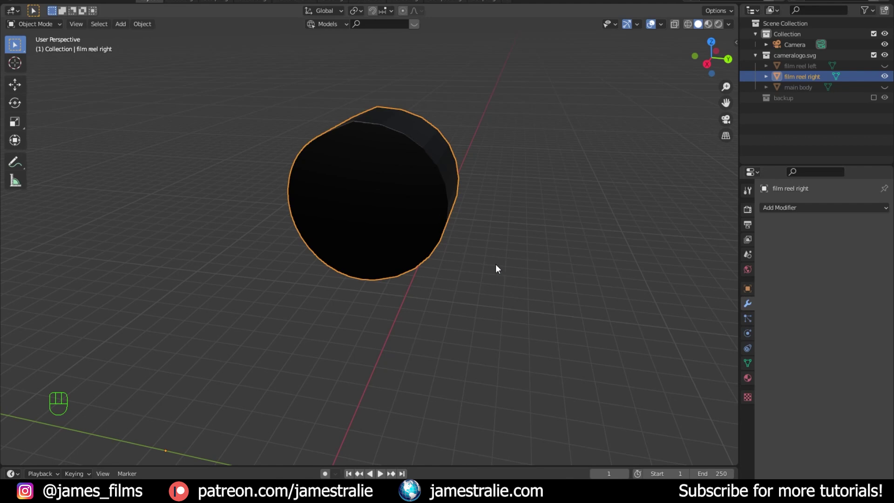
# Add an empty Volume object and rename it film reel right cloud
pyautogui.click(499, 267)
pyautogui.middleClick(444, 258)
pyautogui.scroll(3)
pyautogui.press('shift+a')
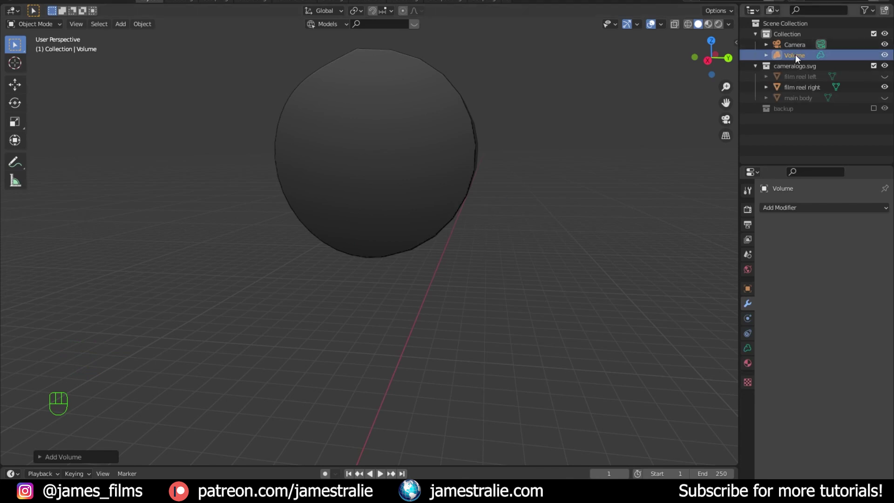
pyautogui.click(800, 59)
pyautogui.moveTo(800, 59); pyautogui.dragTo(770, 53)
pyautogui.press('e')
pyautogui.click(811, 60)
pyautogui.moveTo(811, 60); pyautogui.dragTo(816, 61)
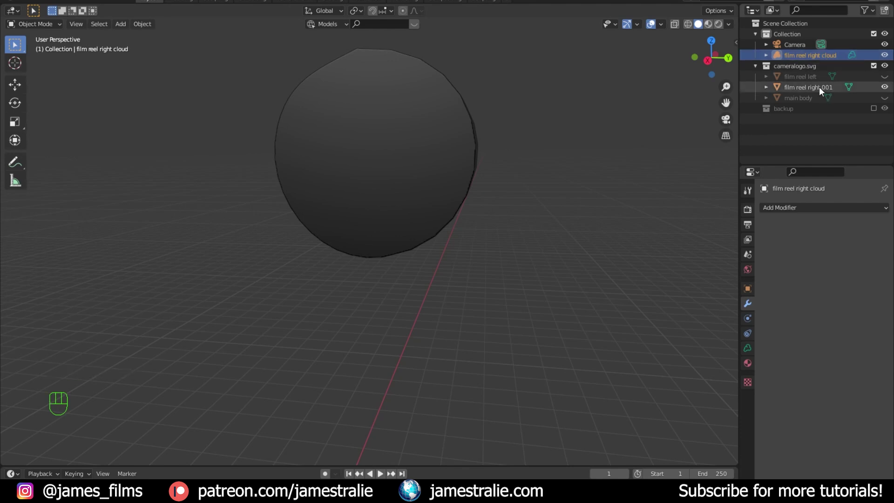
# Give the cloud a Mesh to Volume modifier sourced from film reel right.001
pyautogui.click(818, 93)
pyautogui.moveTo(485, 136); pyautogui.dragTo(473, 156)
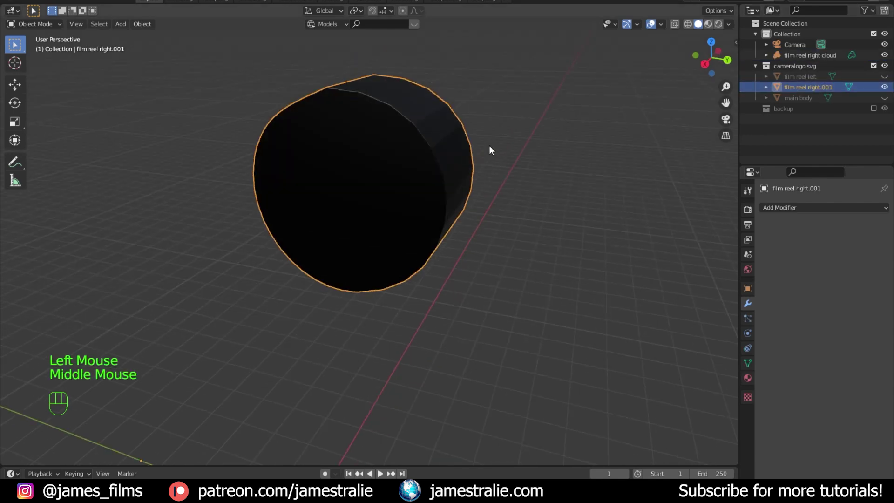
pyautogui.click(795, 58)
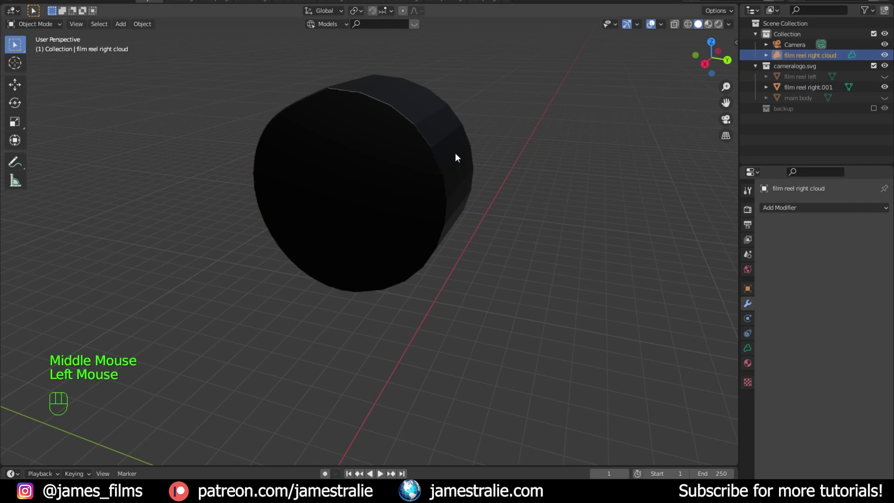
pyautogui.moveTo(798, 213); pyautogui.dragTo(769, 239)
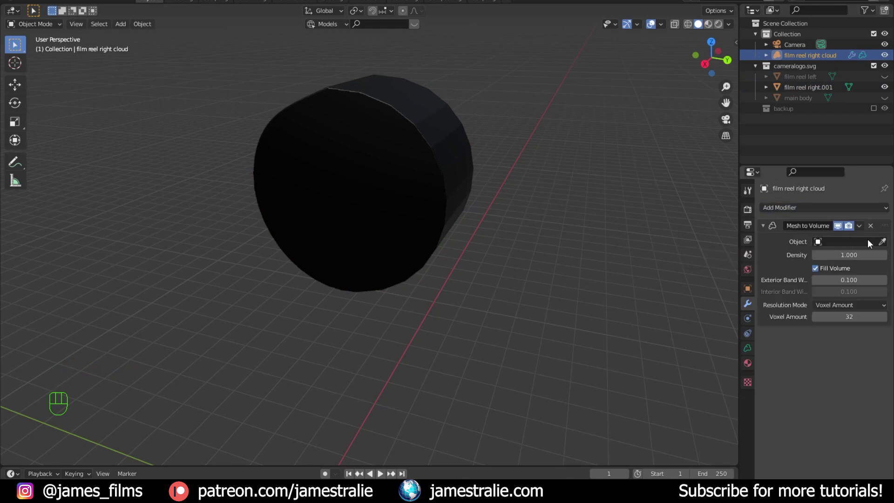
pyautogui.click(886, 248)
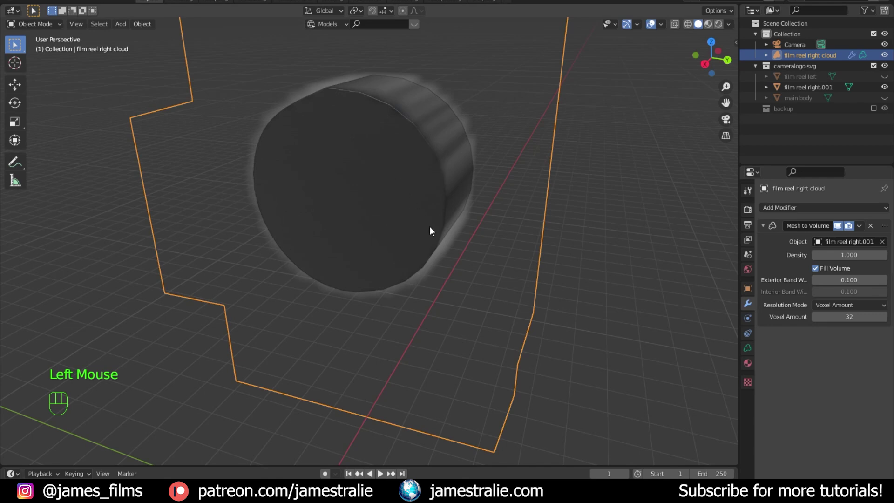
# Hide the source reel mesh and raise the volume's Voxel Amount to 256
pyautogui.scroll(-3)
pyautogui.moveTo(440, 261); pyautogui.dragTo(434, 264)
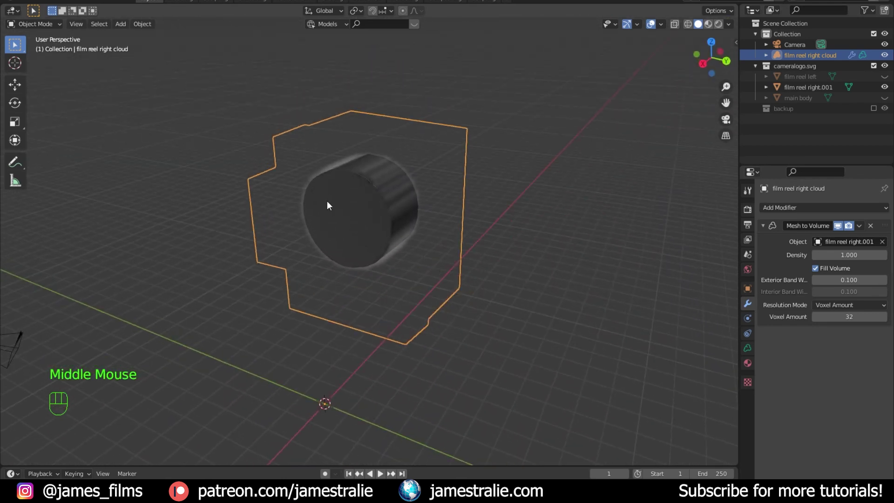
pyautogui.scroll(3)
pyautogui.scroll(-3)
pyautogui.moveTo(369, 191); pyautogui.dragTo(444, 203)
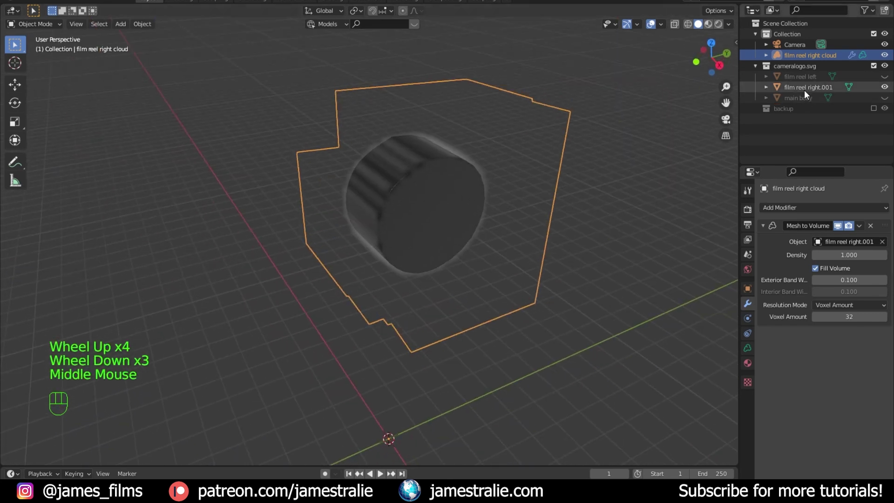
pyautogui.click(889, 89)
pyautogui.moveTo(518, 225); pyautogui.dragTo(431, 201)
pyautogui.scroll(3)
pyautogui.moveTo(373, 178); pyautogui.dragTo(387, 197)
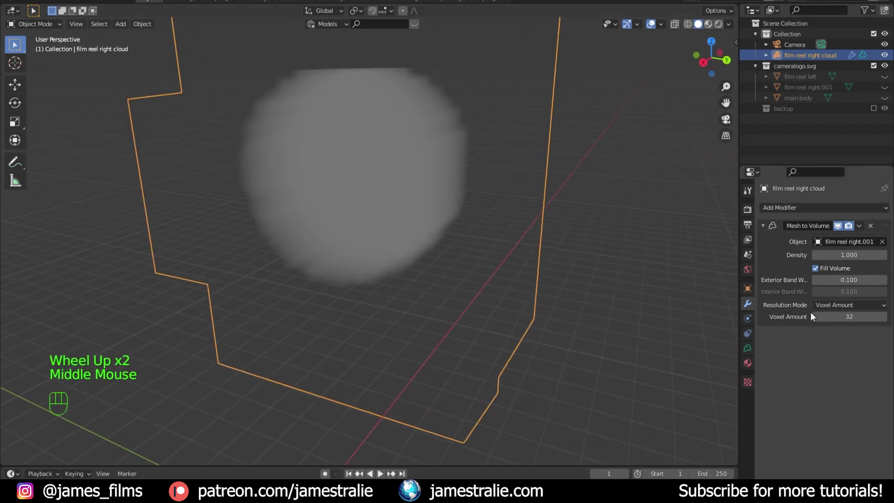
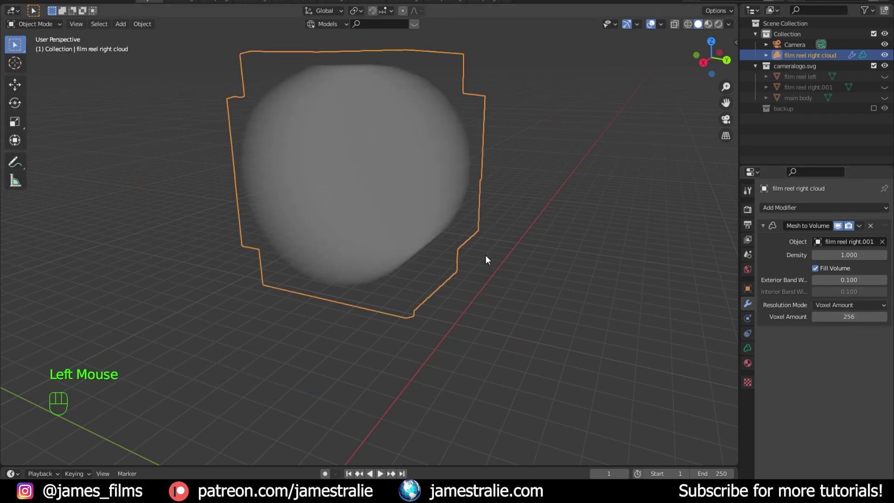
pyautogui.moveTo(437, 180); pyautogui.dragTo(425, 220)
pyautogui.moveTo(357, 229); pyautogui.dragTo(376, 190)
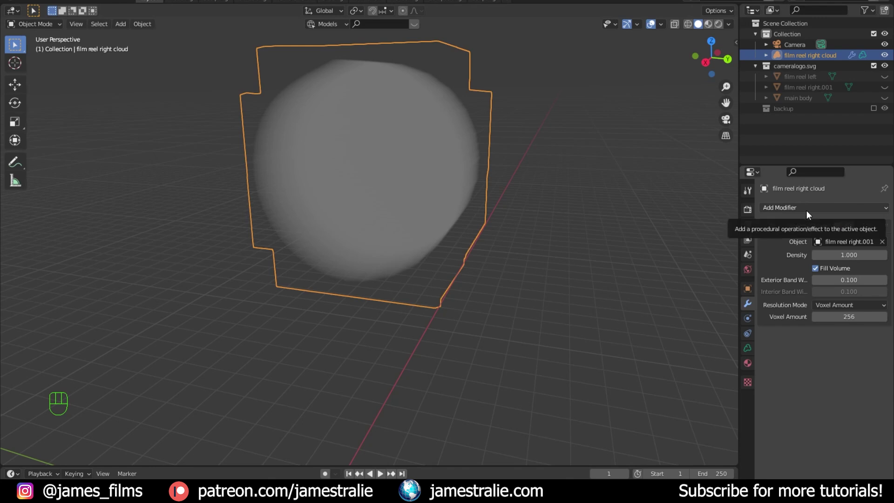
# Add a Volume Displace modifier to the cloud with a new texture
pyautogui.moveTo(800, 212); pyautogui.dragTo(840, 248)
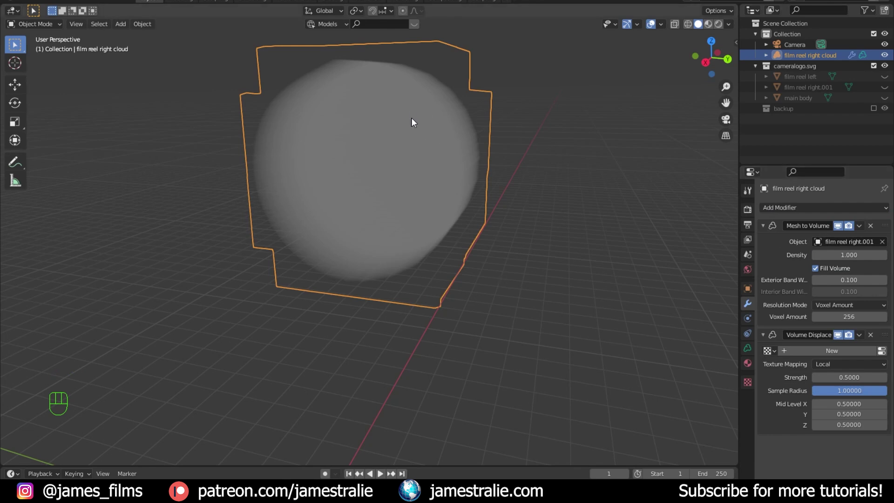
pyautogui.moveTo(487, 219); pyautogui.dragTo(480, 213)
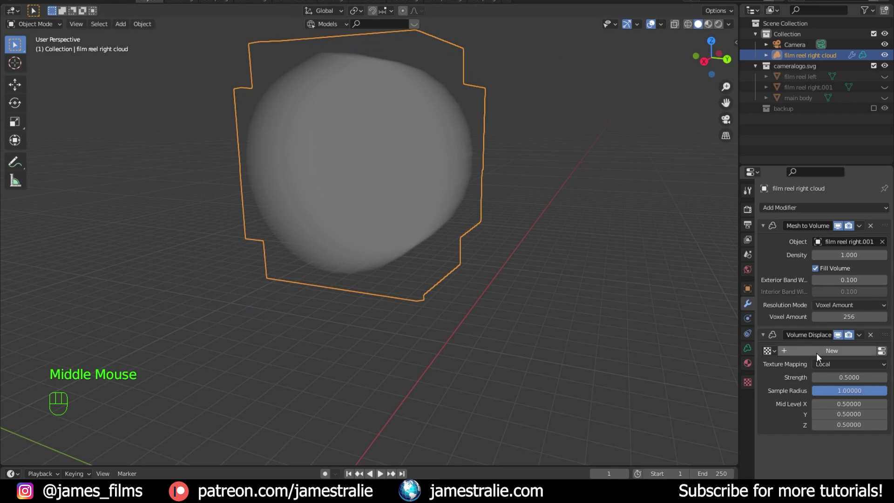
pyautogui.click(820, 357)
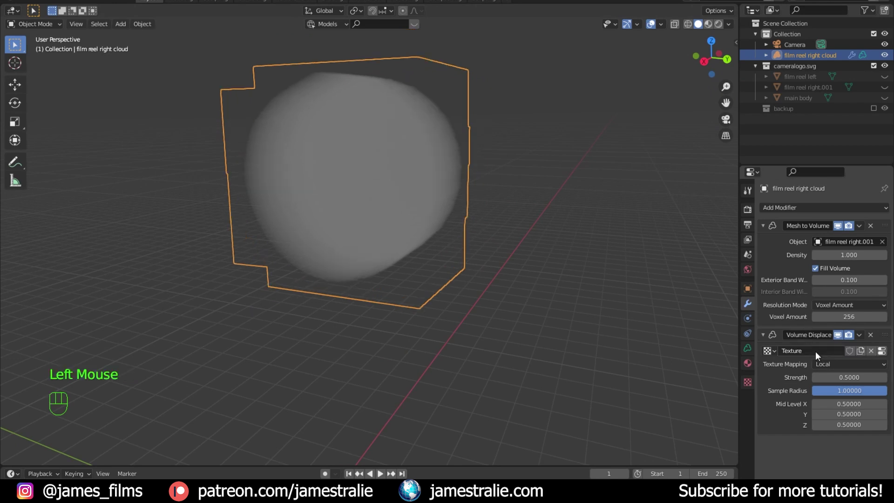
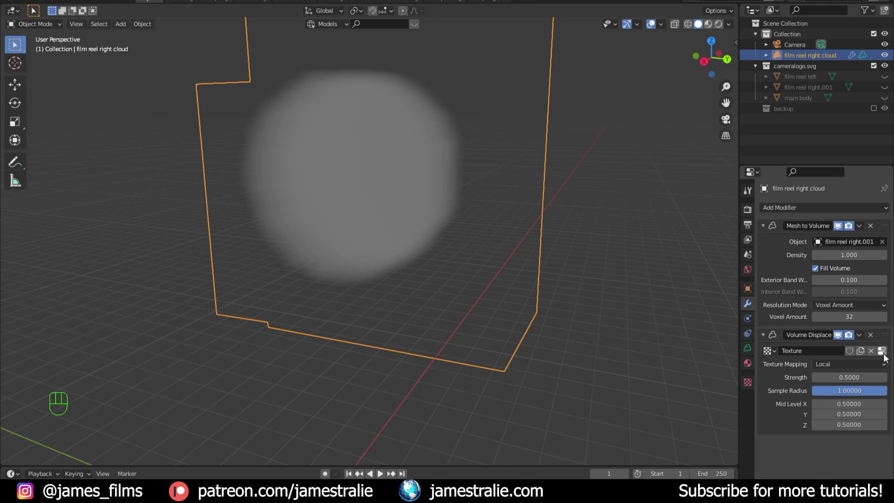
# Set the displacement texture to Clouds type with size 0.20 for a fluffy edge
pyautogui.click(887, 354)
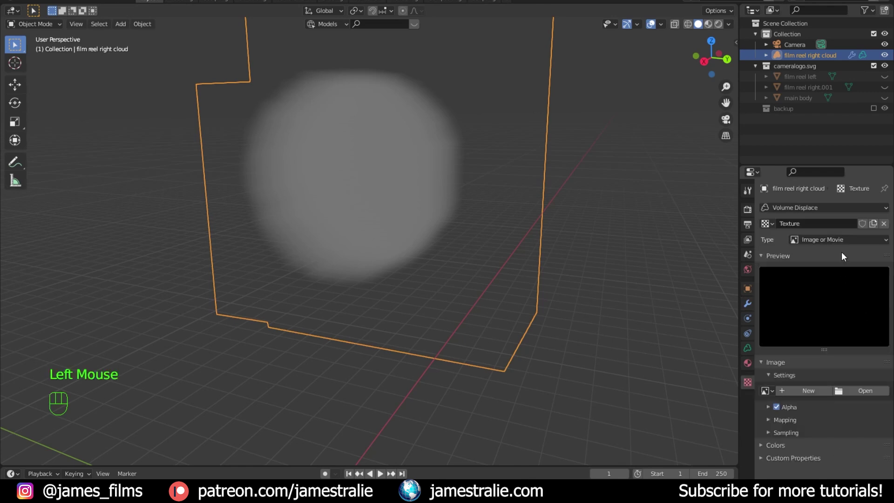
pyautogui.moveTo(842, 242); pyautogui.dragTo(839, 279)
pyautogui.scroll(3)
pyautogui.scroll(-3)
pyautogui.moveTo(456, 199); pyautogui.dragTo(456, 187)
pyautogui.scroll(3)
pyautogui.moveTo(397, 191); pyautogui.dragTo(495, 245)
pyautogui.moveTo(450, 243); pyautogui.dragTo(374, 202)
pyautogui.moveTo(379, 215); pyautogui.dragTo(389, 248)
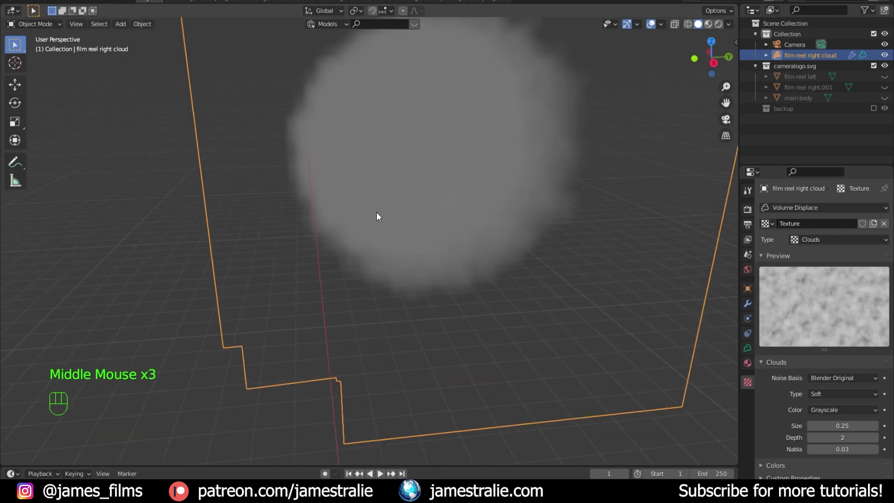
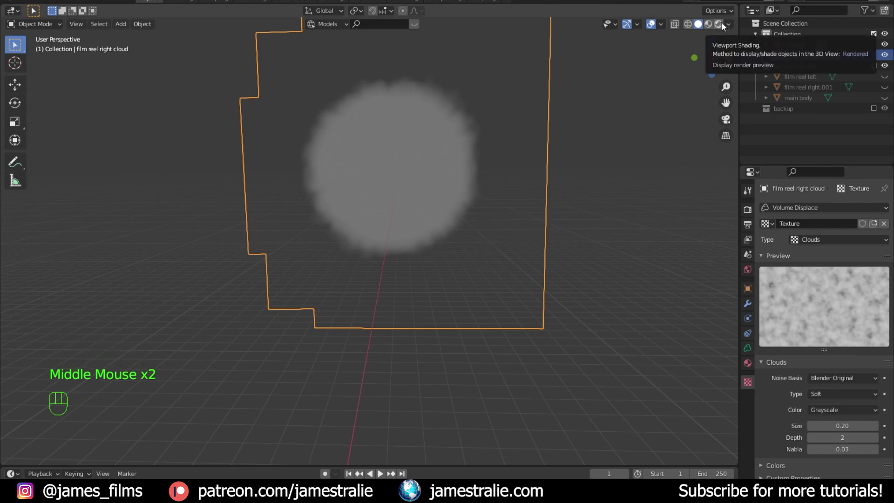
# Preview in rendered shading and set the Render Engine to Cycles
pyautogui.click(726, 26)
pyautogui.moveTo(557, 178); pyautogui.dragTo(547, 196)
pyautogui.middleClick(537, 199)
pyautogui.click(749, 218)
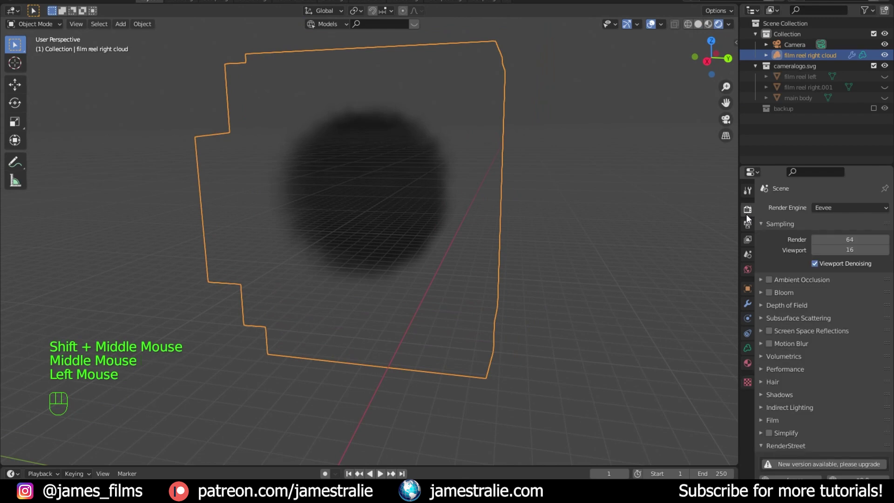
pyautogui.moveTo(868, 208); pyautogui.dragTo(859, 254)
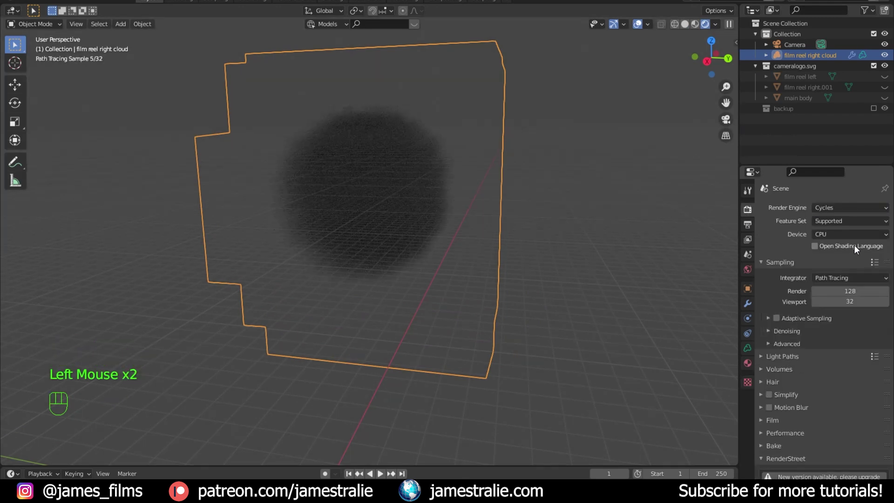
pyautogui.click(607, 244)
pyautogui.middleClick(554, 248)
# Try Eevee with Volumetric Shadows enabled, inspect the soft cloud and select it
pyautogui.moveTo(871, 213); pyautogui.dragTo(848, 222)
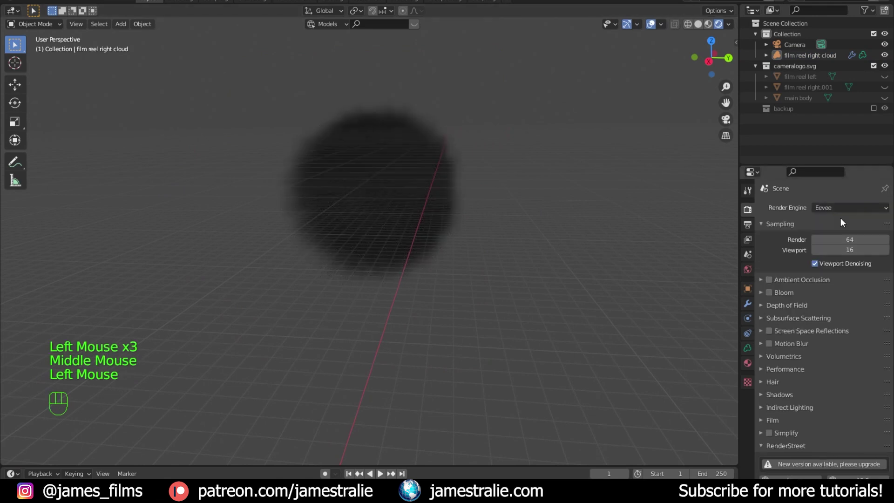
pyautogui.click(780, 361)
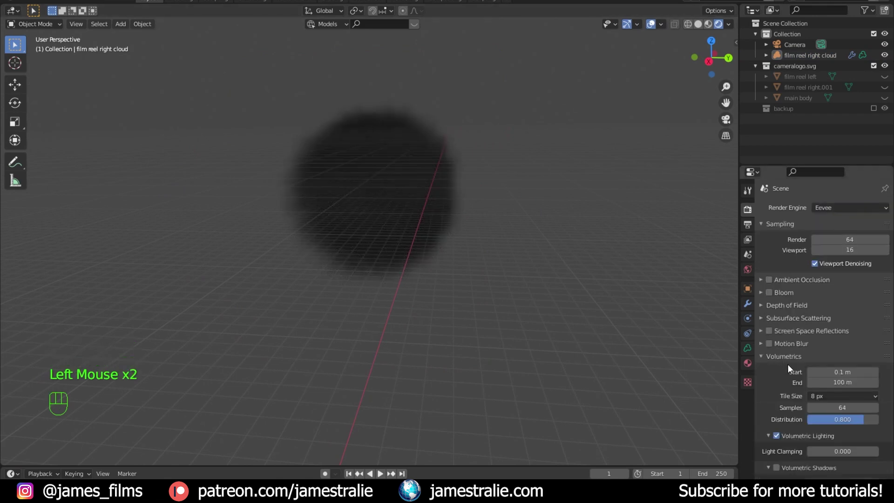
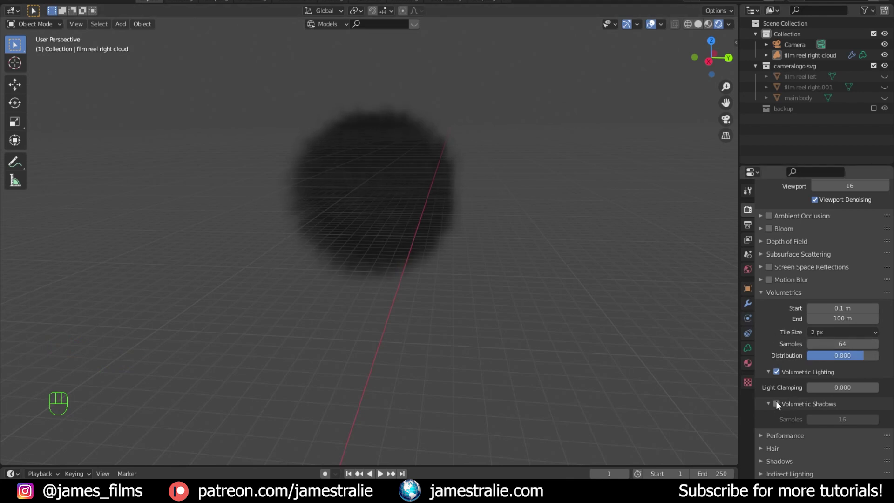
pyautogui.click(780, 408)
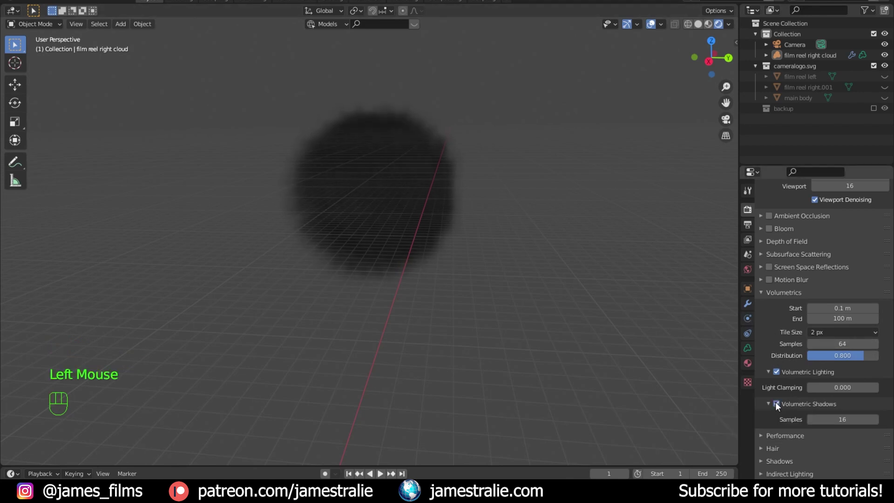
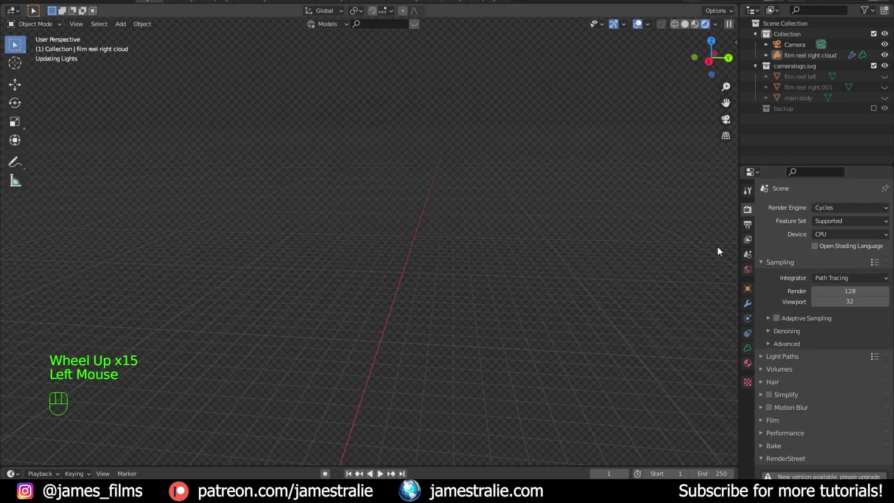
pyautogui.moveTo(492, 228); pyautogui.dragTo(482, 231)
pyautogui.scroll(3)
pyautogui.moveTo(425, 243); pyautogui.dragTo(439, 253)
pyautogui.scroll(3)
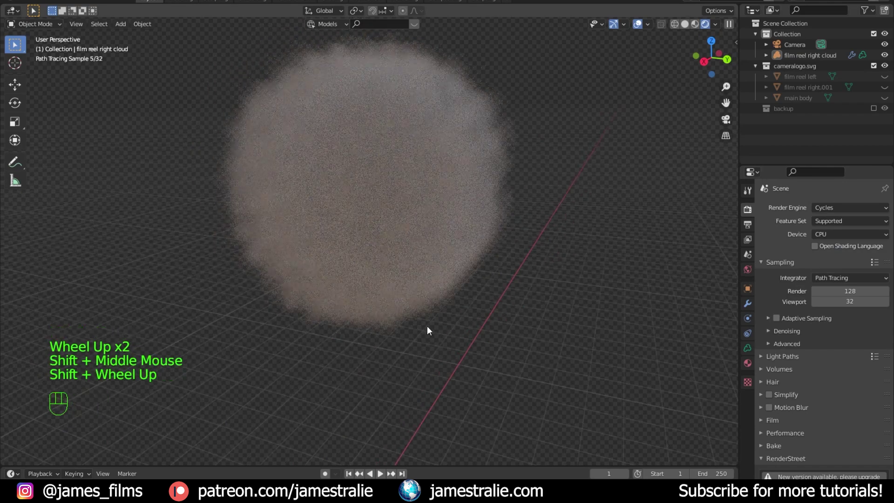
pyautogui.click(448, 468)
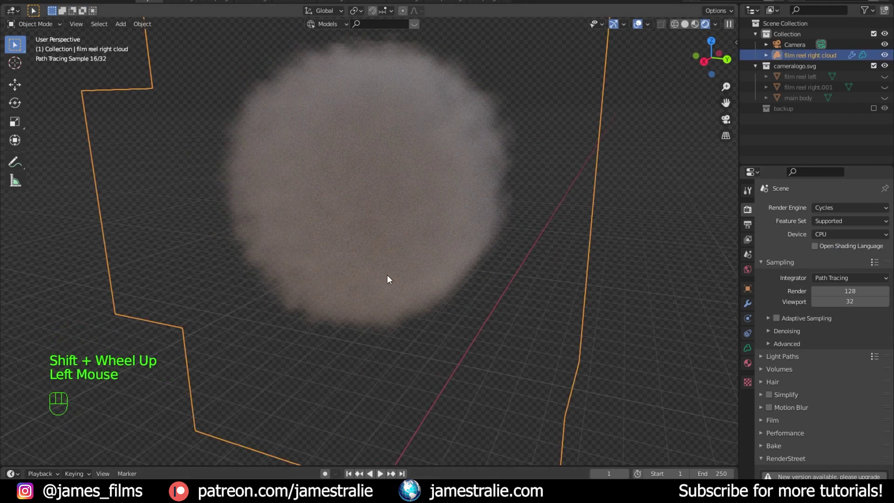
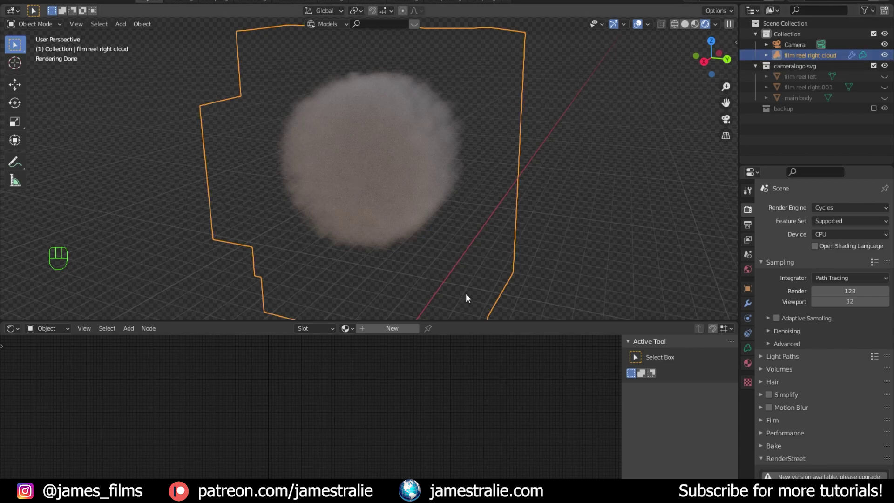
# Show Material.001's Principled Volume feeding the Material Output Volume in a bottom Shader Editor
pyautogui.click(405, 334)
pyautogui.scroll(3)
pyautogui.middleClick(414, 466)
pyautogui.click(274, 367)
pyautogui.click(390, 364)
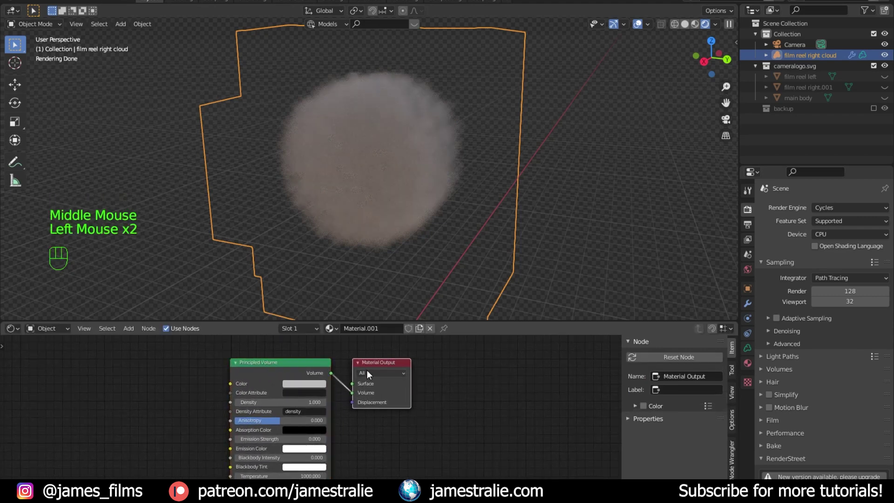
pyautogui.click(396, 366)
pyautogui.click(281, 364)
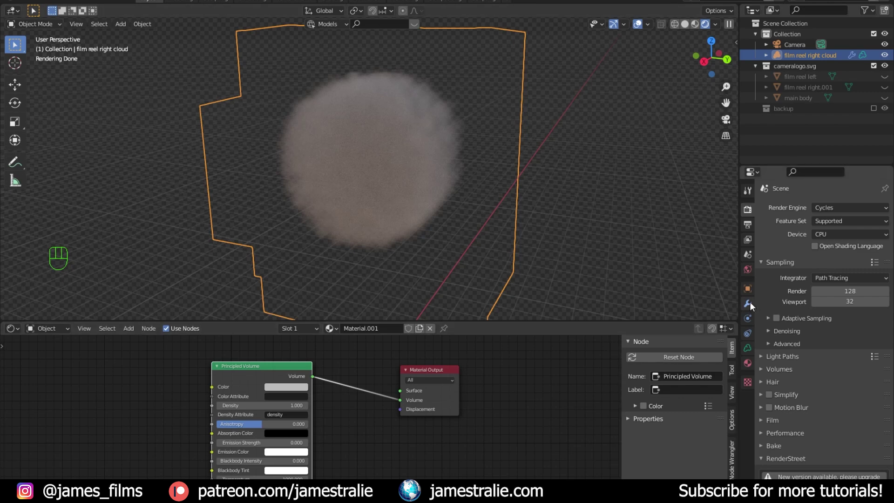
pyautogui.click(754, 306)
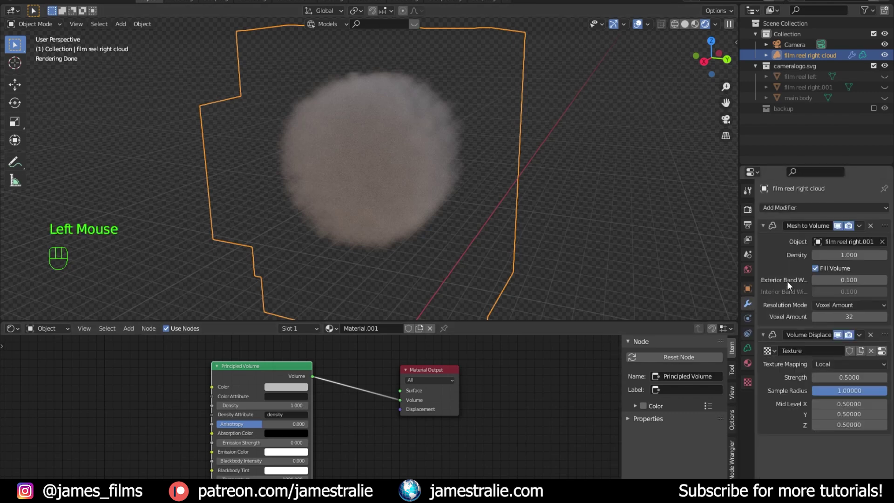
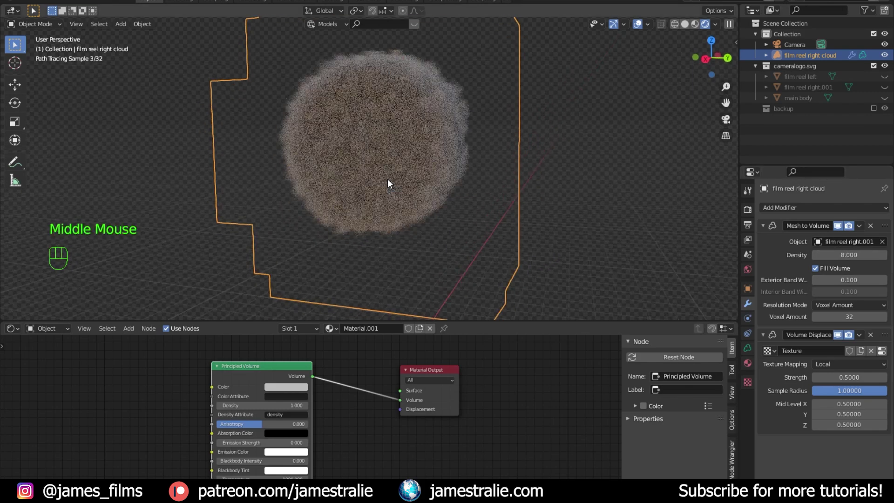
# Set the Mesh to Volume density to 8 then 12, checking the thicker cloud in the viewport
pyautogui.scroll(3)
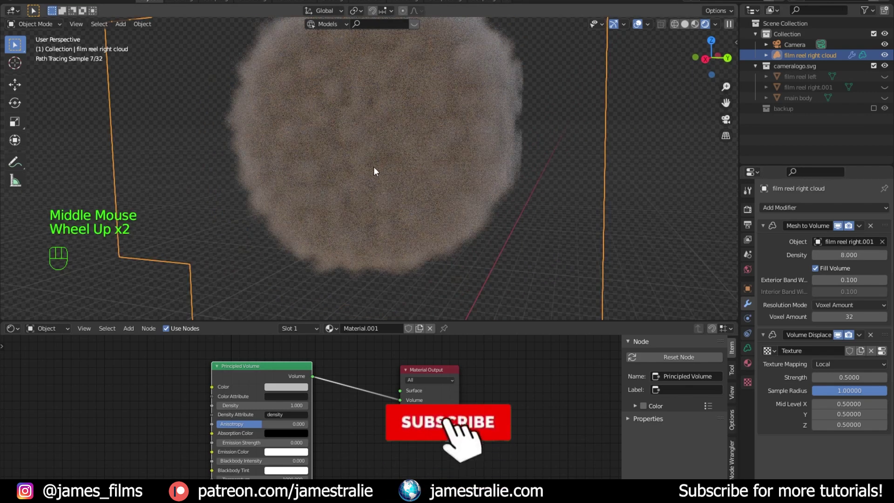
pyautogui.moveTo(360, 154); pyautogui.dragTo(417, 171)
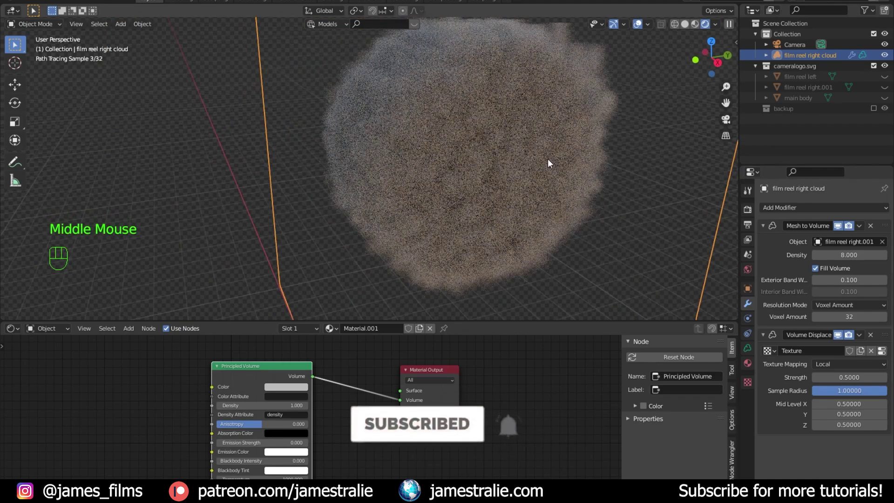
pyautogui.moveTo(544, 157); pyautogui.dragTo(475, 179)
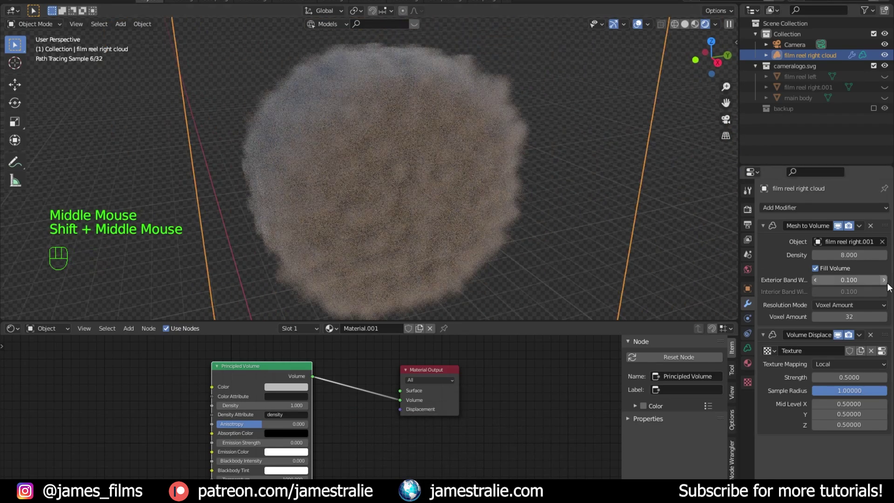
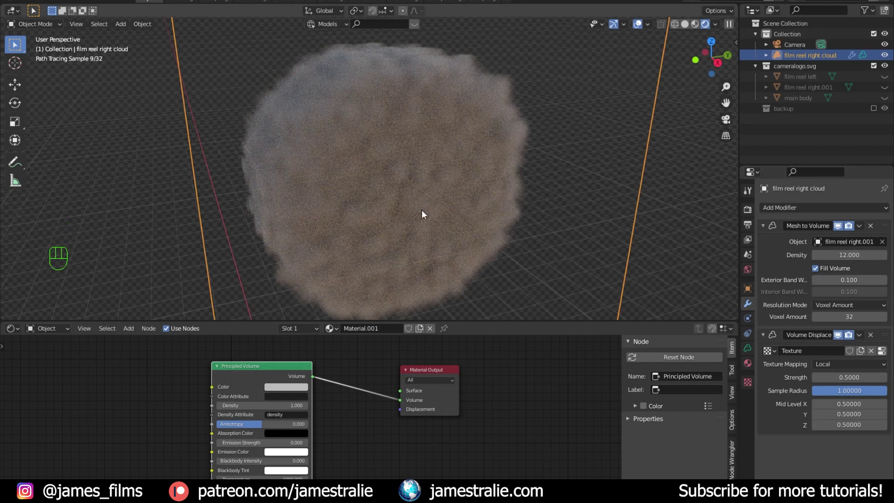
pyautogui.moveTo(426, 213); pyautogui.dragTo(407, 191)
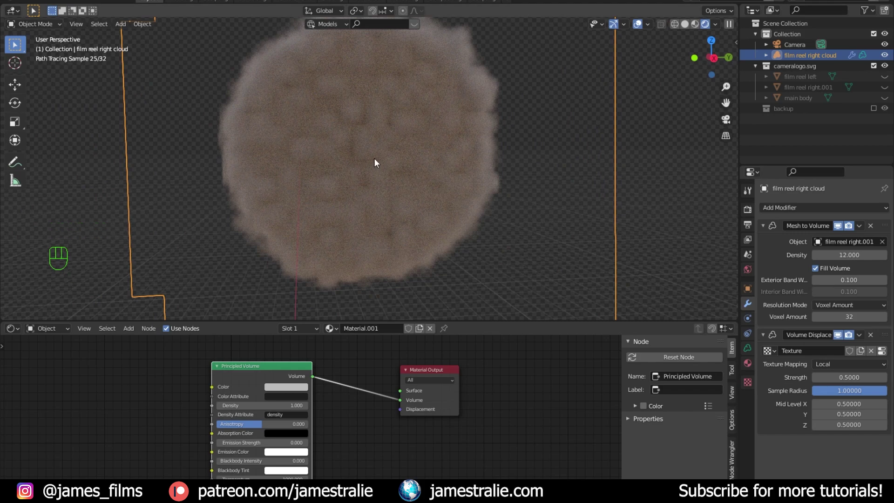
pyautogui.moveTo(428, 170); pyautogui.dragTo(416, 182)
pyautogui.scroll(-3)
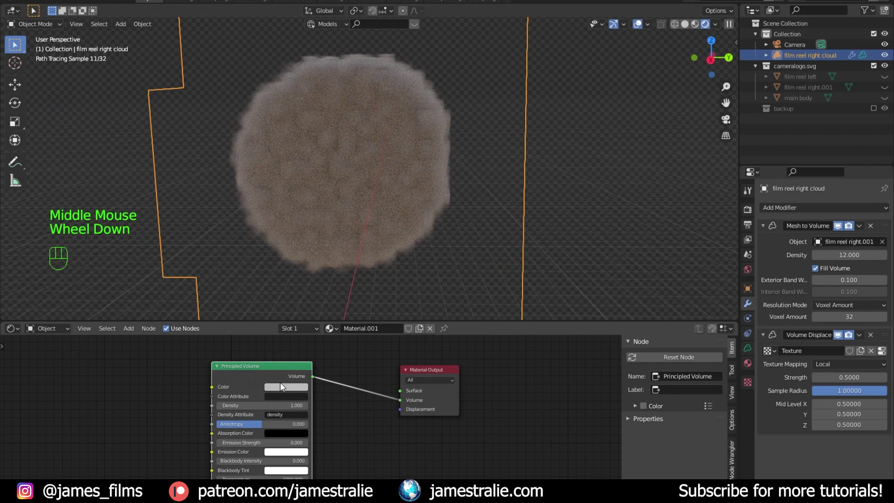
pyautogui.click(288, 391)
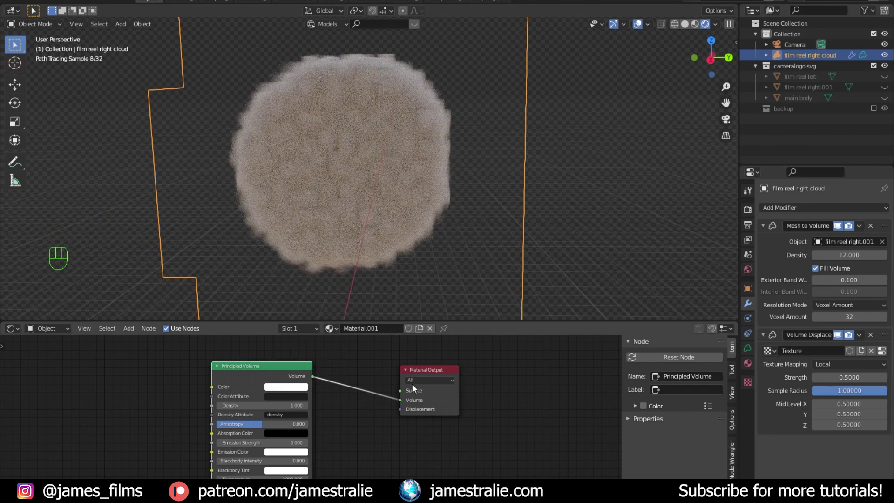
pyautogui.moveTo(420, 181); pyautogui.dragTo(403, 205)
pyautogui.moveTo(369, 201); pyautogui.dragTo(358, 221)
pyautogui.moveTo(319, 233); pyautogui.dragTo(413, 166)
pyautogui.moveTo(446, 191); pyautogui.dragTo(455, 167)
pyautogui.scroll(3)
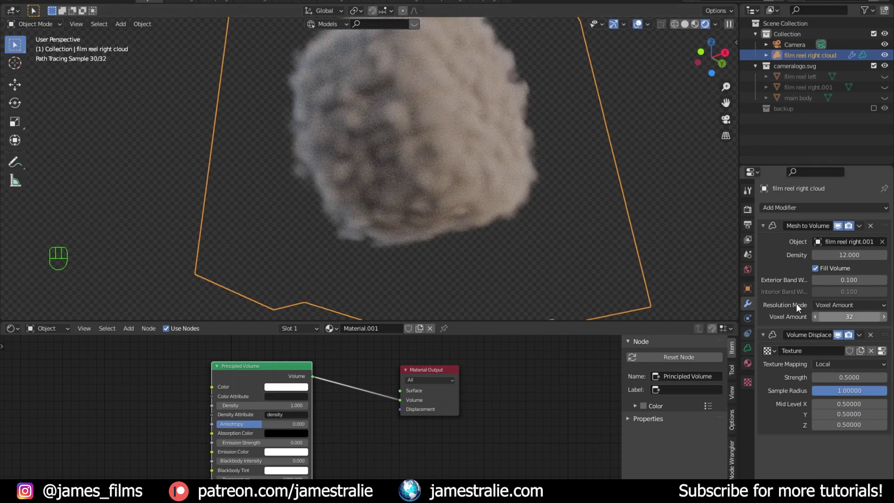
pyautogui.moveTo(406, 134); pyautogui.dragTo(388, 159)
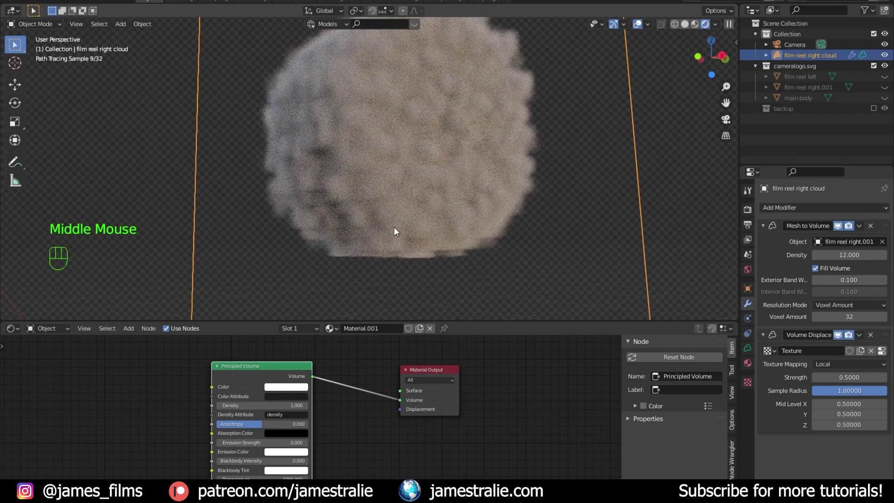
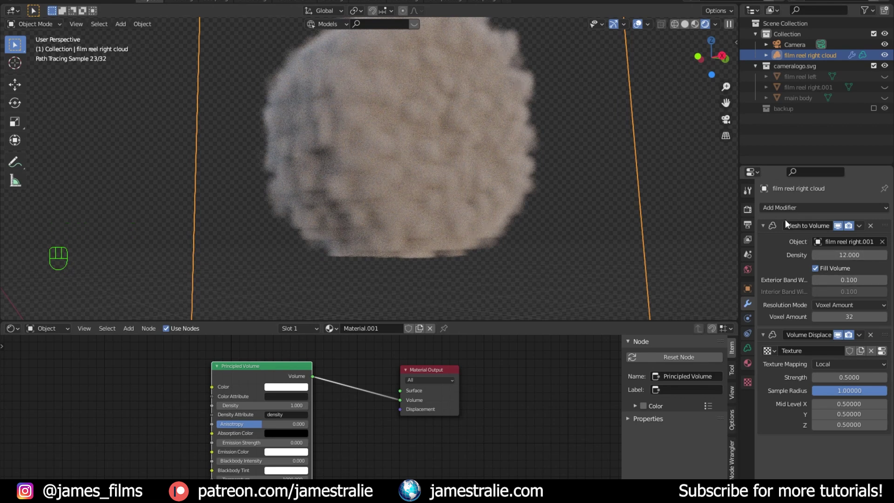
# Set the Principled Volume colour to a barely saturated warm off-white in HSV mode
pyautogui.click(303, 395)
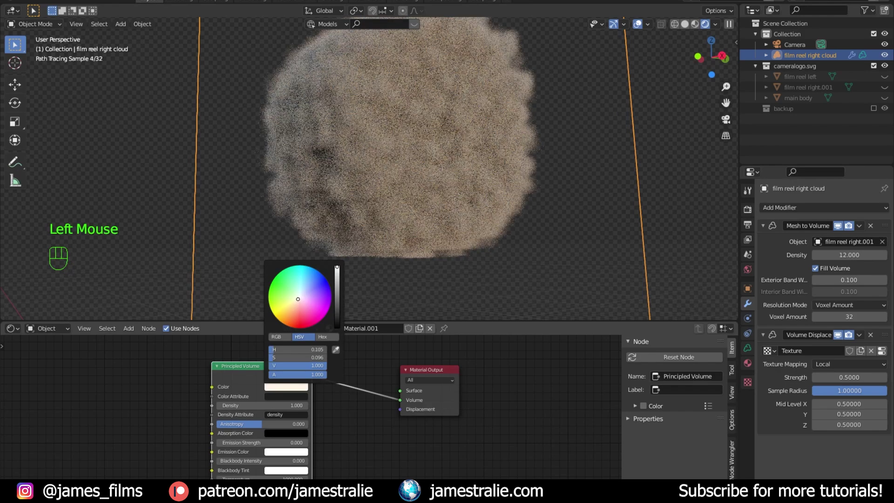
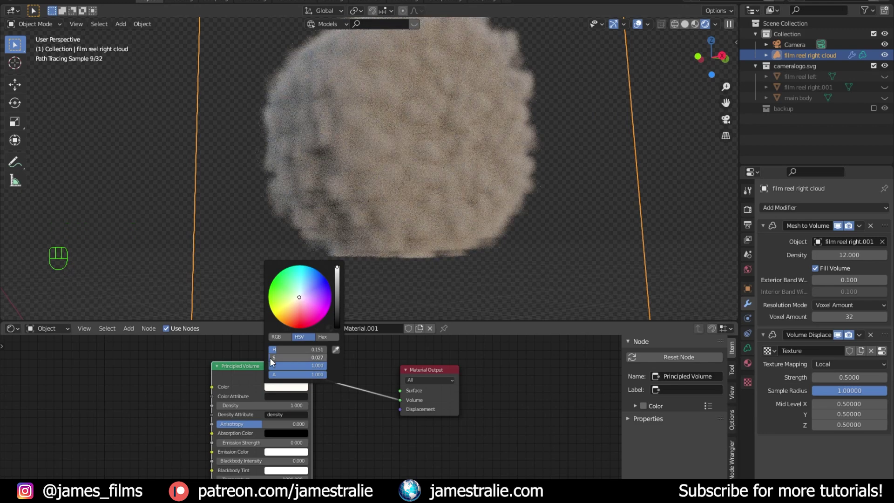
pyautogui.moveTo(404, 197); pyautogui.dragTo(390, 227)
pyautogui.scroll(-3)
pyautogui.scroll(-3)
pyautogui.scroll(-3)
pyautogui.moveTo(439, 241); pyautogui.dragTo(390, 240)
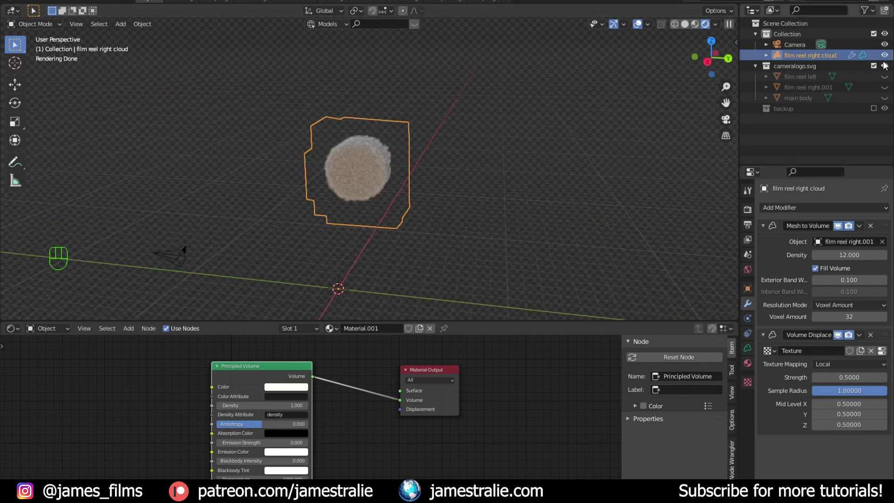
# Hide the cloud, select film reel left and bring up its Add Modifier list
pyautogui.click(888, 59)
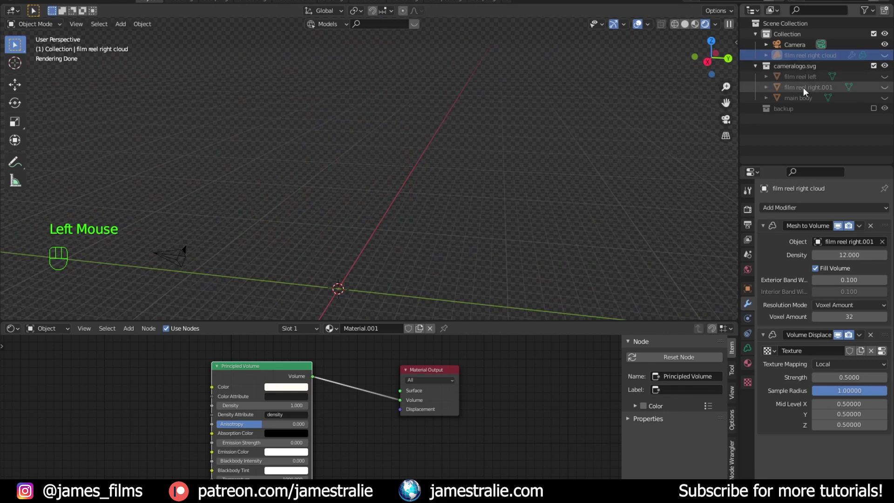
pyautogui.click(888, 82)
pyautogui.click(889, 99)
pyautogui.click(308, 181)
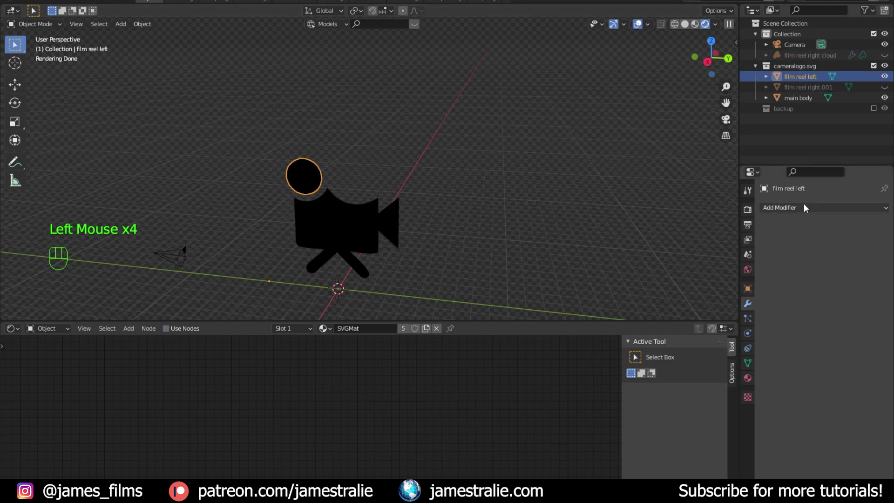
# Give film reel left Solidify 0.025 m offset -1 plus Smooth Remesh, and apply both
pyautogui.moveTo(808, 208); pyautogui.dragTo(707, 378)
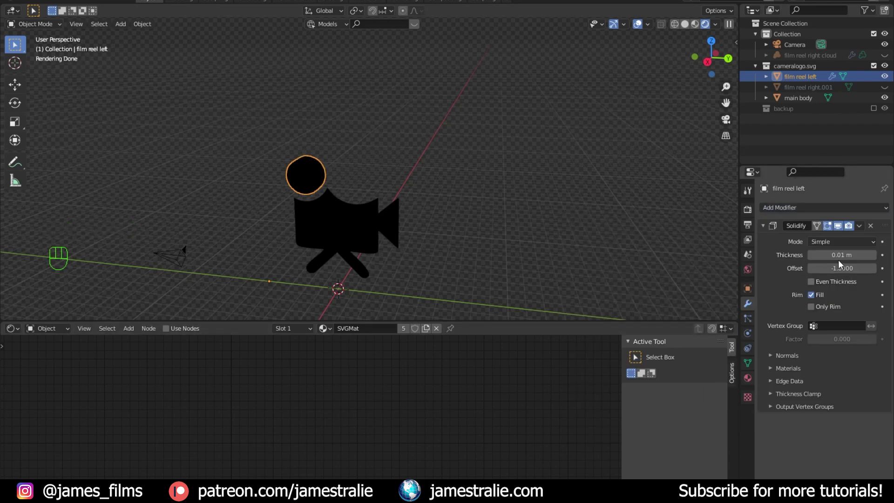
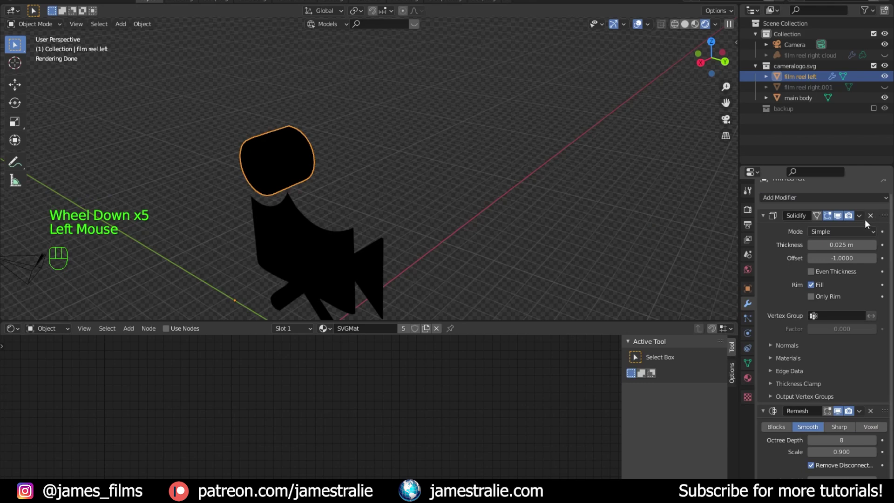
pyautogui.moveTo(863, 223); pyautogui.dragTo(865, 221)
pyautogui.moveTo(859, 231); pyautogui.dragTo(474, 248)
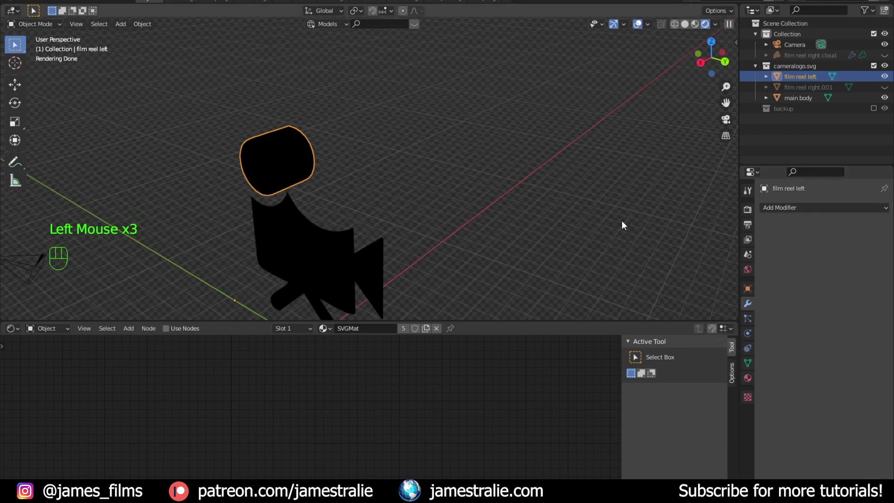
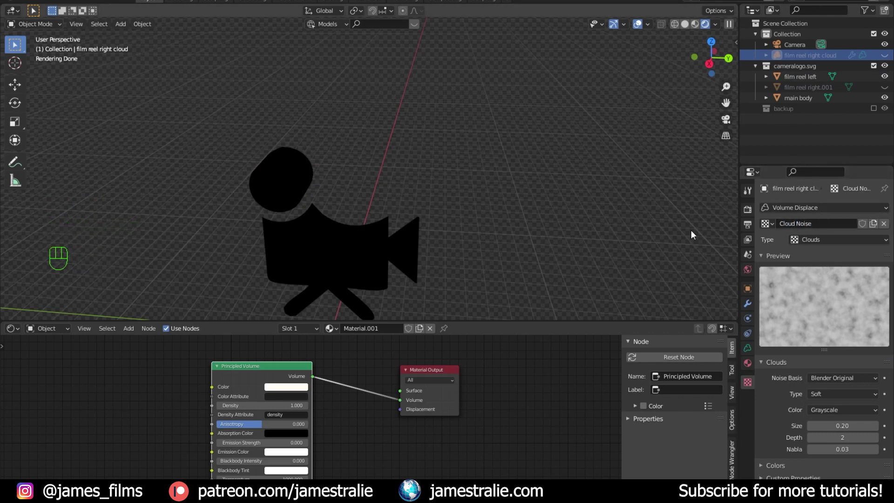
pyautogui.moveTo(464, 252); pyautogui.dragTo(456, 245)
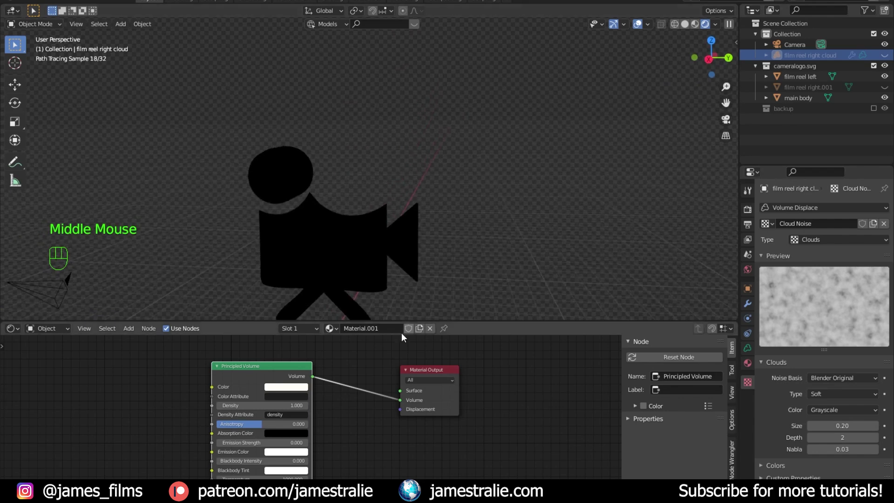
pyautogui.moveTo(373, 328); pyautogui.dragTo(267, 311)
pyautogui.click(281, 192)
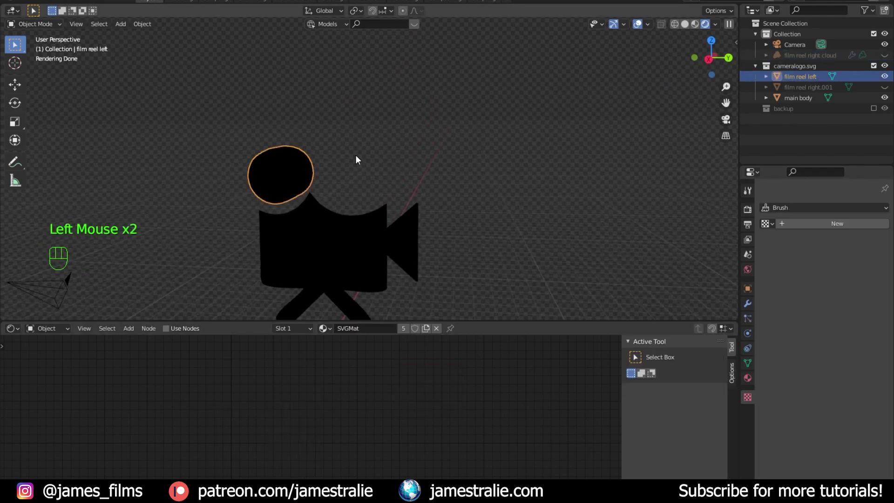
# Add an empty Volume with Mesh to Volume from film reel left at density 12 and Cloud Noise displacement, hiding the reel
pyautogui.click(360, 159)
pyautogui.press('shift+a')
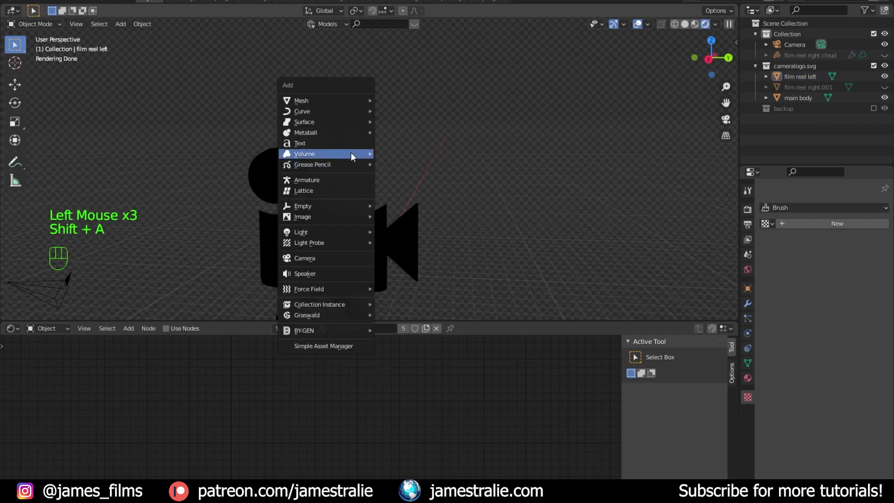
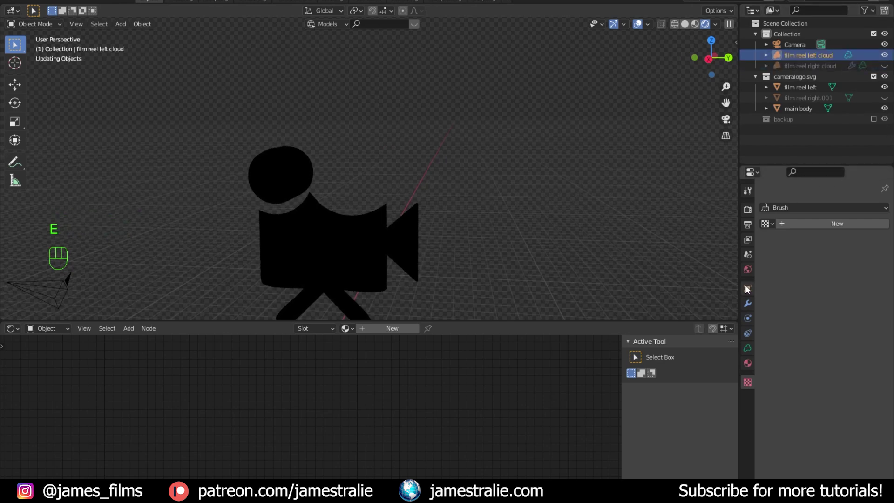
pyautogui.click(754, 304)
pyautogui.moveTo(805, 210); pyautogui.dragTo(783, 243)
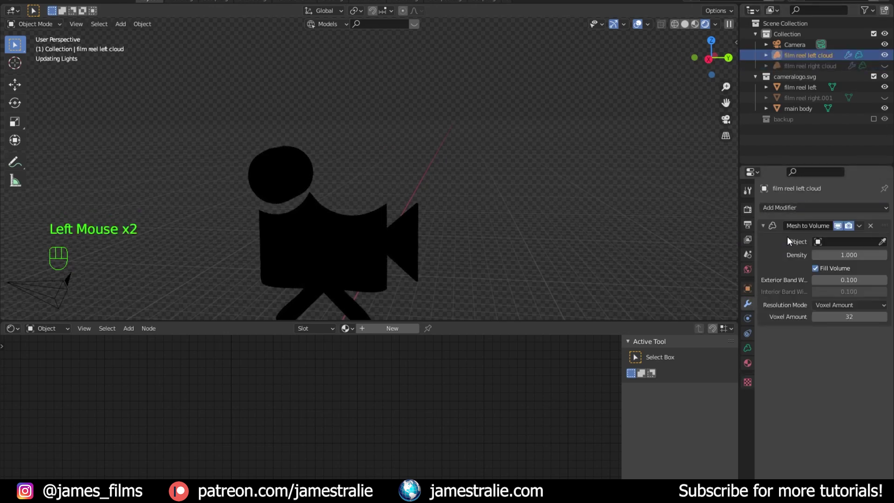
pyautogui.click(885, 246)
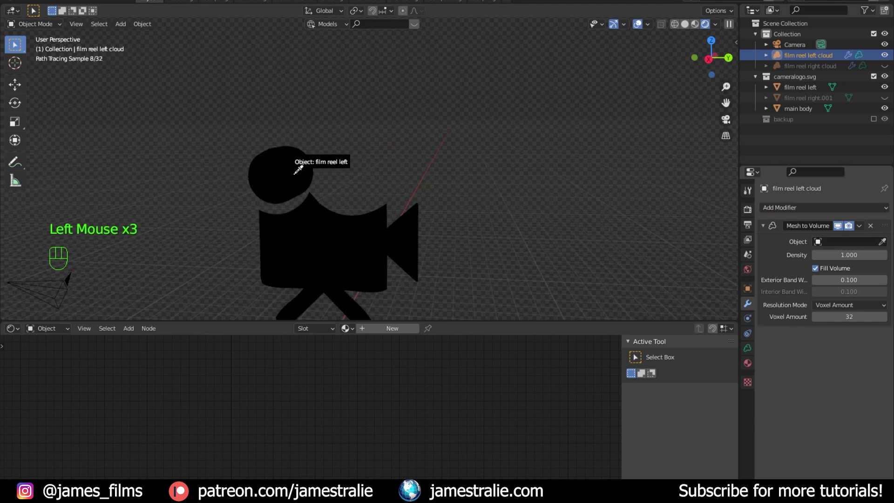
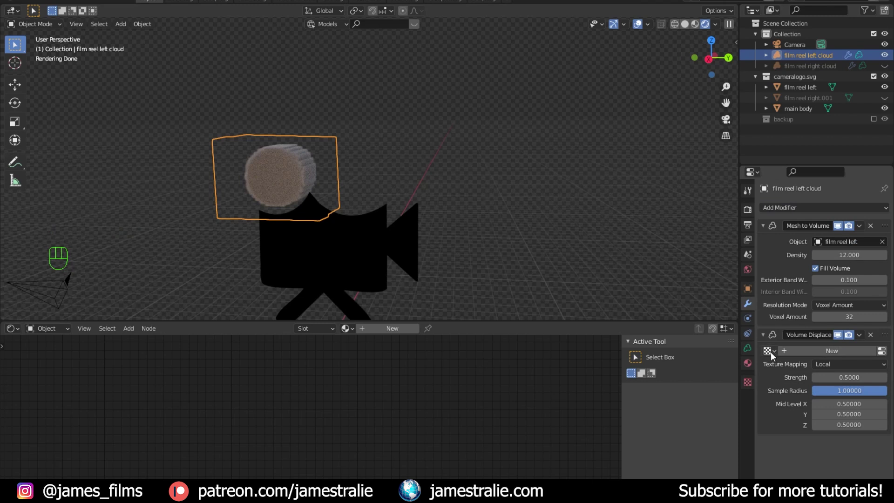
pyautogui.moveTo(774, 356); pyautogui.dragTo(678, 373)
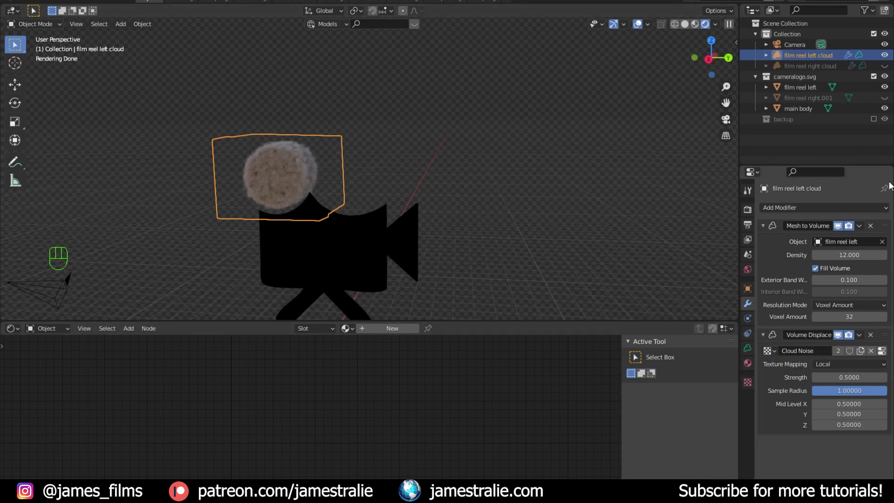
pyautogui.click(887, 91)
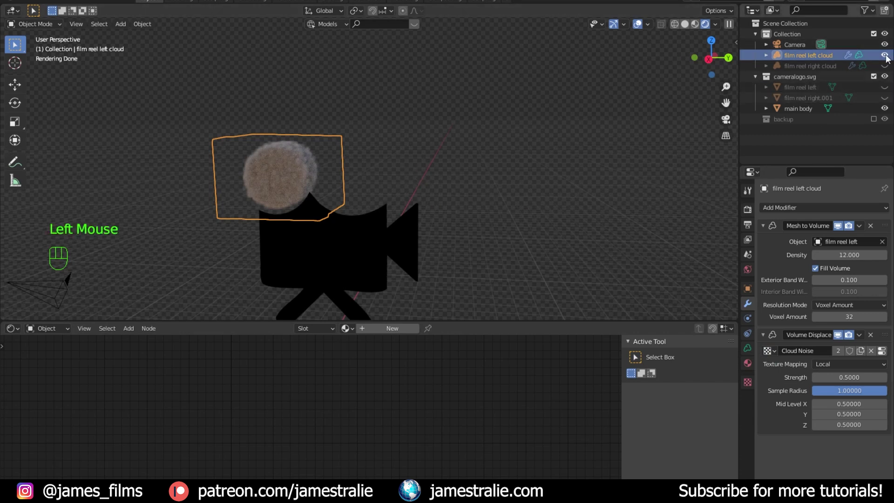
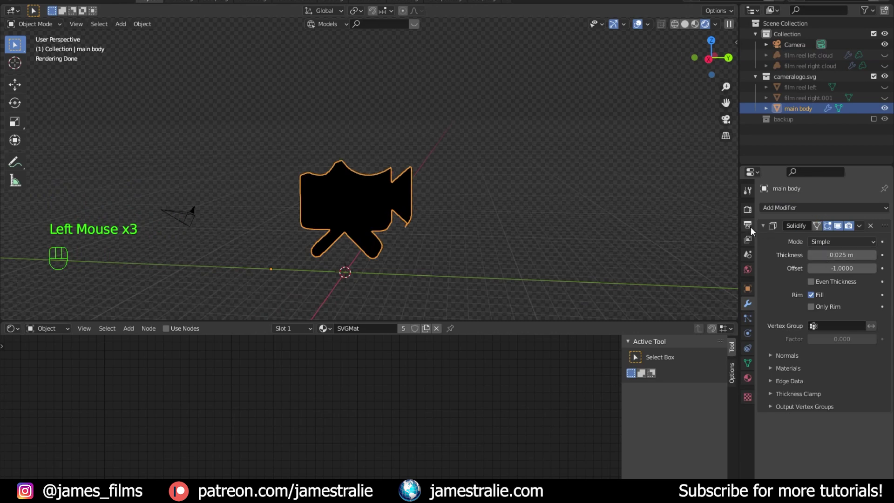
# Add a Smooth Remesh with Smooth Shading to main body and apply its Solidify and Remesh
pyautogui.click(766, 227)
pyautogui.moveTo(783, 209); pyautogui.dragTo(700, 348)
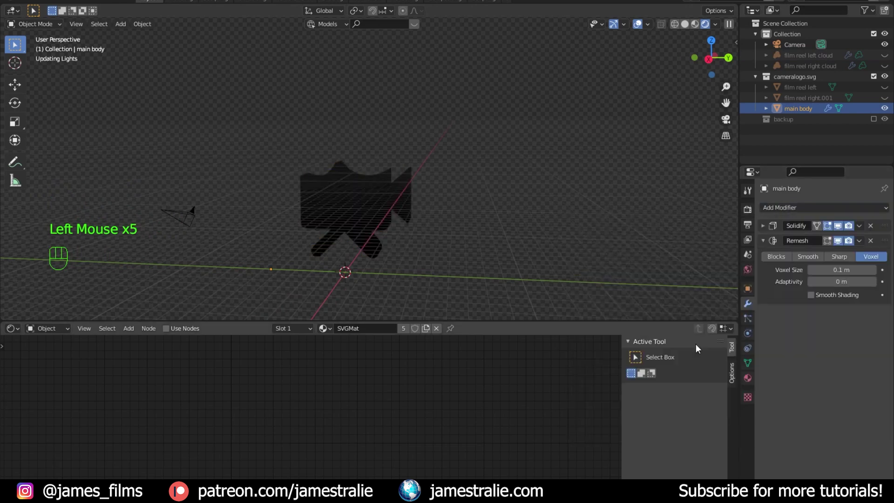
pyautogui.moveTo(809, 264); pyautogui.dragTo(849, 267)
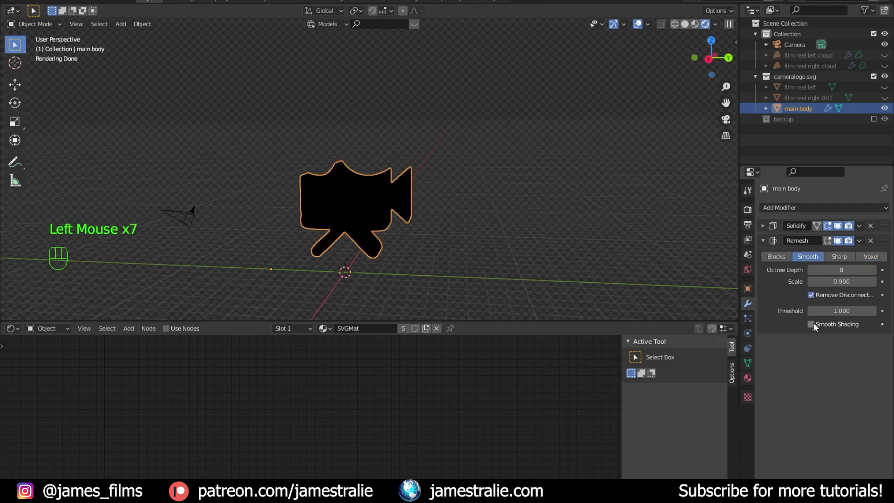
pyautogui.click(812, 339)
pyautogui.click(811, 346)
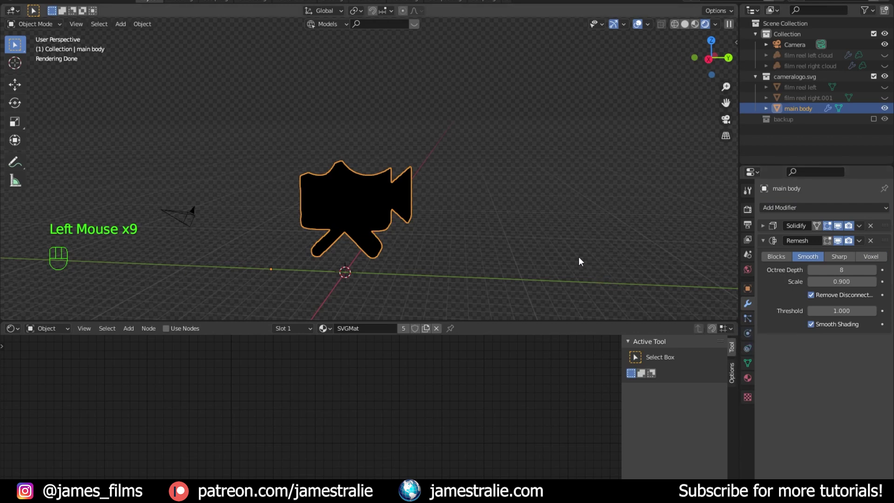
pyautogui.moveTo(865, 229); pyautogui.dragTo(864, 236)
pyautogui.moveTo(864, 231); pyautogui.dragTo(828, 241)
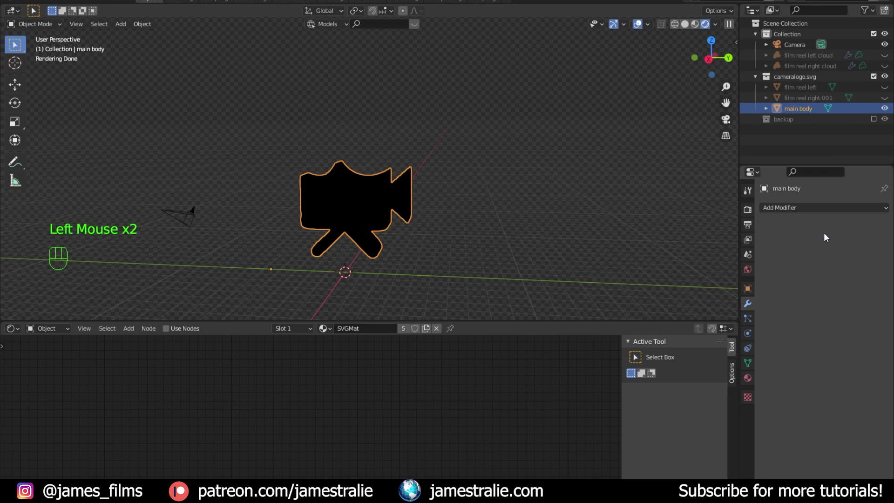
pyautogui.click(464, 158)
# Add a Volume named main body with Mesh to Volume from main body.001 at density 12 and Cloud Noise displacement
pyautogui.press('shift+a')
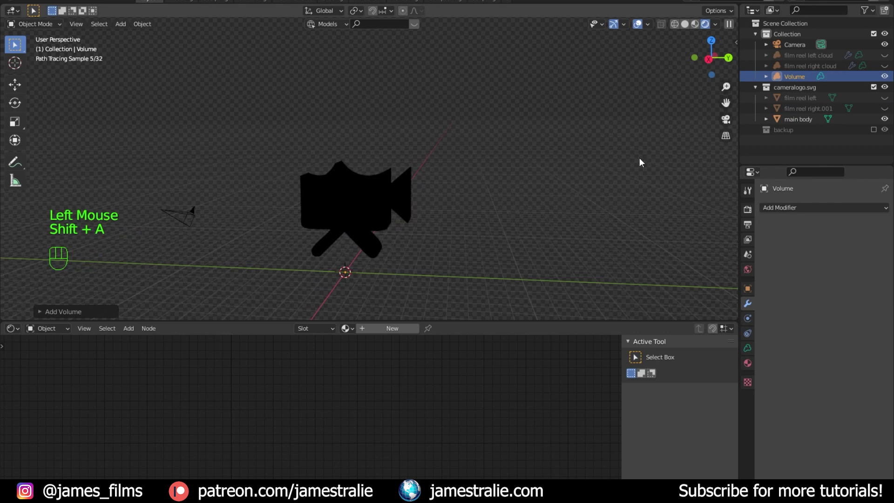
pyautogui.click(796, 82)
pyautogui.moveTo(795, 82); pyautogui.dragTo(795, 86)
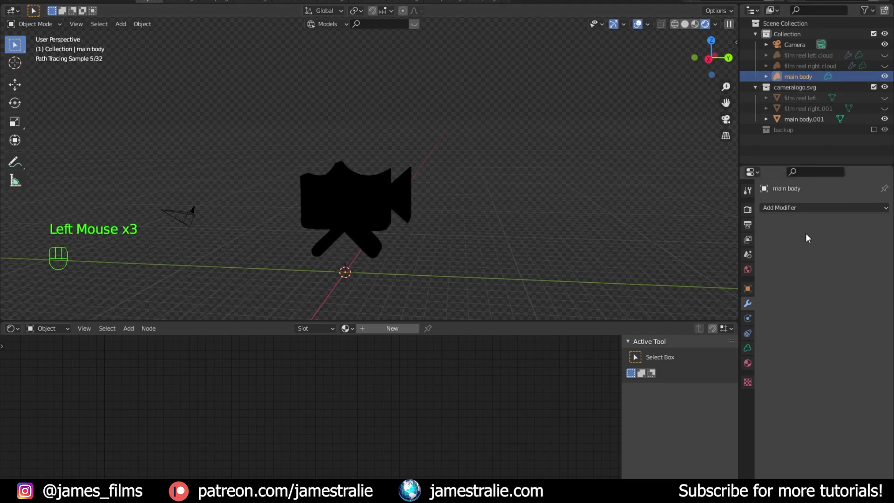
pyautogui.moveTo(804, 213); pyautogui.dragTo(783, 243)
pyautogui.click(884, 248)
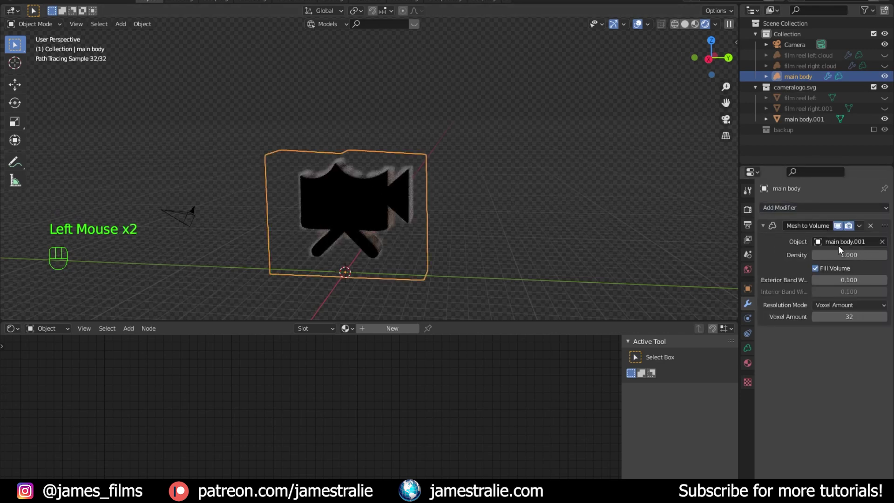
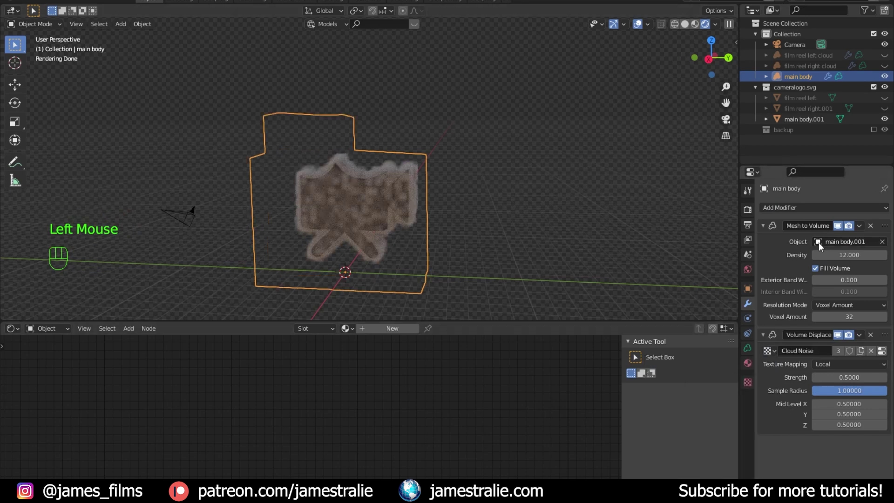
pyautogui.click(767, 227)
pyautogui.click(766, 241)
# Unhide both reel clouds and hide the main body.001 source so the whole logo shows as cloud
pyautogui.click(887, 67)
pyautogui.click(889, 54)
pyautogui.moveTo(417, 225); pyautogui.dragTo(434, 218)
pyautogui.click(492, 221)
pyautogui.scroll(3)
pyautogui.scroll(3)
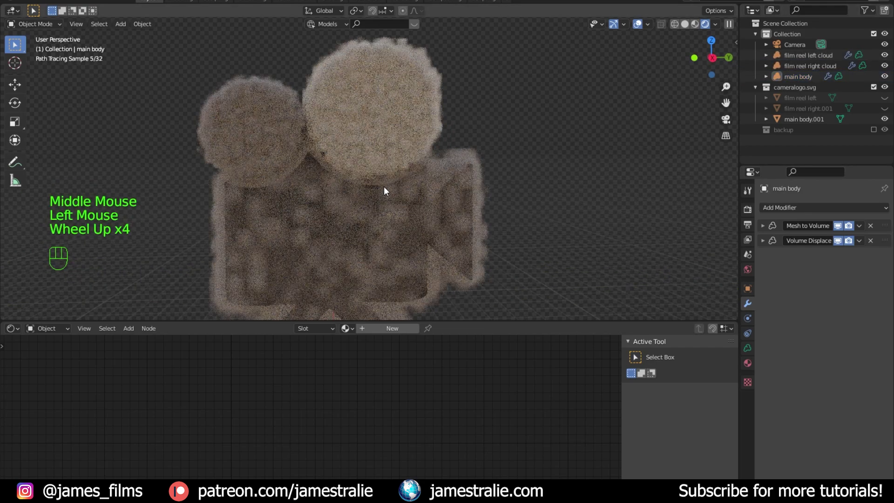
pyautogui.scroll(3)
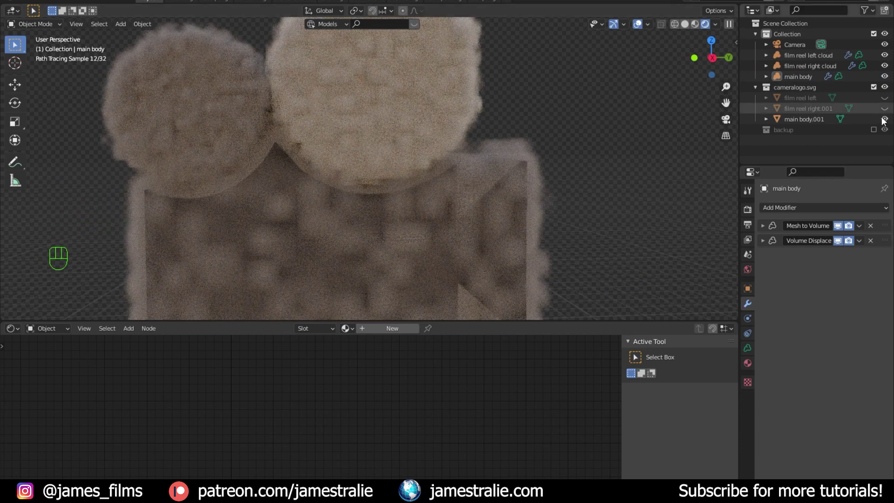
pyautogui.click(891, 124)
pyautogui.scroll(-3)
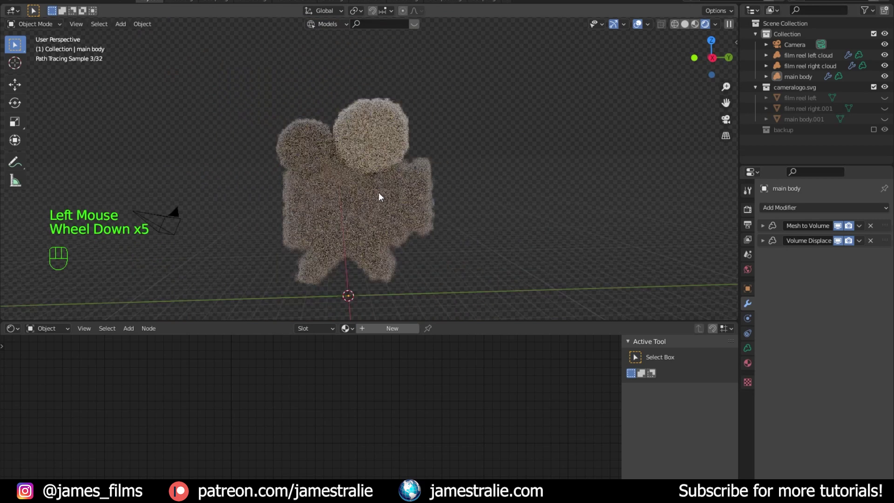
pyautogui.click(371, 137)
# Raise the right reel cloud, then assign the Cloud material to the left reel and body clouds
pyautogui.moveTo(458, 144); pyautogui.dragTo(446, 157)
pyautogui.press('g')
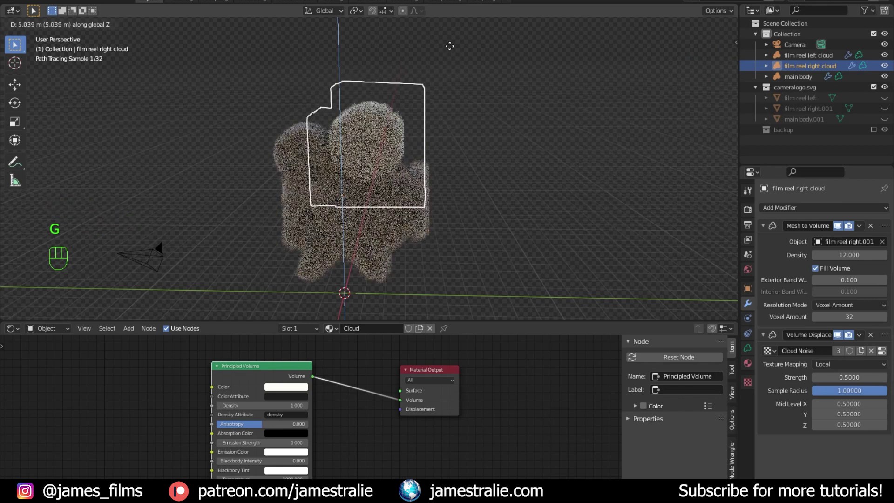
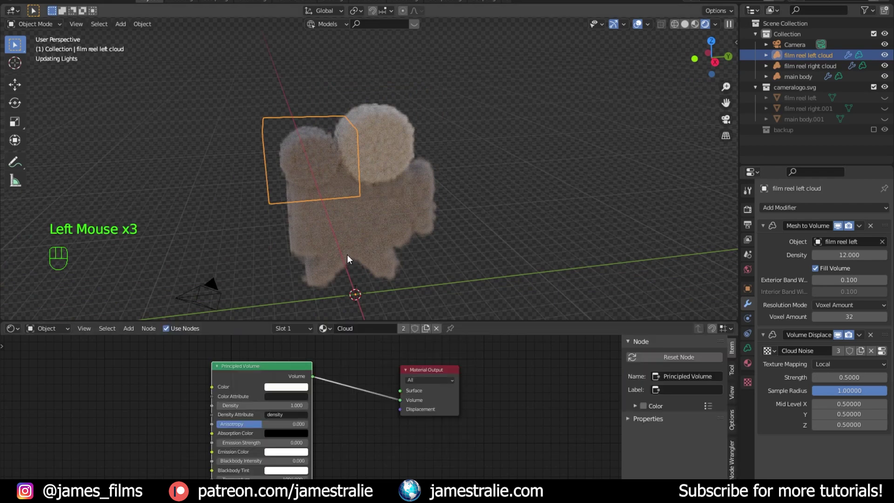
pyautogui.click(349, 251)
pyautogui.click(352, 329)
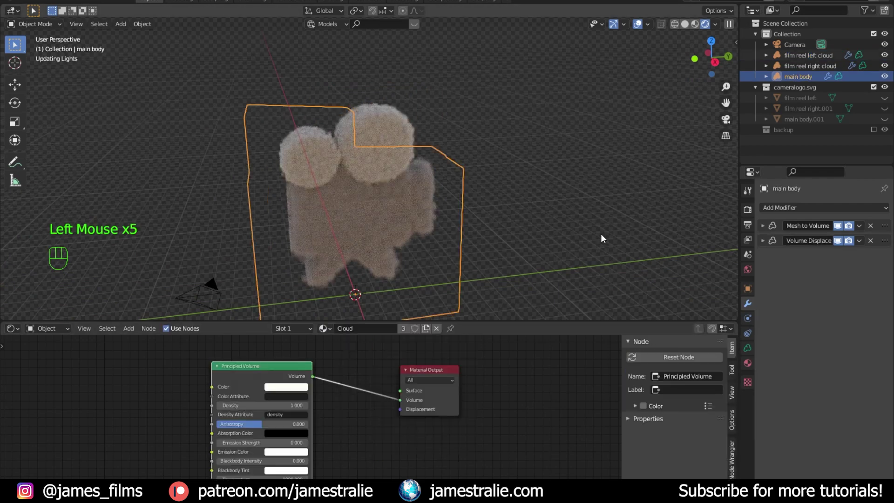
pyautogui.click(598, 237)
# Frame the whole cloud logo in view and unhide the original left film reel mesh
pyautogui.moveTo(444, 227); pyautogui.dragTo(436, 206)
pyautogui.scroll(3)
pyautogui.moveTo(364, 202); pyautogui.dragTo(373, 176)
pyautogui.scroll(-3)
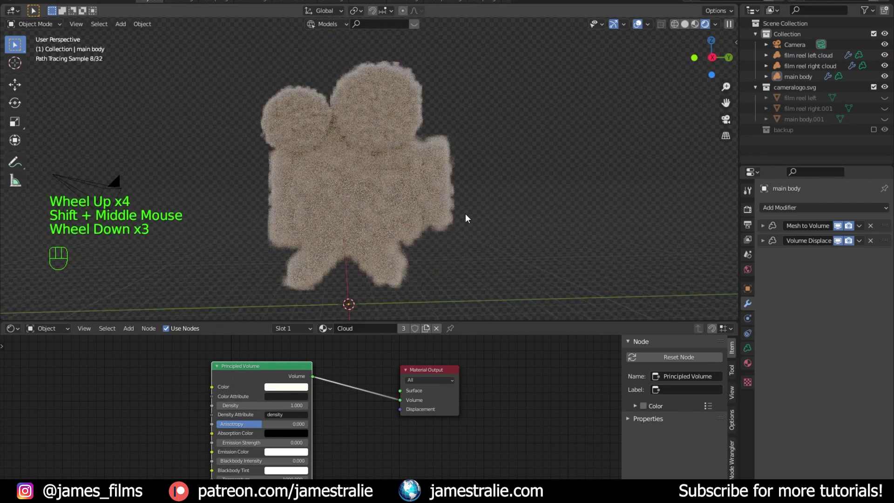
pyautogui.middleClick(398, 211)
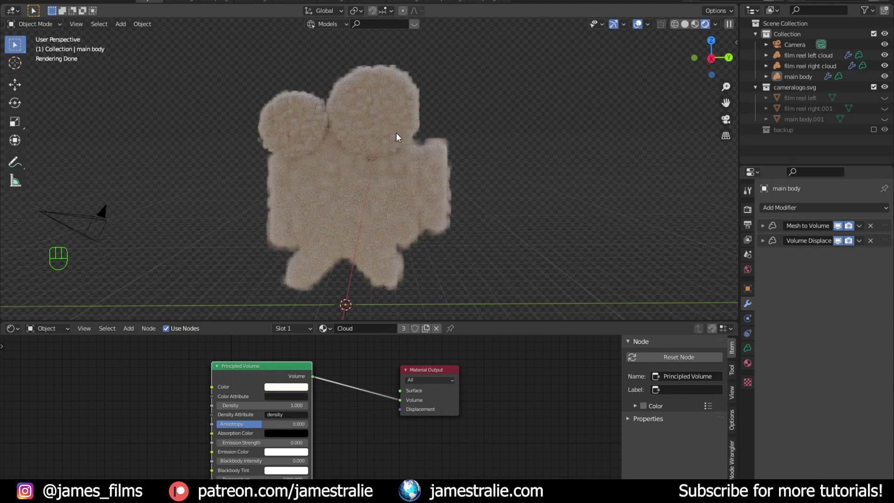
pyautogui.click(890, 104)
# Raise the left and right film reel meshes vertically above the camera body with G Z
pyautogui.click(889, 115)
pyautogui.moveTo(892, 123); pyautogui.dragTo(809, 102)
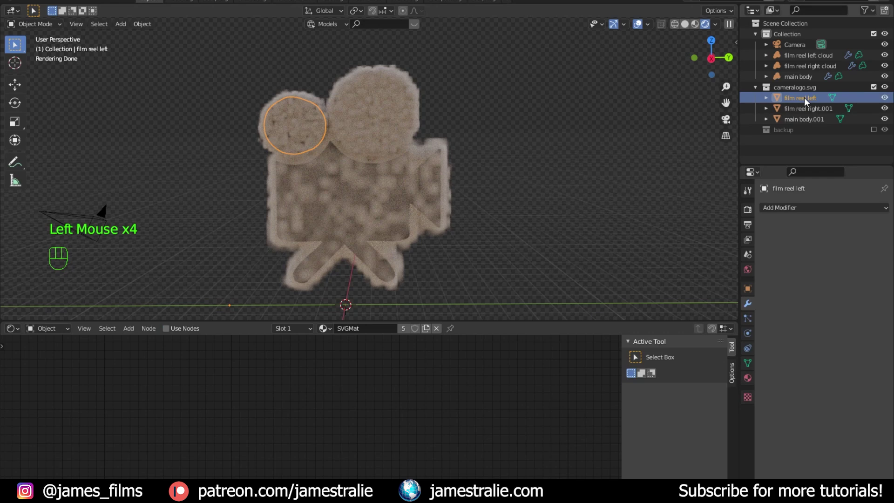
pyautogui.moveTo(465, 159); pyautogui.dragTo(469, 173)
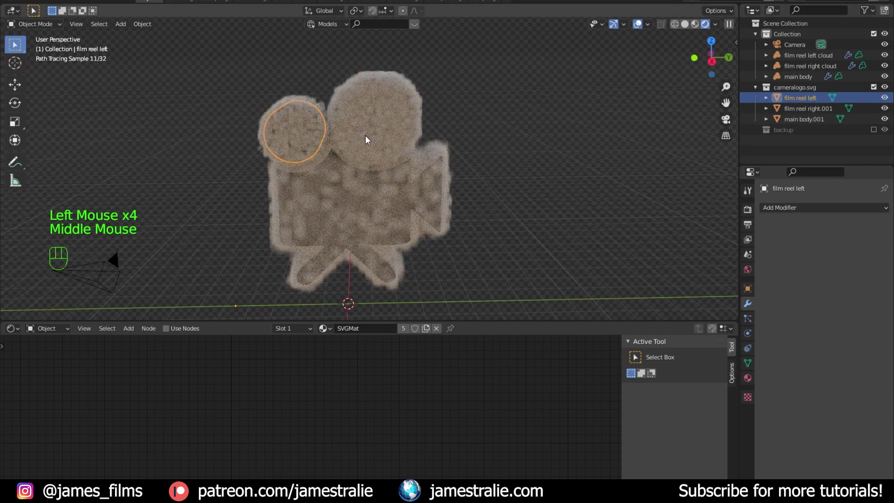
pyautogui.press('g')
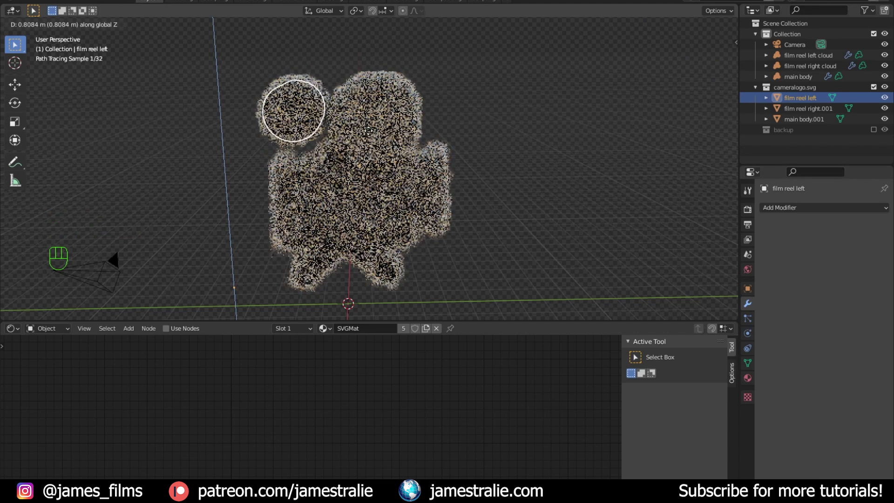
pyautogui.click(797, 112)
pyautogui.press('g')
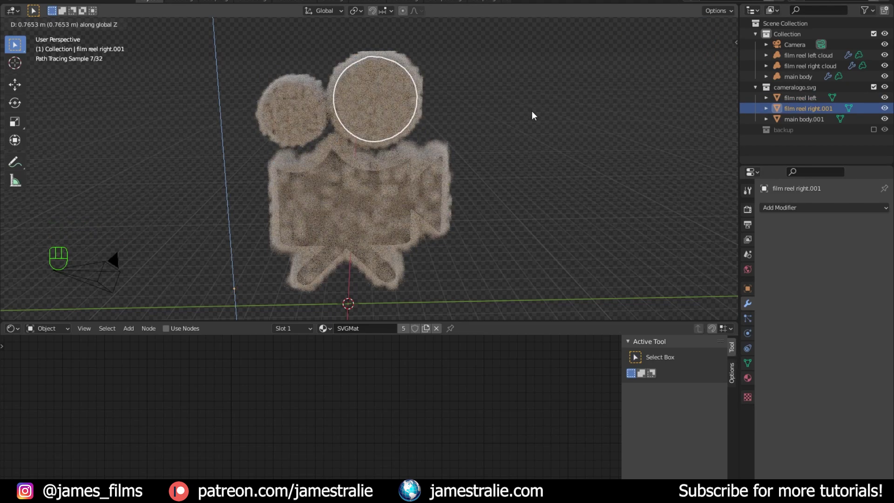
pyautogui.middleClick(455, 222)
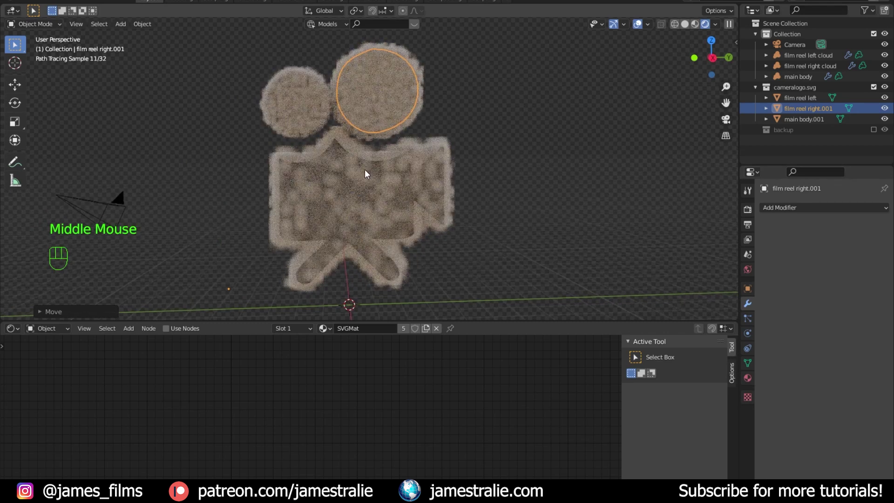
# Hide the left film reel source mesh from both viewport and render in its Visibility settings
pyautogui.scroll(-3)
pyautogui.click(794, 104)
pyautogui.click(800, 103)
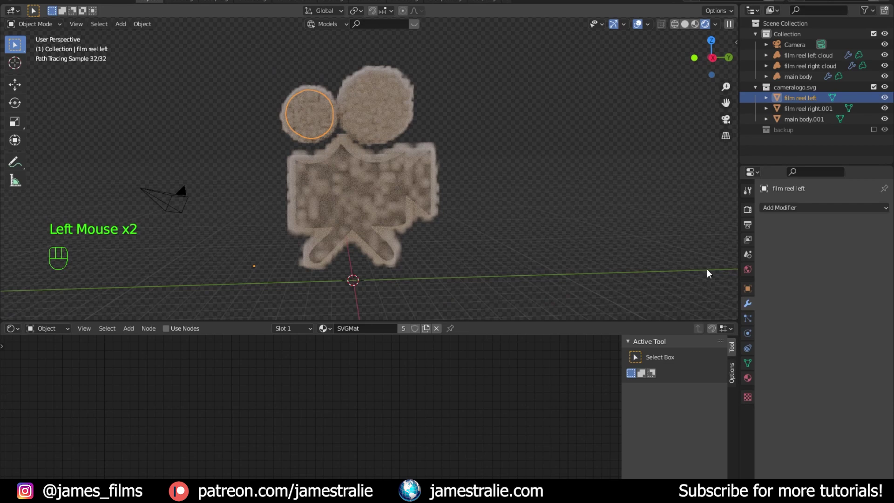
pyautogui.click(752, 293)
pyautogui.click(778, 448)
pyautogui.scroll(-3)
pyautogui.click(814, 442)
pyautogui.scroll(-3)
pyautogui.click(815, 448)
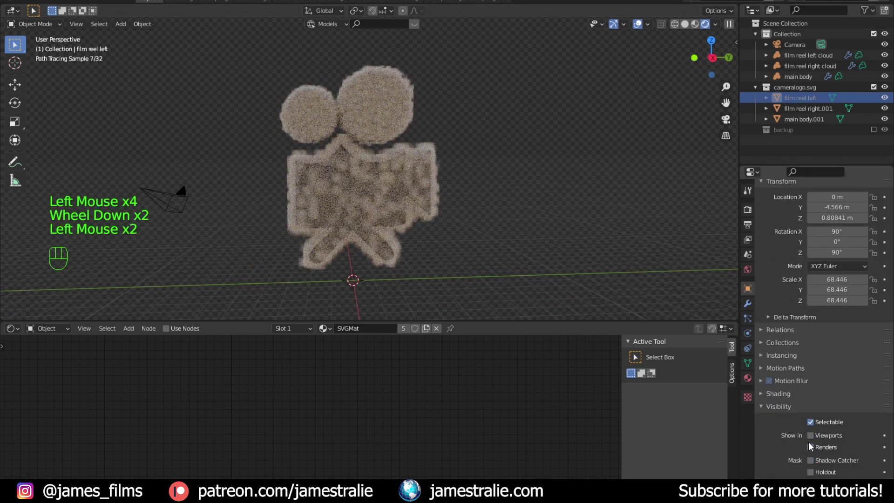
# Hide the right film reel and main body source meshes from viewport and render too
pyautogui.scroll(-3)
pyautogui.click(814, 113)
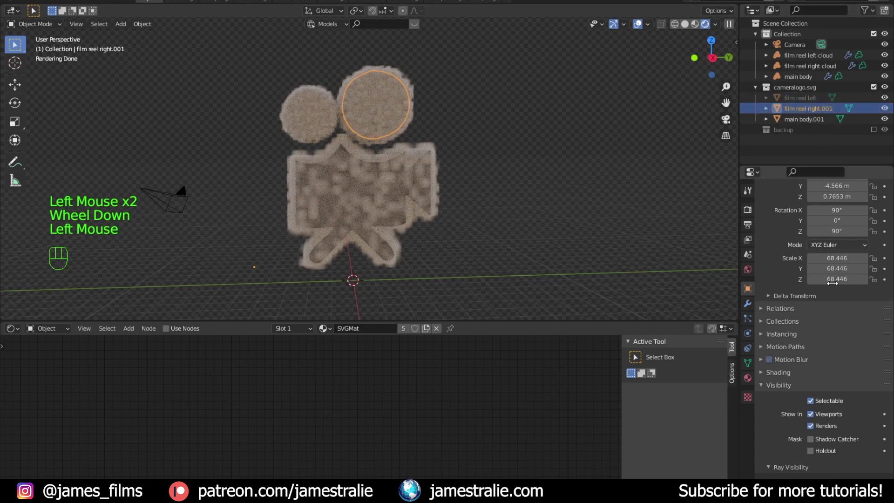
pyautogui.click(814, 421)
pyautogui.click(819, 427)
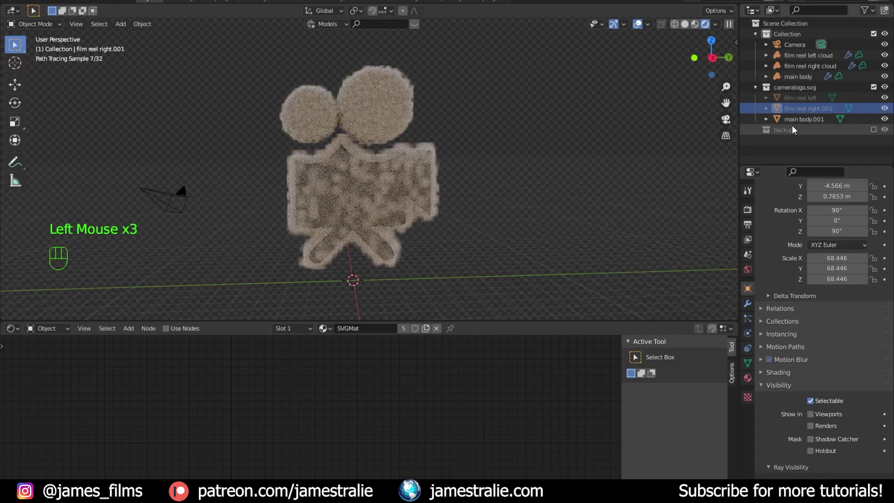
pyautogui.click(800, 126)
pyautogui.click(814, 418)
pyautogui.click(815, 429)
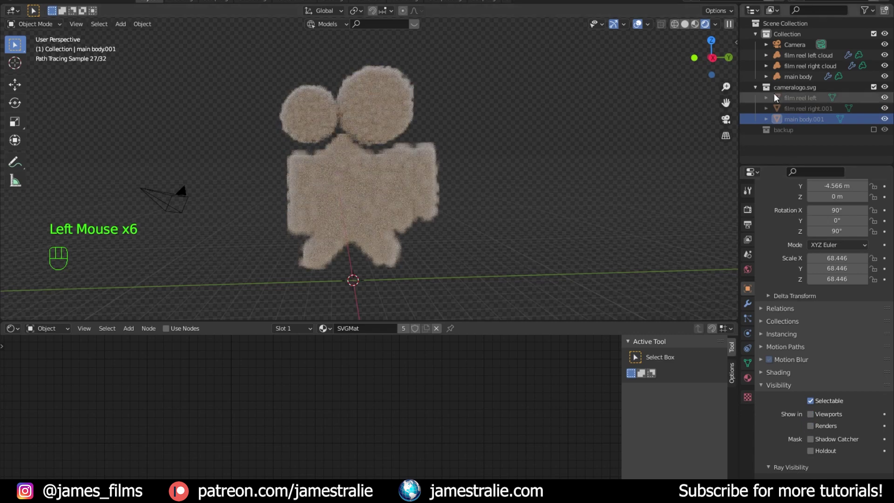
pyautogui.click(811, 61)
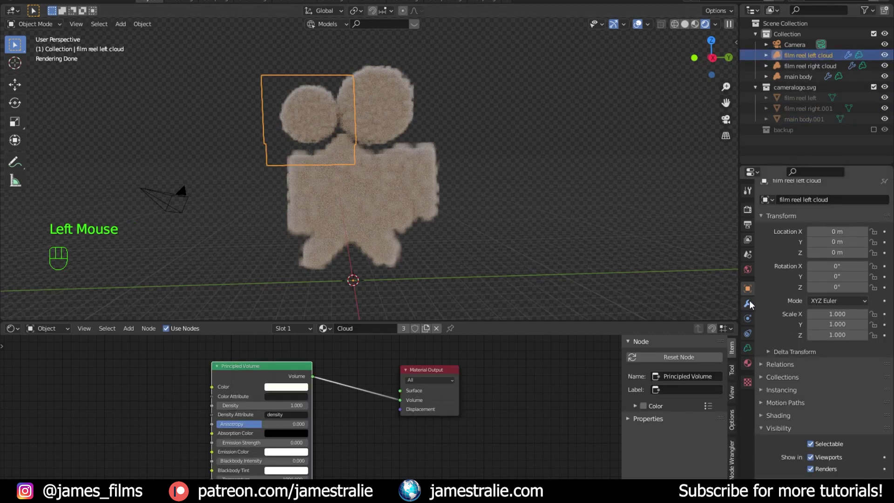
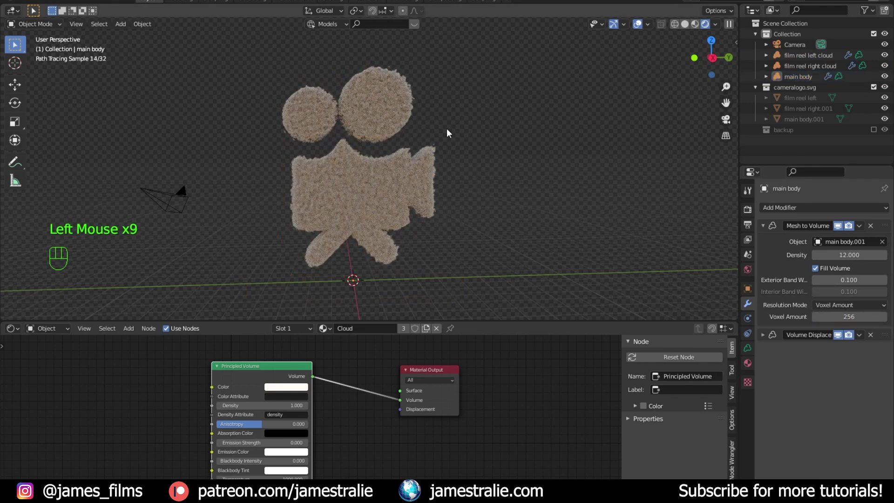
# Re-enable viewport display for both film reel source meshes
pyautogui.middleClick(436, 168)
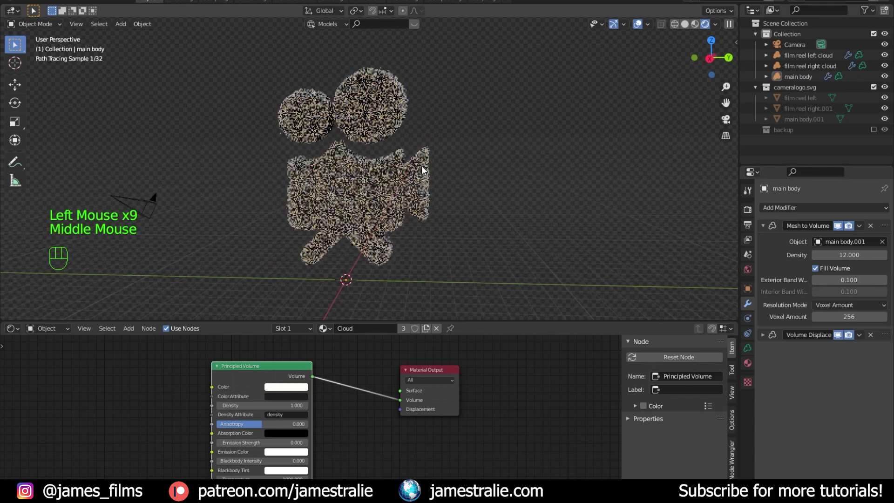
pyautogui.click(795, 102)
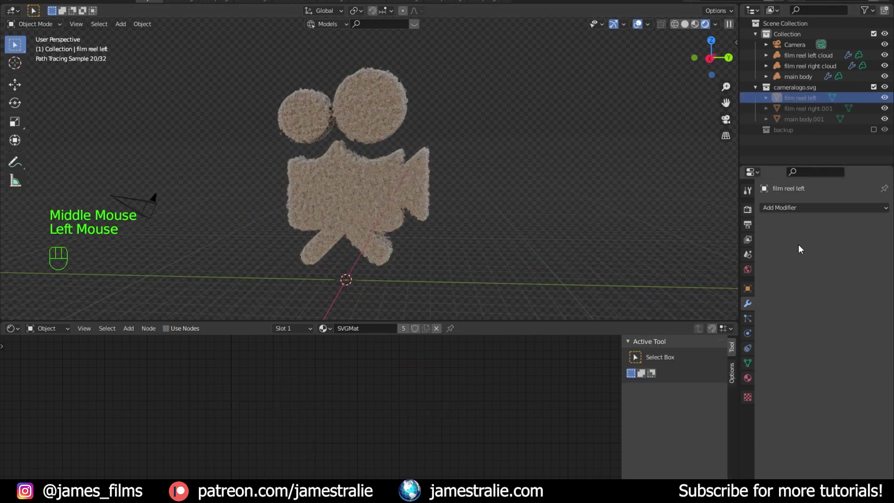
pyautogui.click(749, 294)
pyautogui.scroll(-3)
pyautogui.click(811, 415)
pyautogui.click(797, 112)
pyautogui.click(809, 419)
pyautogui.click(813, 415)
# In Solid shading, move both reel meshes down to sit close against the camera body
pyautogui.click(568, 196)
pyautogui.click(793, 101)
pyautogui.press('g')
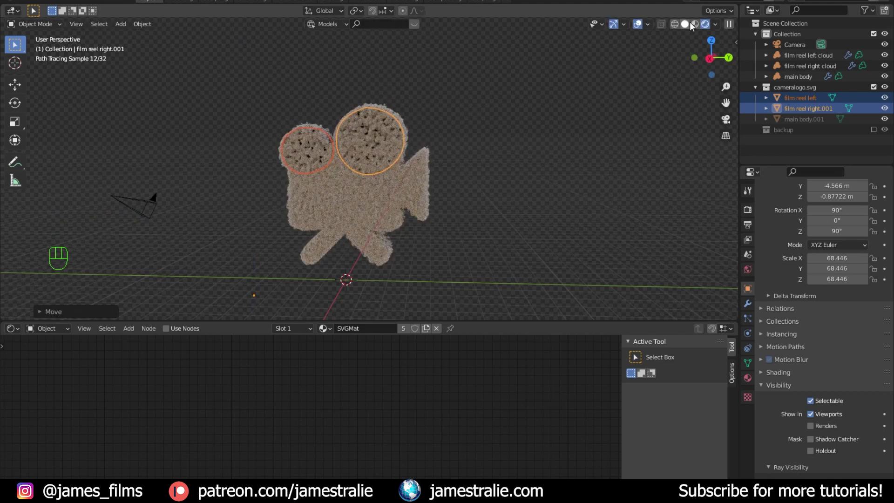
pyautogui.click(693, 27)
pyautogui.press('g')
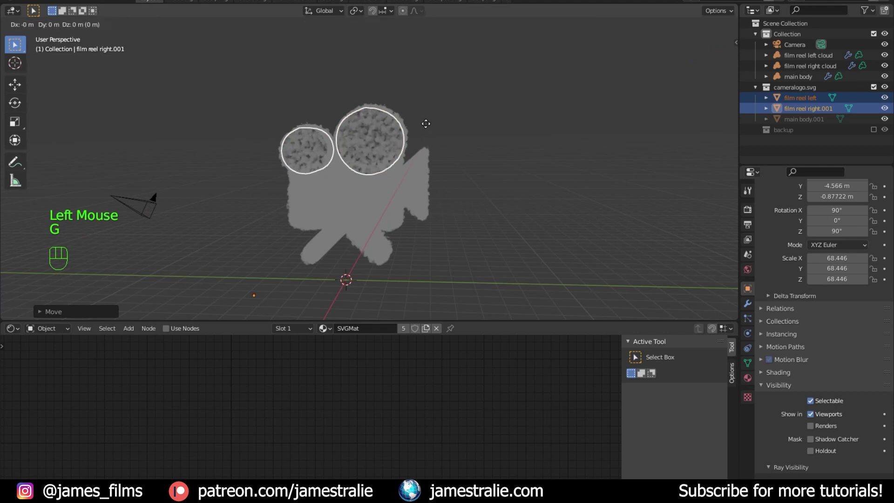
pyautogui.click(487, 140)
pyautogui.moveTo(466, 134); pyautogui.dragTo(494, 125)
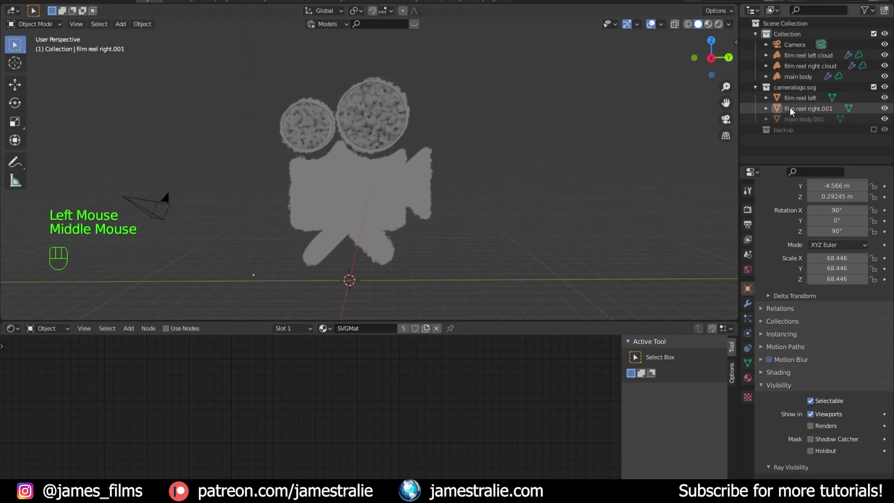
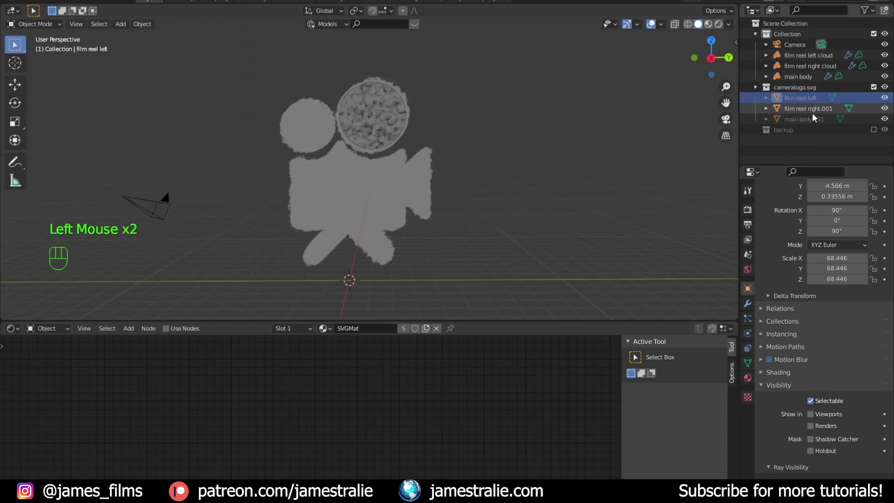
# Hide both reel meshes again and return to the Rendered cloud preview
pyautogui.click(816, 116)
pyautogui.click(814, 417)
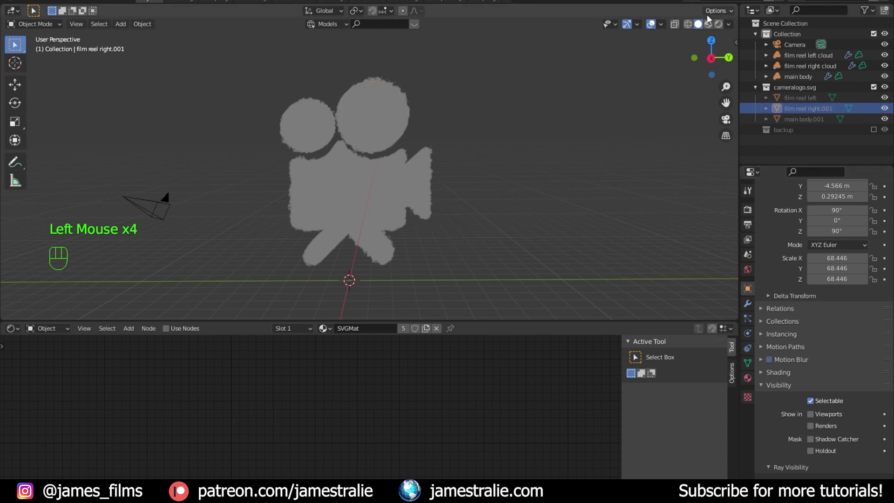
pyautogui.click(723, 30)
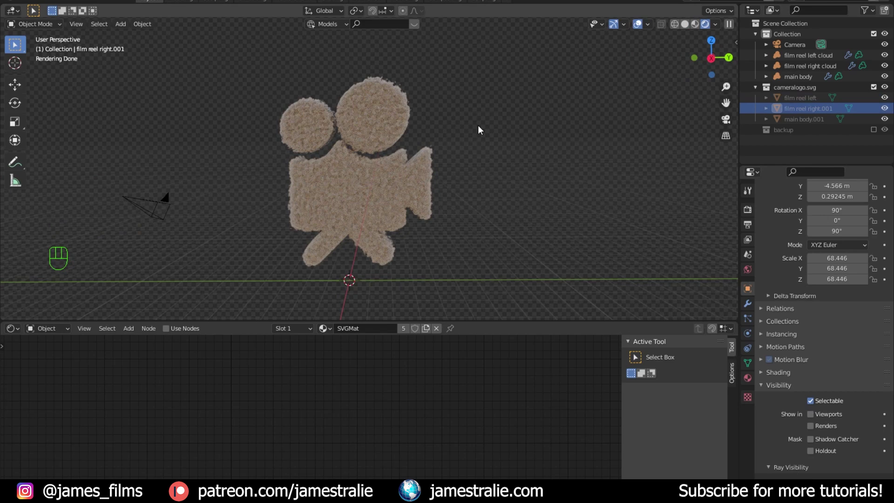
# Orbit and zoom around the rendered cloud logo to inspect its surface from several angles
pyautogui.moveTo(469, 137); pyautogui.dragTo(447, 165)
pyautogui.scroll(-3)
pyautogui.moveTo(424, 174); pyautogui.dragTo(433, 148)
pyautogui.scroll(3)
pyautogui.moveTo(425, 191); pyautogui.dragTo(462, 192)
pyautogui.scroll(3)
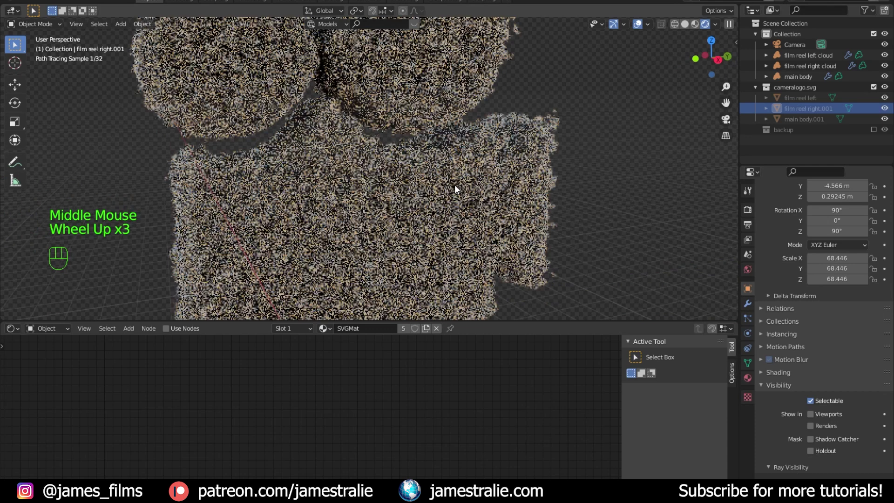
pyautogui.scroll(-3)
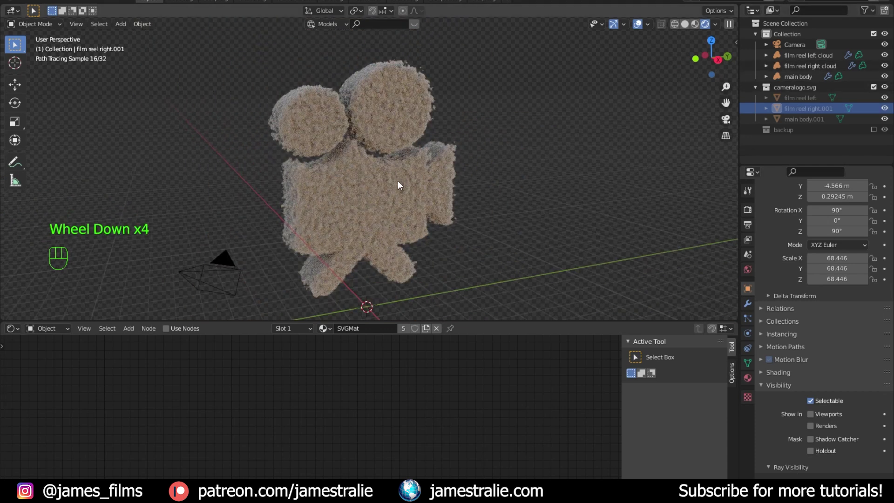
pyautogui.moveTo(403, 179); pyautogui.dragTo(376, 207)
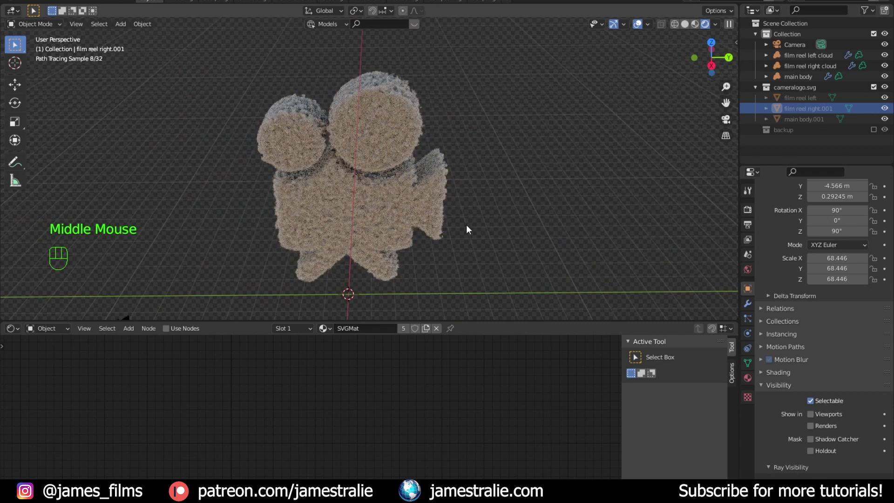
pyautogui.scroll(-3)
pyautogui.moveTo(434, 226); pyautogui.dragTo(422, 205)
pyautogui.scroll(-3)
# Add a Sun light of strength 75 and give it a pale warm pink colour
pyautogui.press('shift+a')
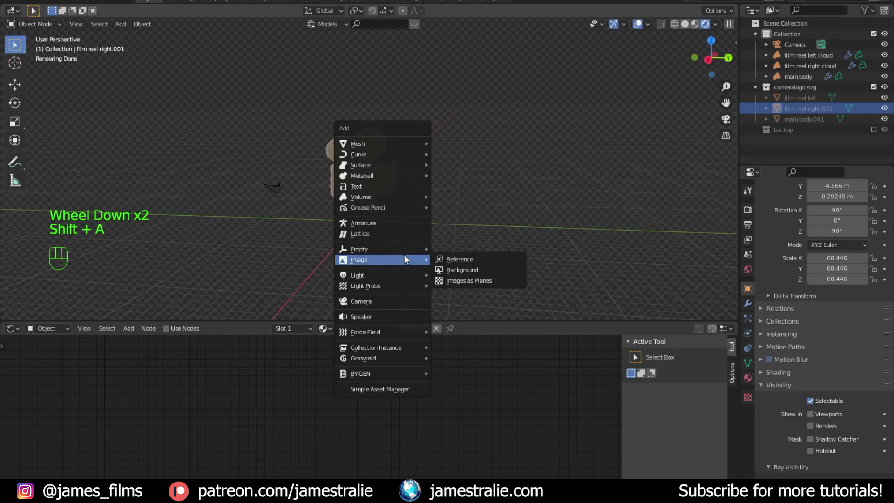
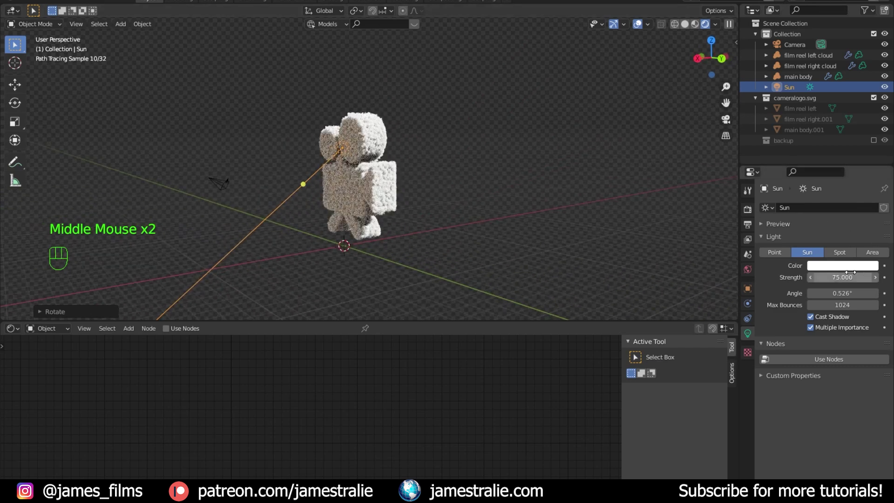
pyautogui.click(849, 275)
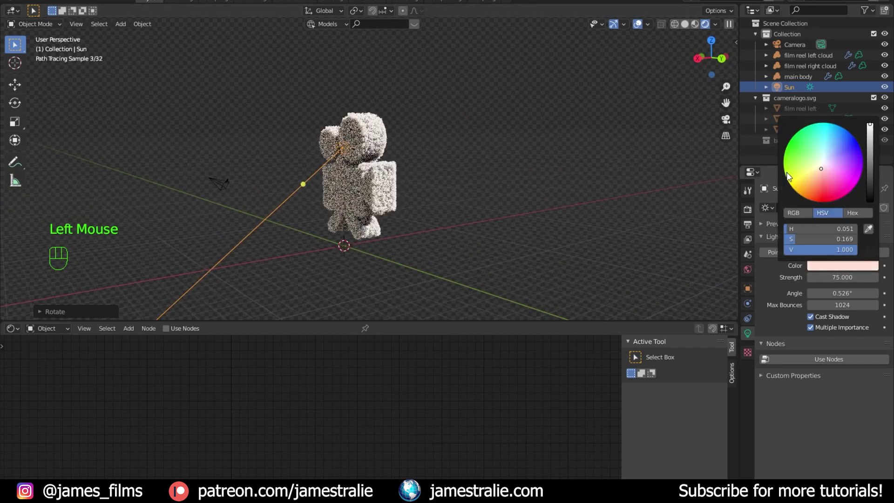
pyautogui.click(463, 192)
pyautogui.moveTo(440, 191); pyautogui.dragTo(506, 190)
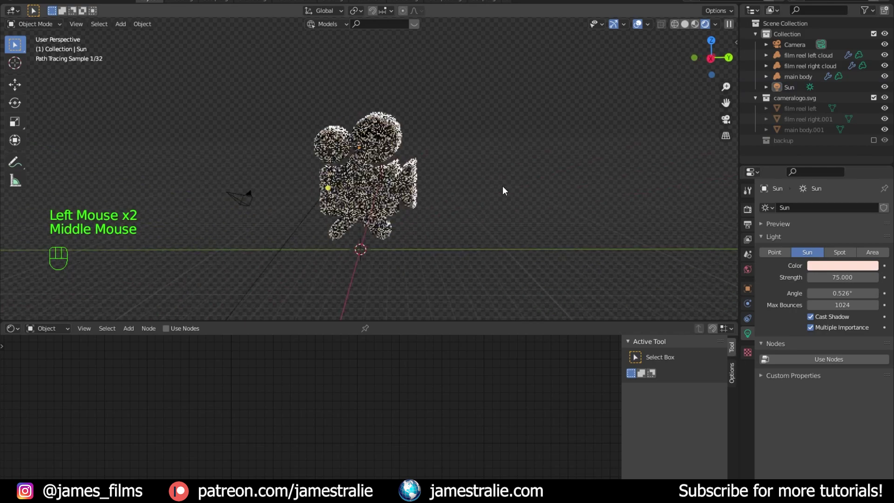
# Orbit around the logo and look through the scene camera
pyautogui.middleClick(456, 186)
pyautogui.scroll(3)
pyautogui.moveTo(447, 179); pyautogui.dragTo(462, 174)
pyautogui.press('ctrl+alt+KP_0')
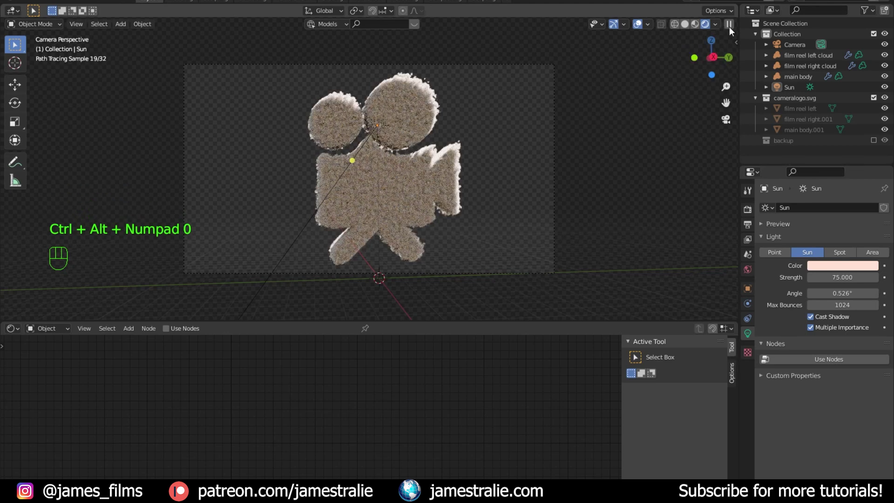
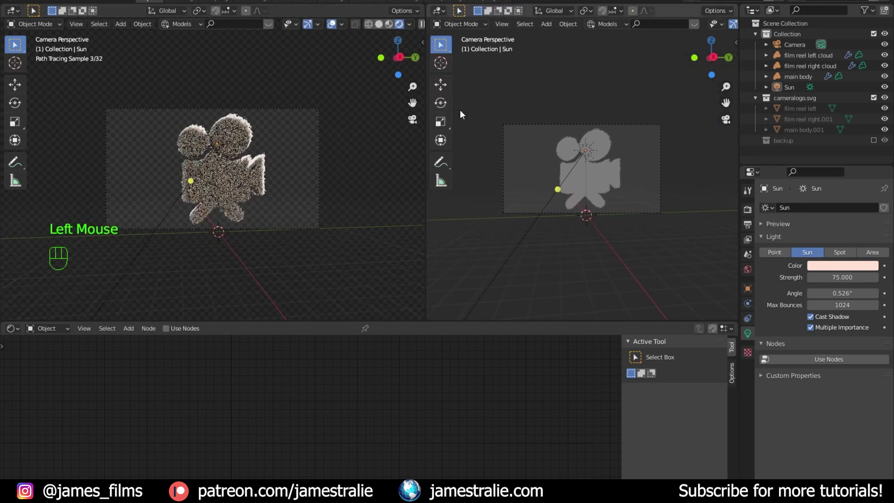
# Preview with Rendered shading and straighten the camera to Rotation Y 0, Z 90
pyautogui.scroll(3)
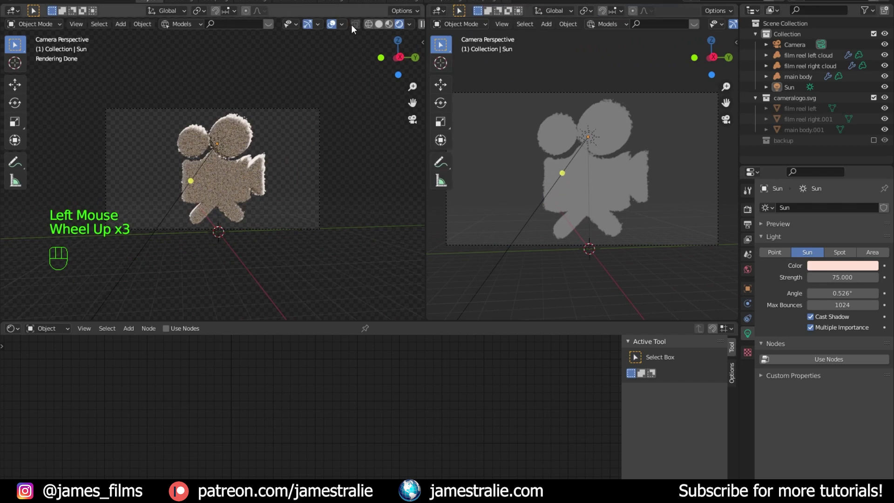
pyautogui.click(383, 30)
pyautogui.scroll(-3)
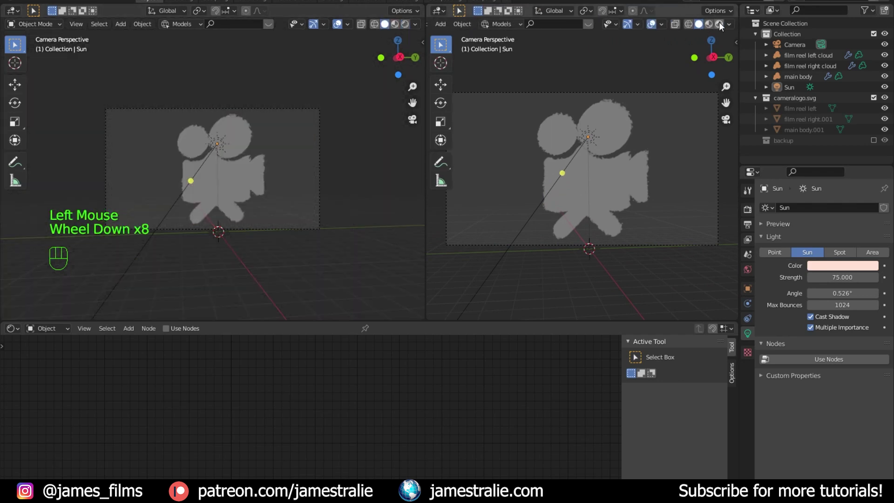
pyautogui.click(723, 26)
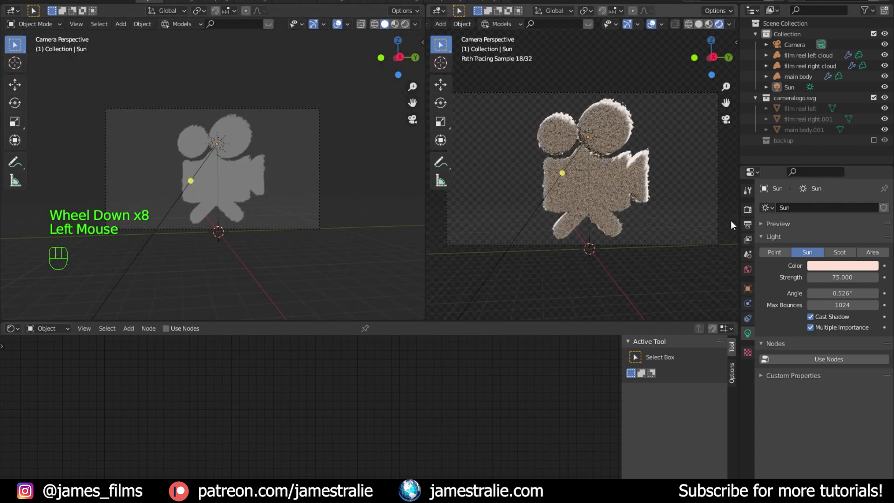
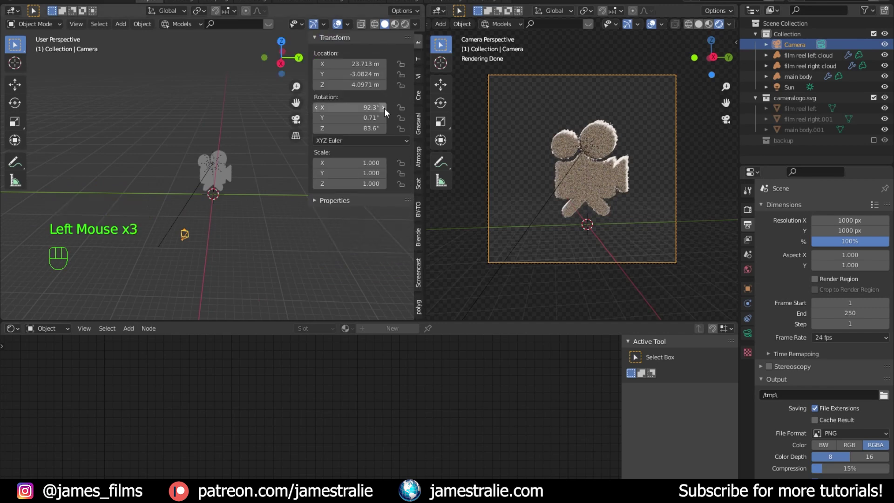
pyautogui.click(33, 8)
pyautogui.click(33, 9)
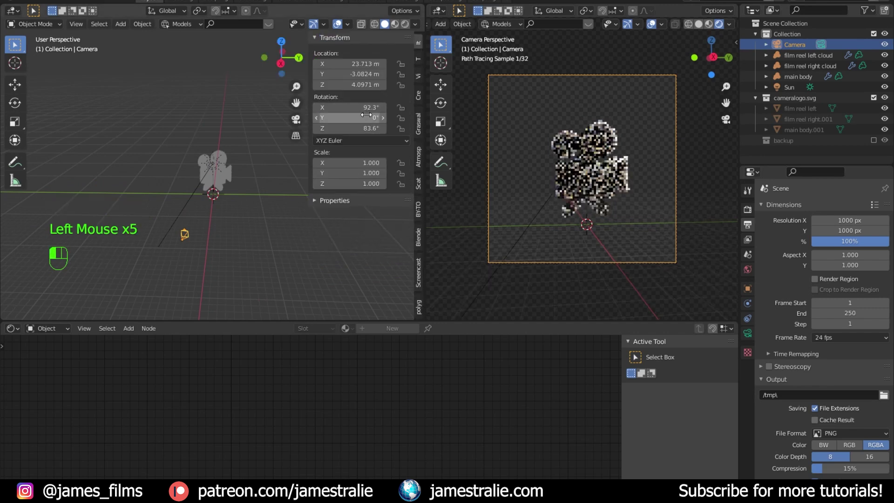
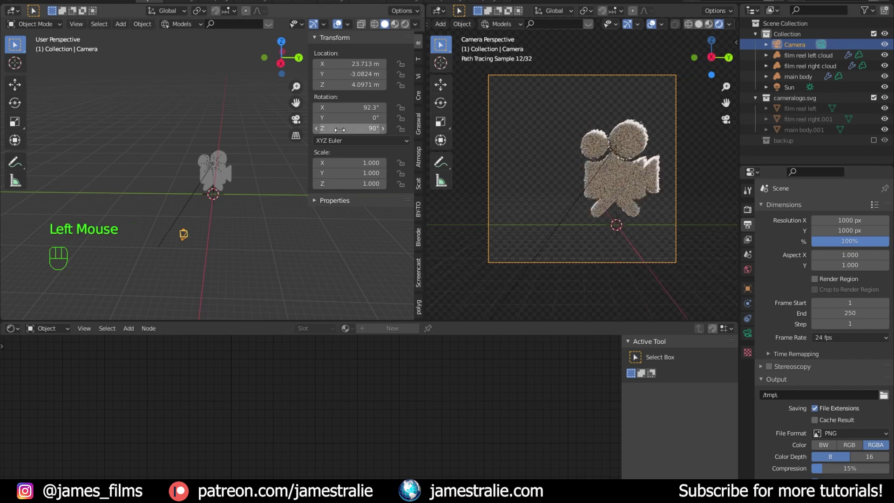
# Move the camera in front of the logo and hide viewport overlays
pyautogui.press('g')
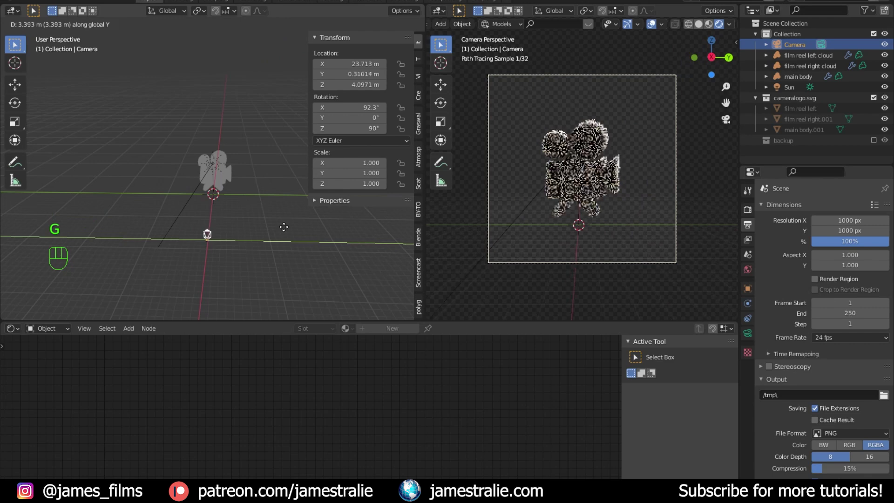
pyautogui.press('g')
pyautogui.press('g')
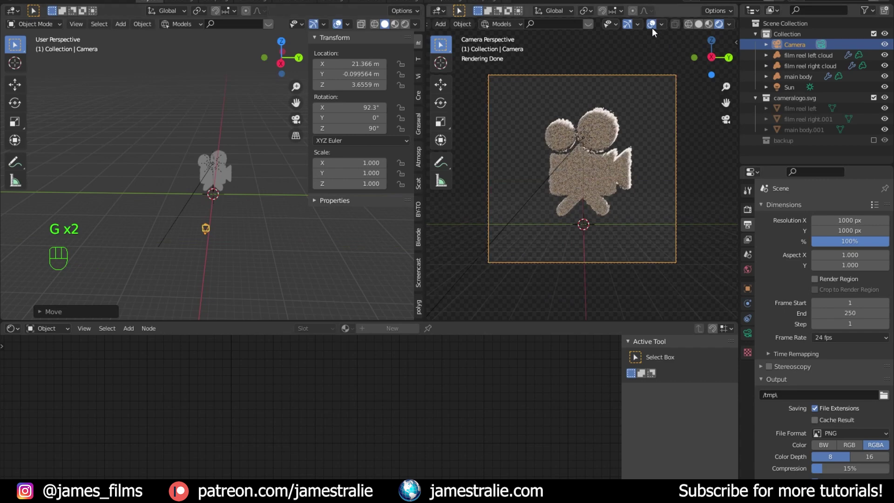
pyautogui.click(656, 28)
# Refine the camera position and height so the cloud logo sits centred in the square frame
pyautogui.press('g')
pyautogui.press('g')
pyautogui.press('g')
pyautogui.press('g')
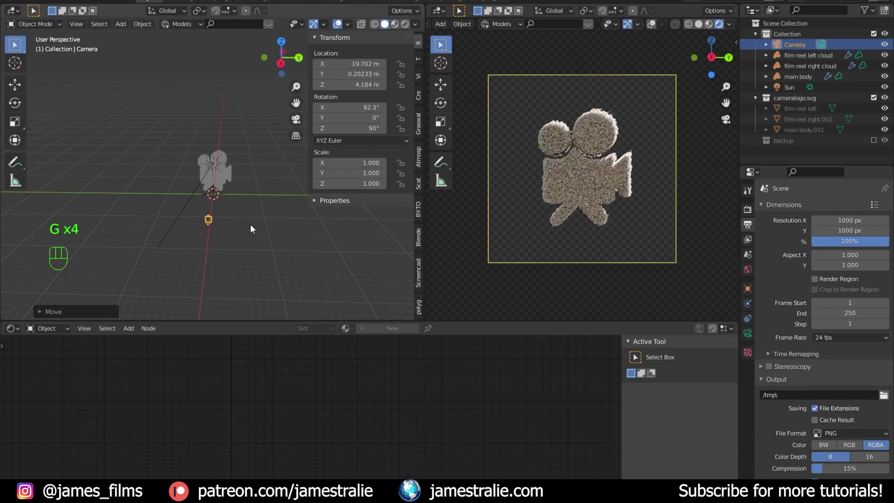
# Set the main body cloud's Mesh to Volume density to 3, then select the right reel cloud
pyautogui.click(579, 179)
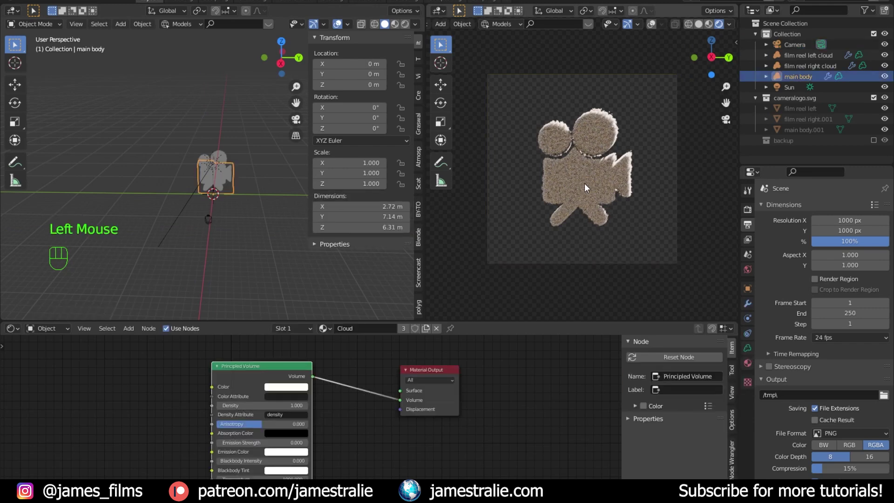
pyautogui.click(748, 309)
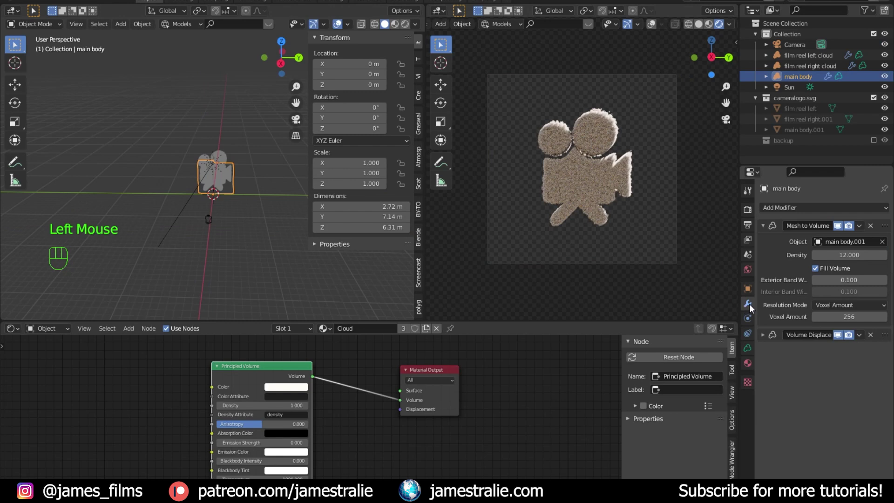
pyautogui.click(767, 226)
pyautogui.click(766, 242)
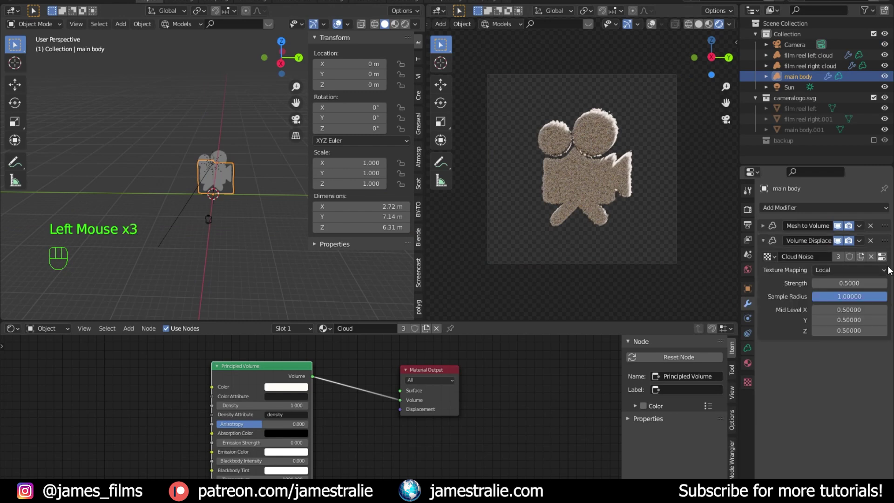
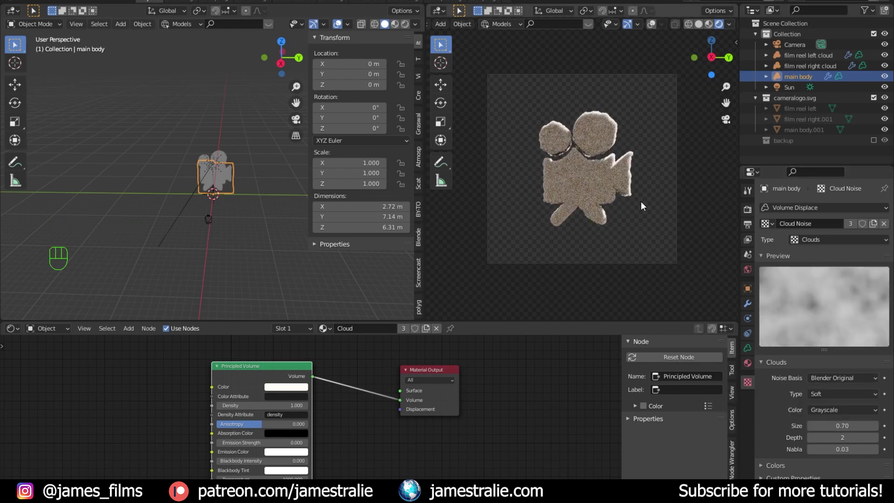
pyautogui.scroll(3)
pyautogui.click(303, 393)
pyautogui.click(364, 417)
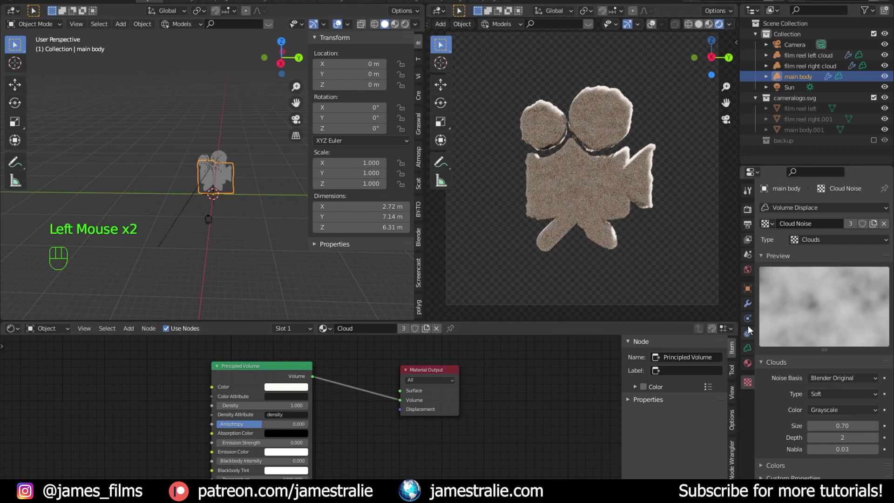
pyautogui.click(753, 302)
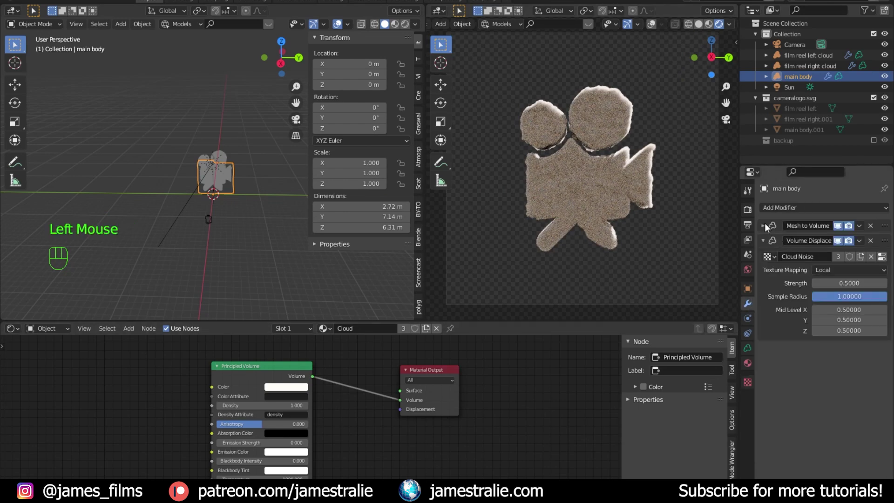
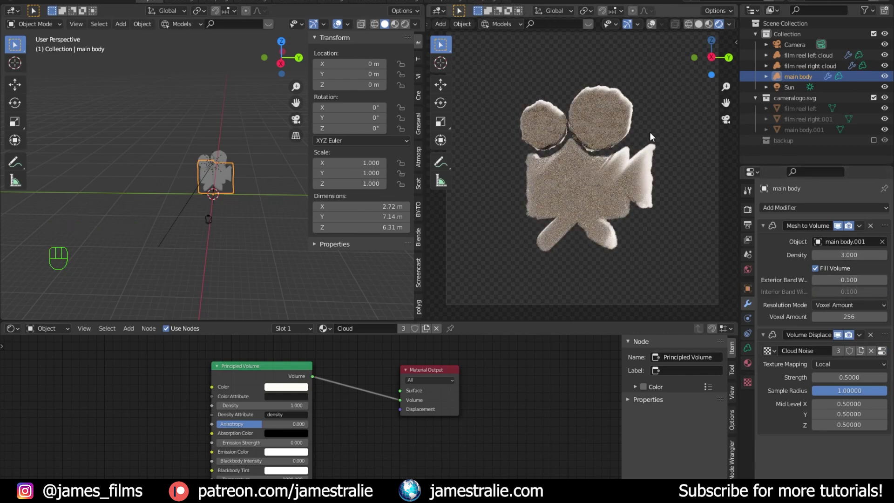
pyautogui.click(797, 72)
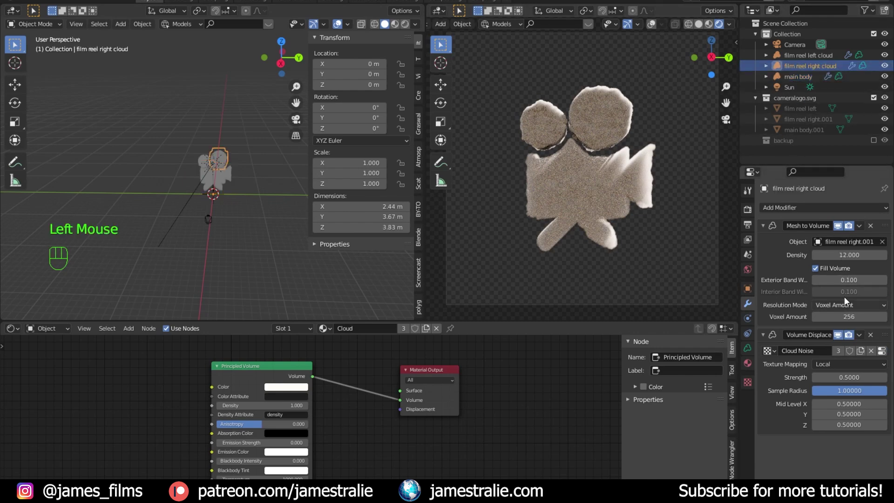
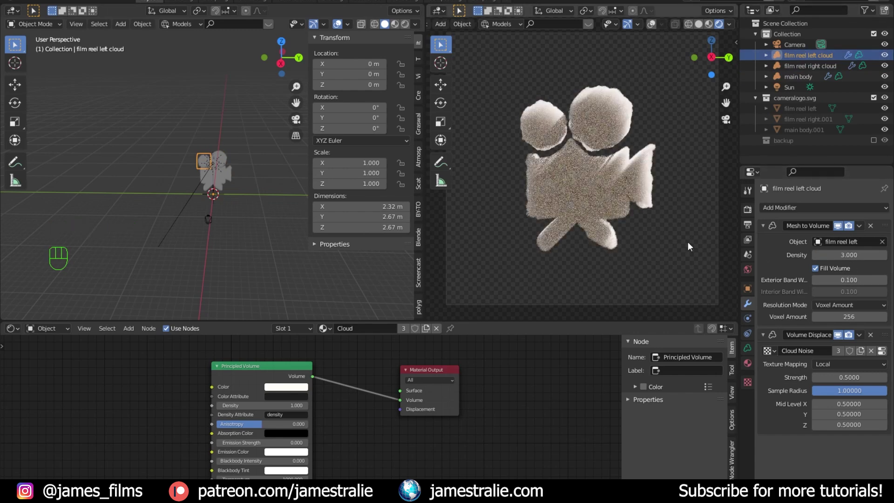
# Select the Sun and rotate it with R to light the logo from a new angle
pyautogui.moveTo(227, 214); pyautogui.dragTo(201, 242)
pyautogui.click(214, 173)
pyautogui.click(195, 180)
pyautogui.press('r')
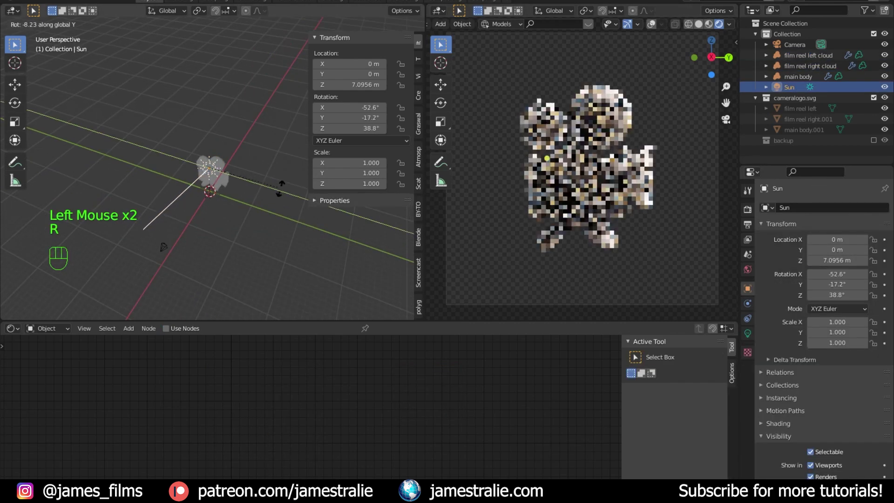
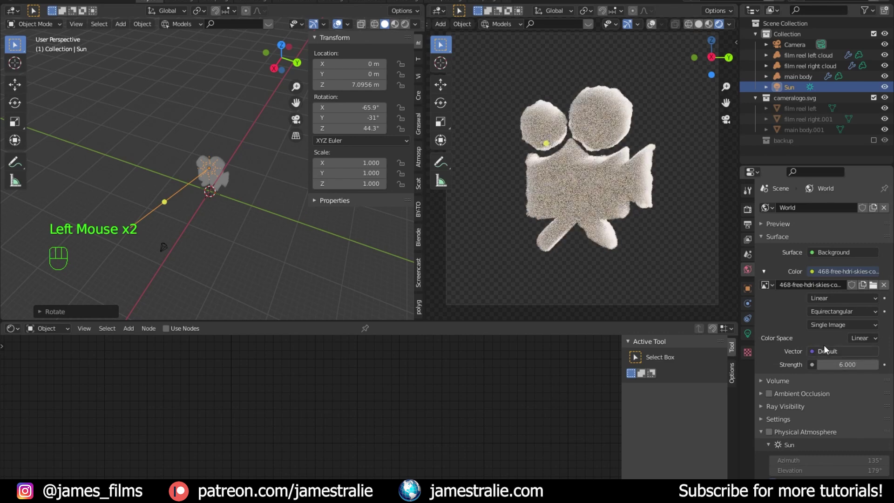
pyautogui.click(697, 269)
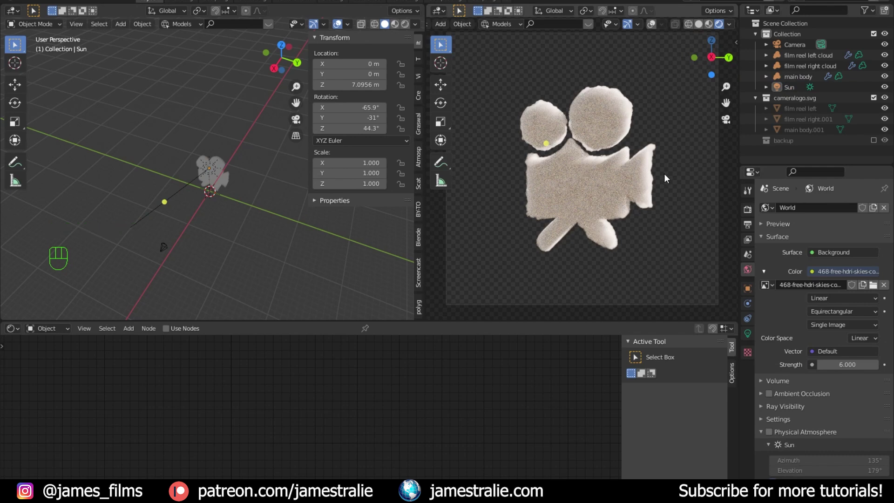
# Set Cycles Device to GPU Compute and raise render samples from 128 to 1500
pyautogui.click(753, 213)
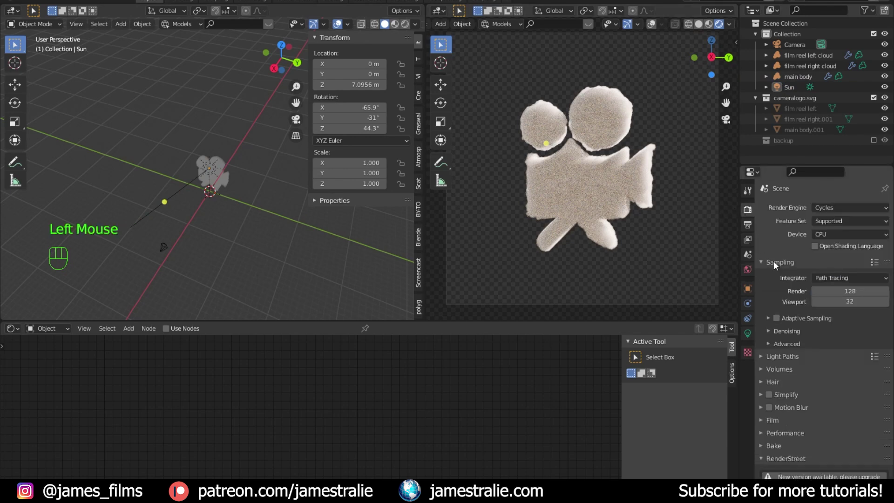
pyautogui.moveTo(843, 238); pyautogui.dragTo(843, 259)
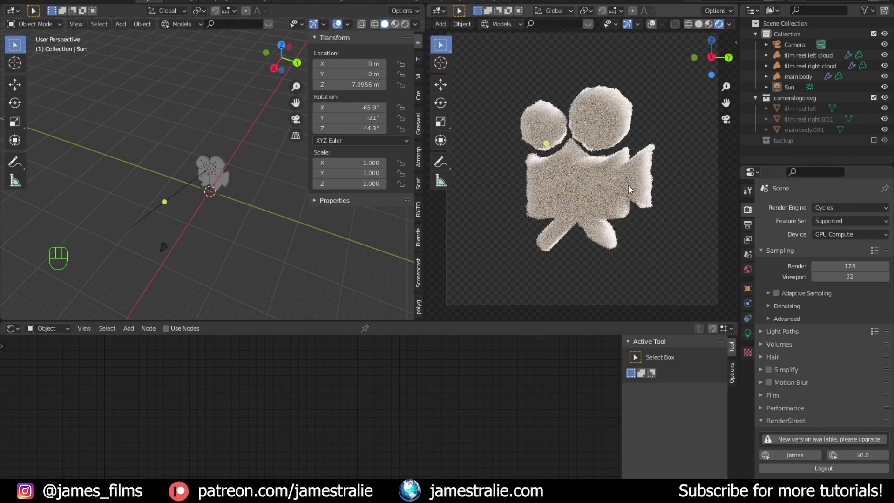
pyautogui.scroll(3)
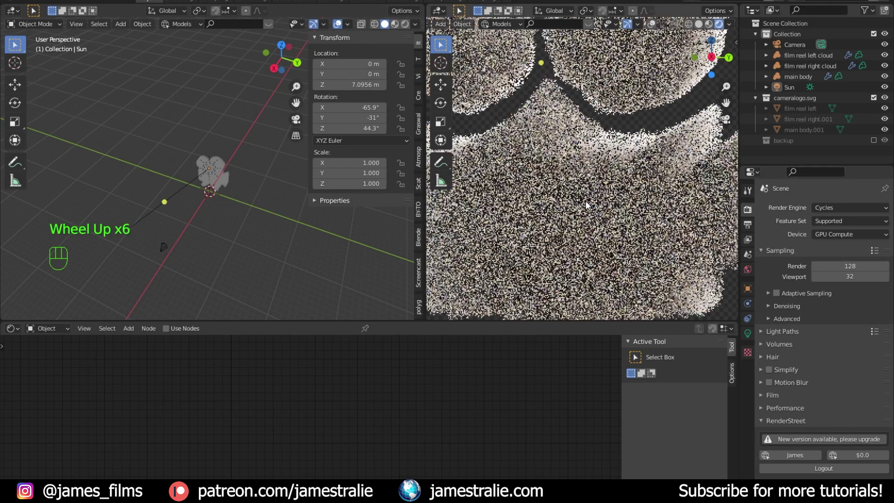
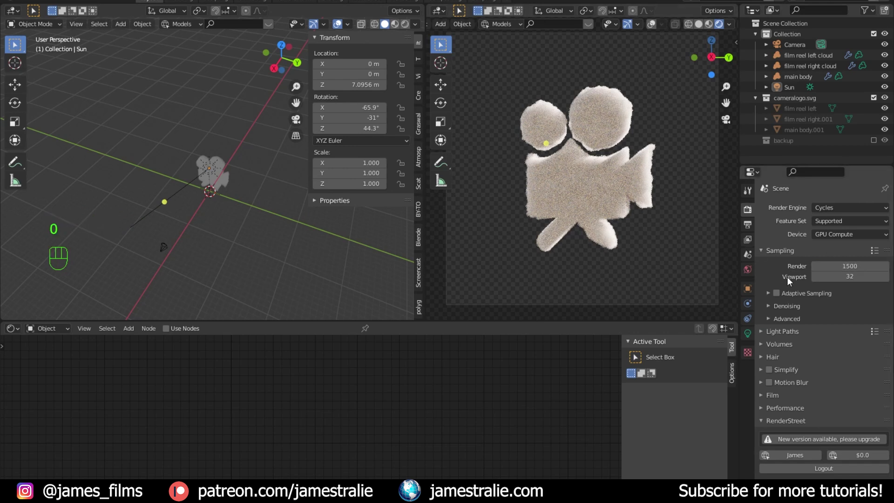
pyautogui.scroll(-3)
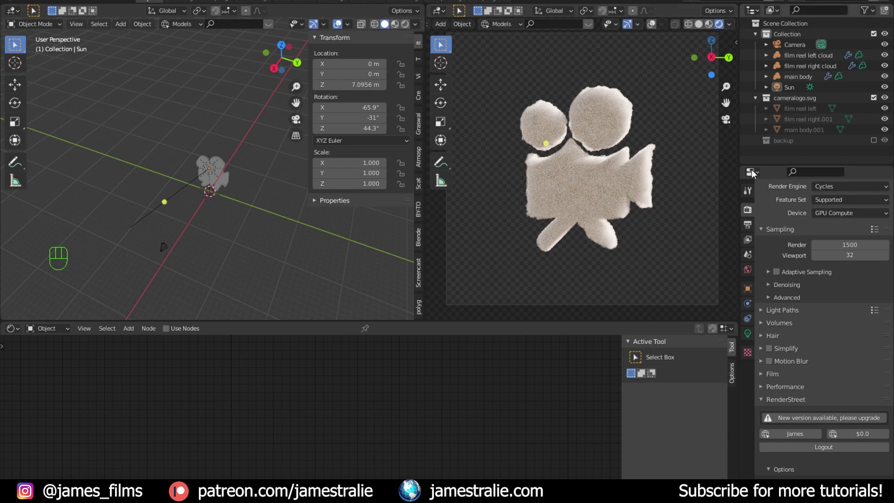
# Set Performance Auto Tile Size to 1024 and collapse the cameralogo.svg collection
pyautogui.scroll(-3)
pyautogui.scroll(-3)
pyautogui.click(794, 244)
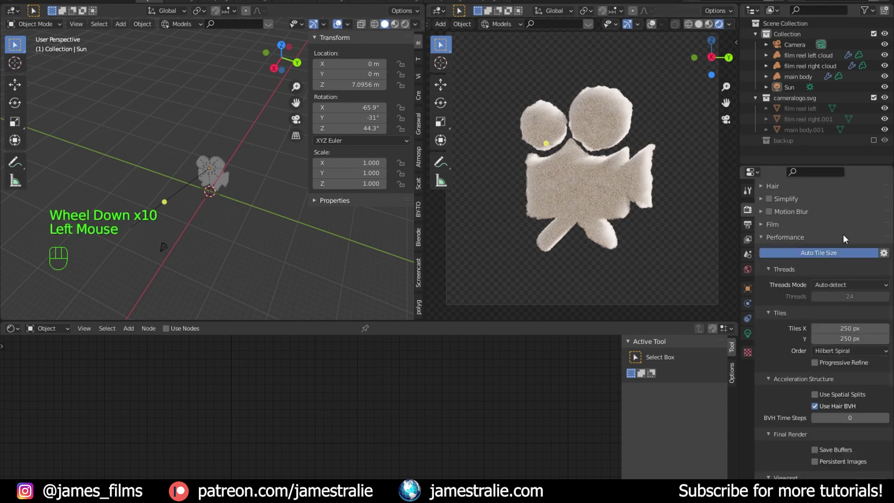
pyautogui.click(889, 253)
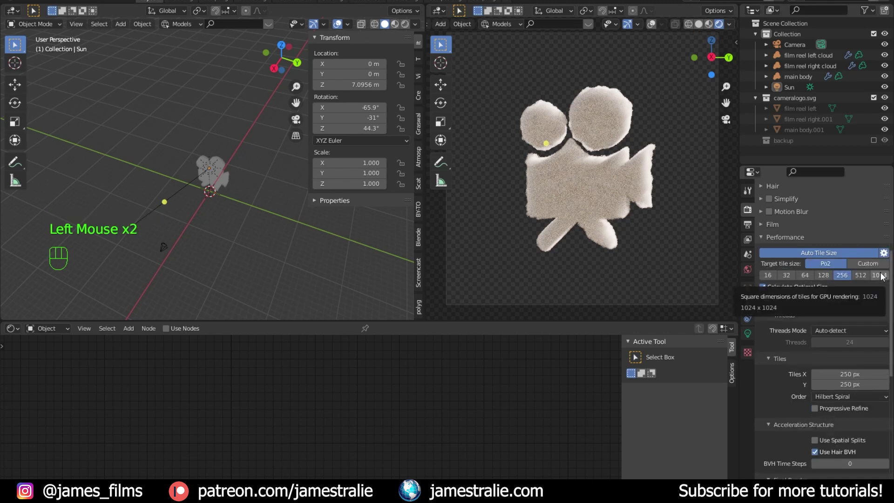
pyautogui.click(886, 281)
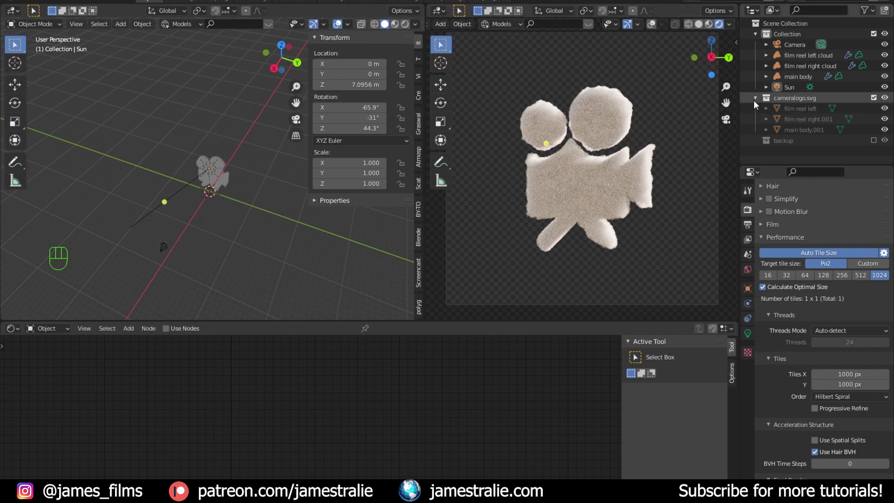
pyautogui.click(760, 103)
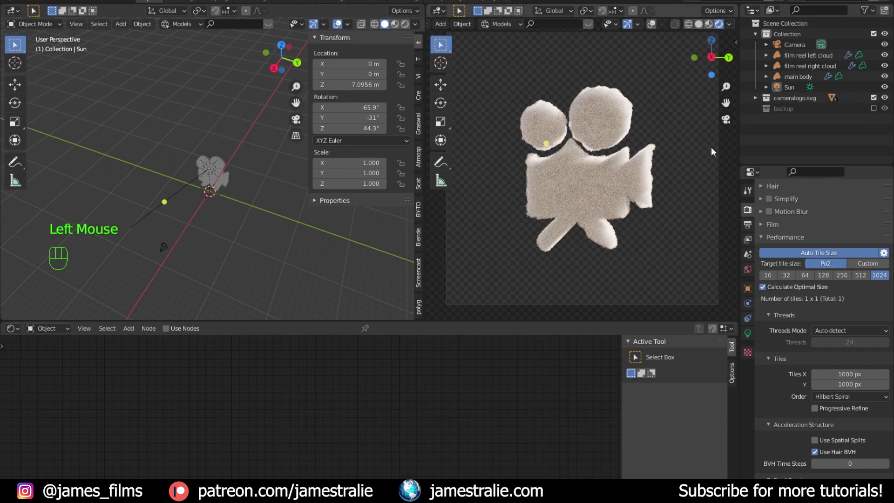